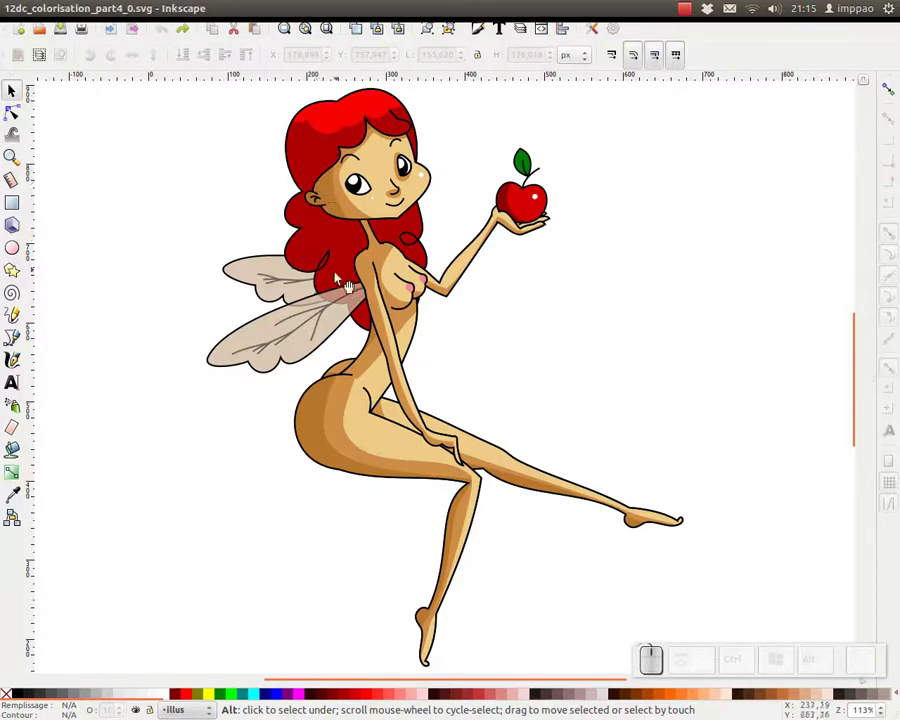
- Bring the Firefox window with the path-effects tutorial to the front
key(alt+Tab)
- Enter the search words "effets chemin" in the blog's search box
scroll(down, 3)
scroll(up, 3)
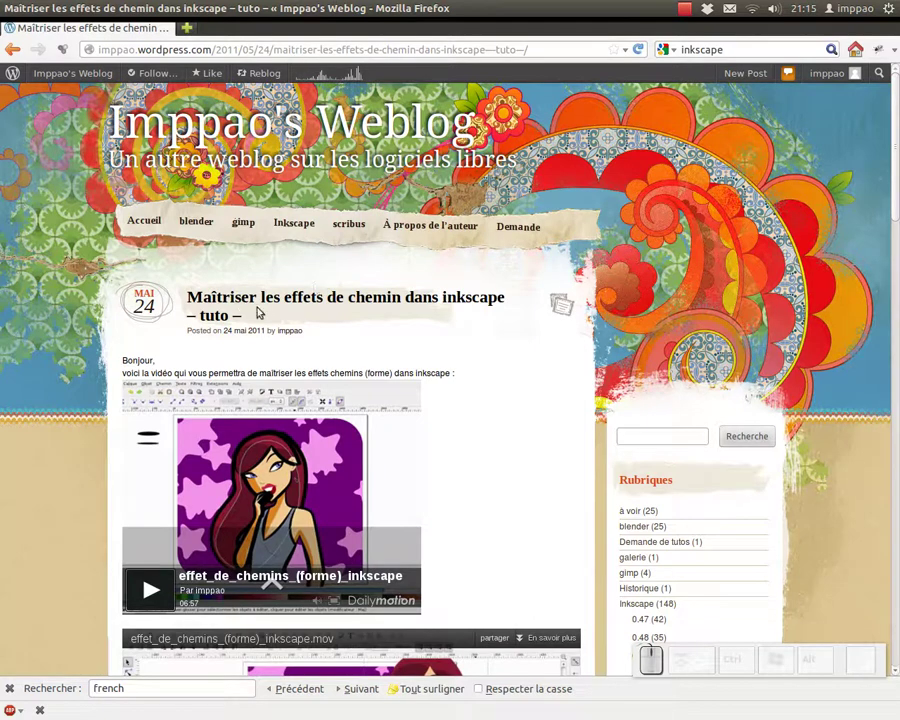
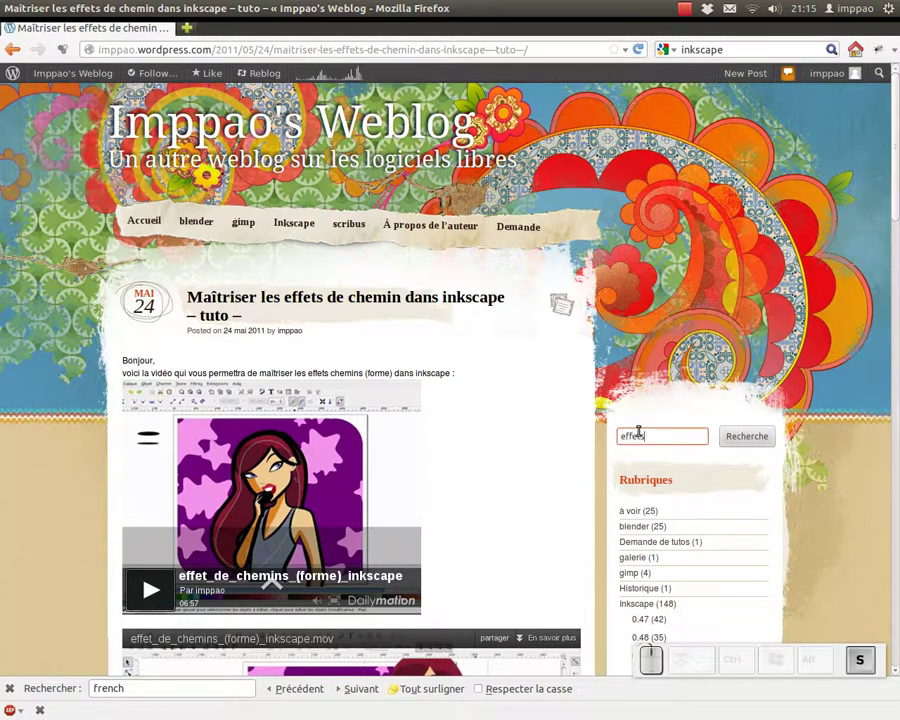
key(space)
key(n)
- Browse the post down to its related links and return to the fairy drawing
scroll(down, 3)
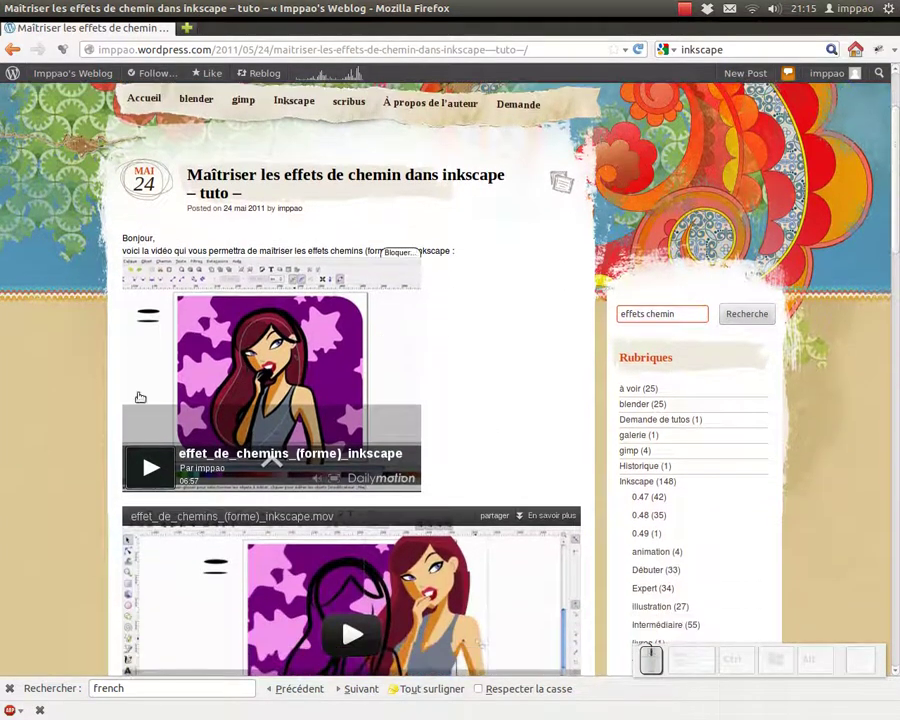
scroll(down, 3)
scroll(down, 3)
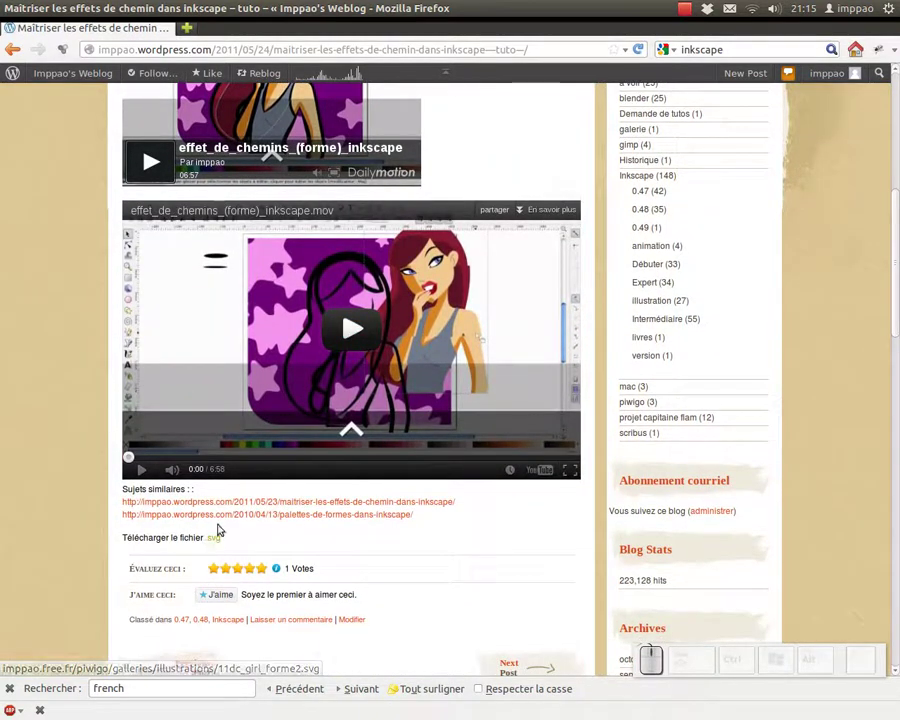
scroll(up, 3)
key(alt+Tab)
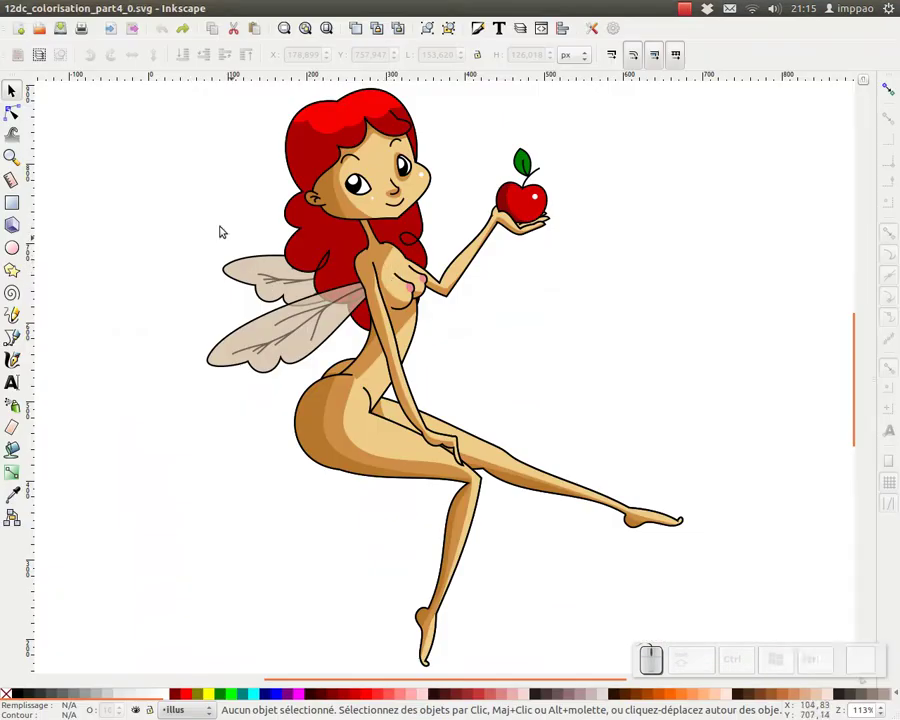
- Gather the ten body, leg, arm and hand outline paths as whole objects
middle_click(302, 187)
middle_click(392, 358)
middle_click(384, 362)
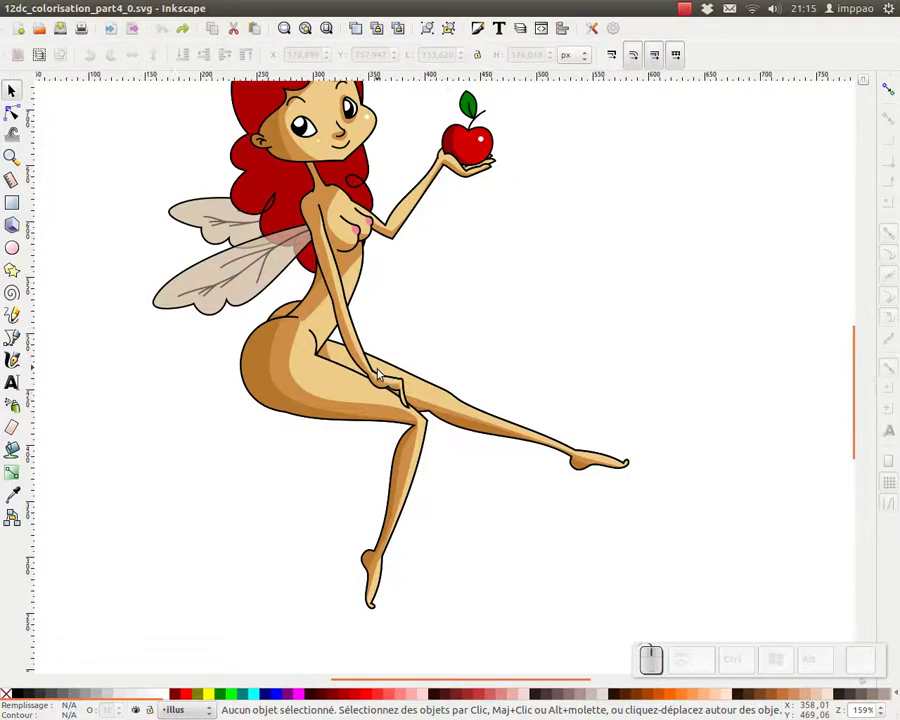
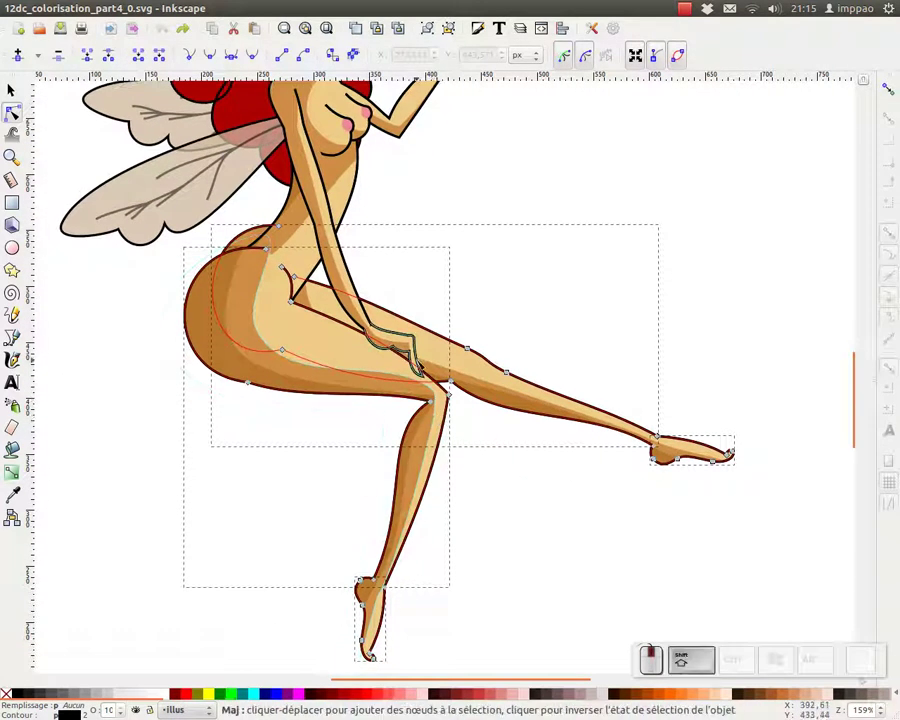
click(423, 343)
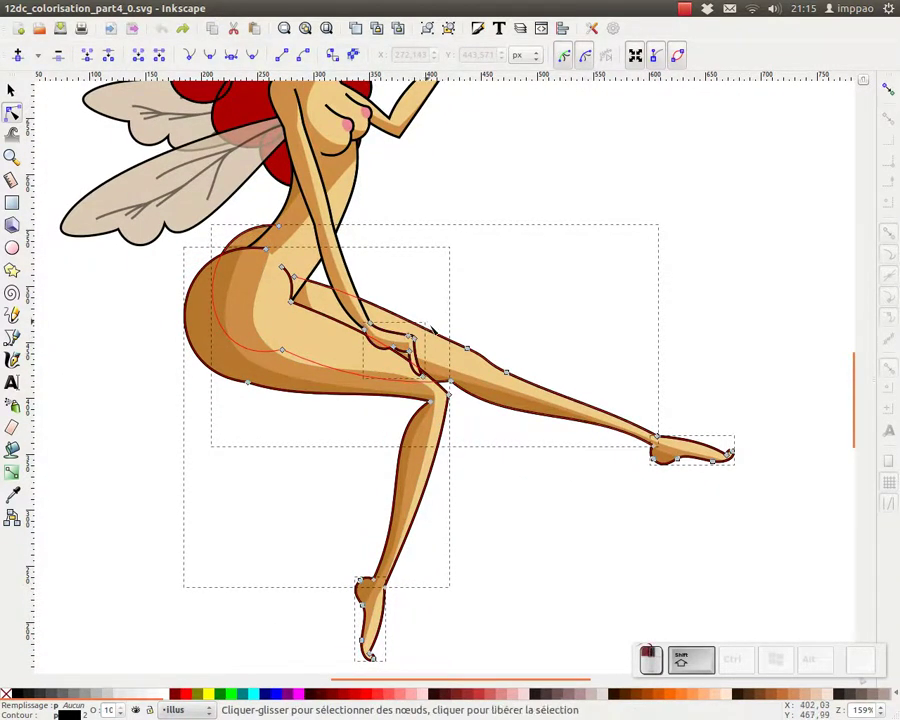
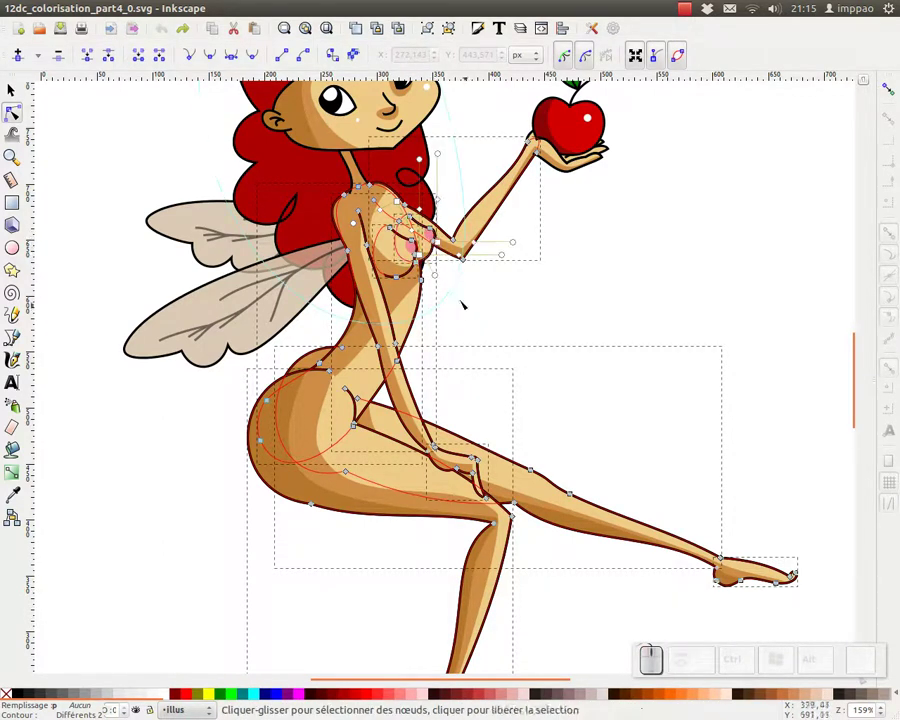
click(20, 89)
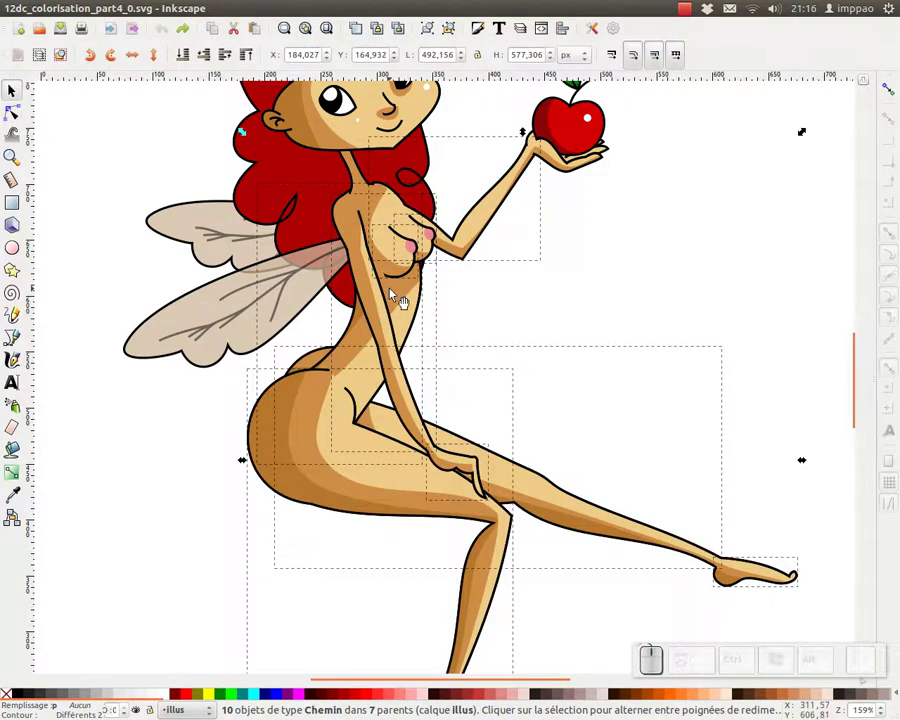
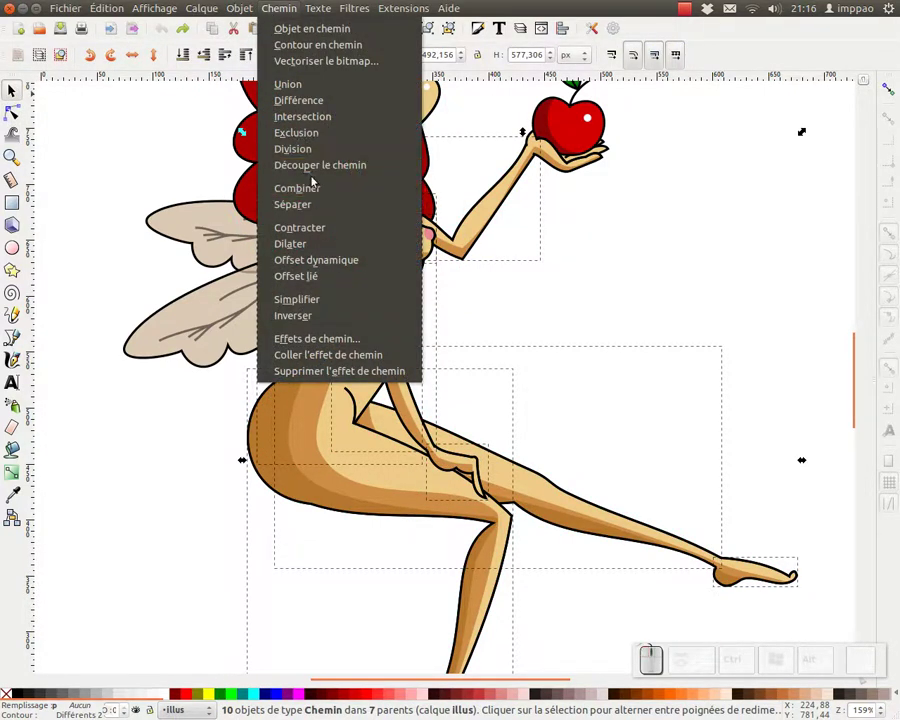
- Combine the outlines into one 68-node path and add a 'temp' layer above illus
click(312, 181)
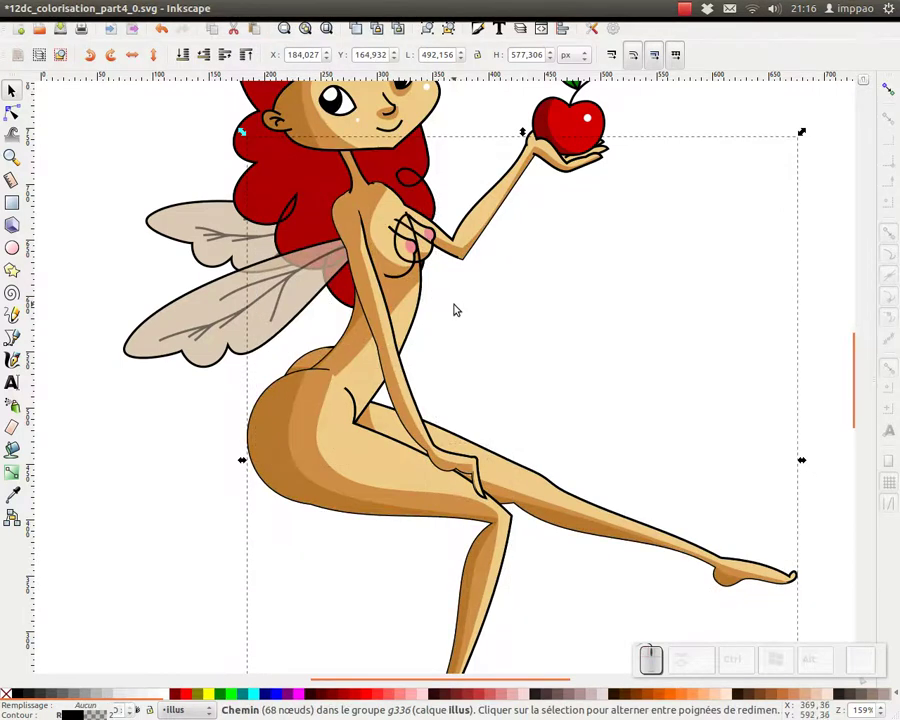
key(ctrl+shift+l)
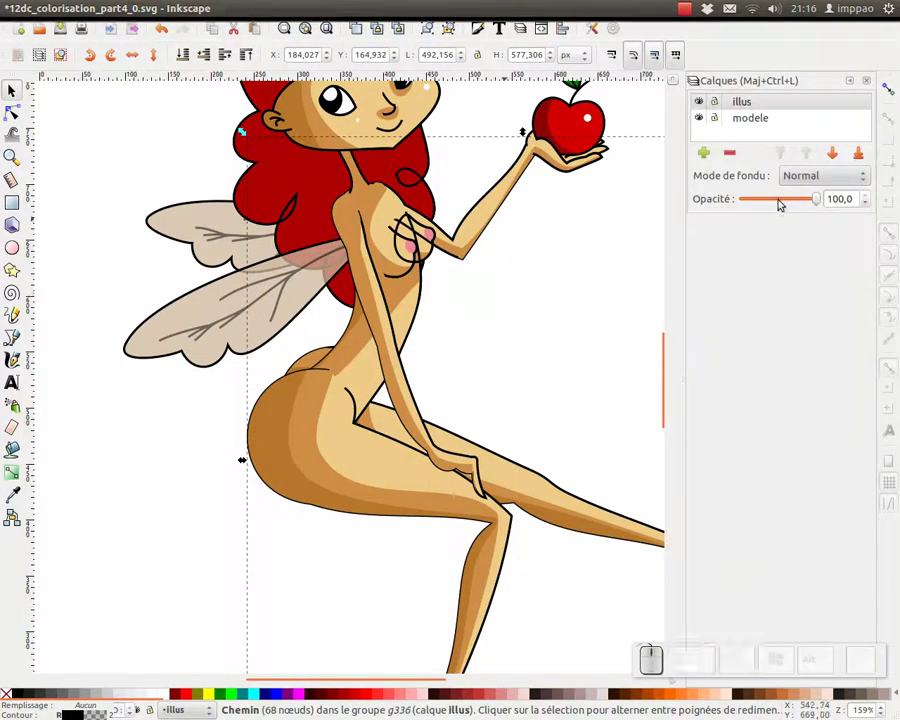
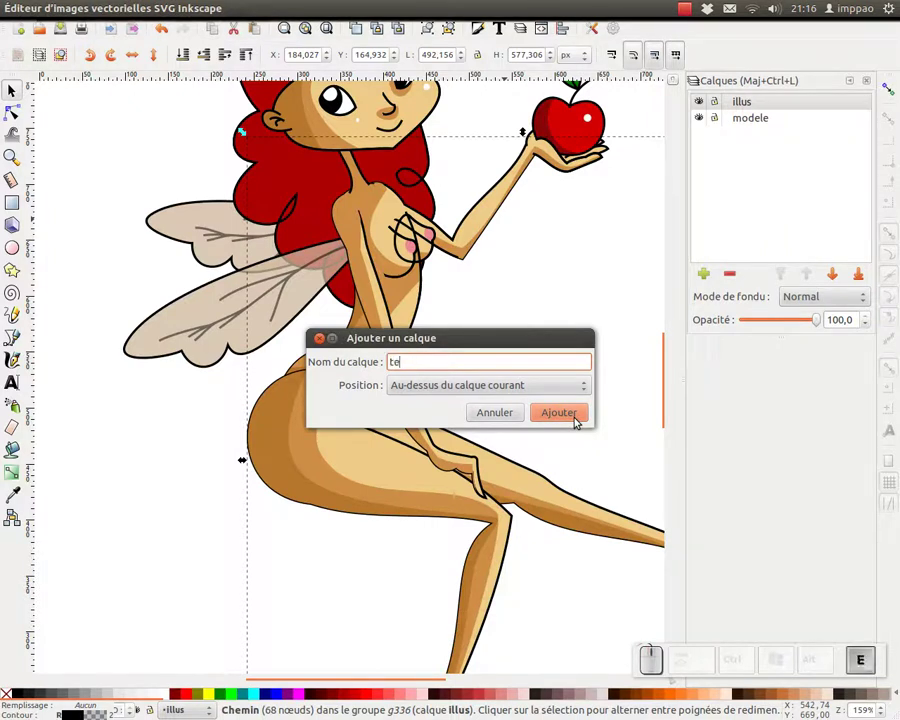
key(Return)
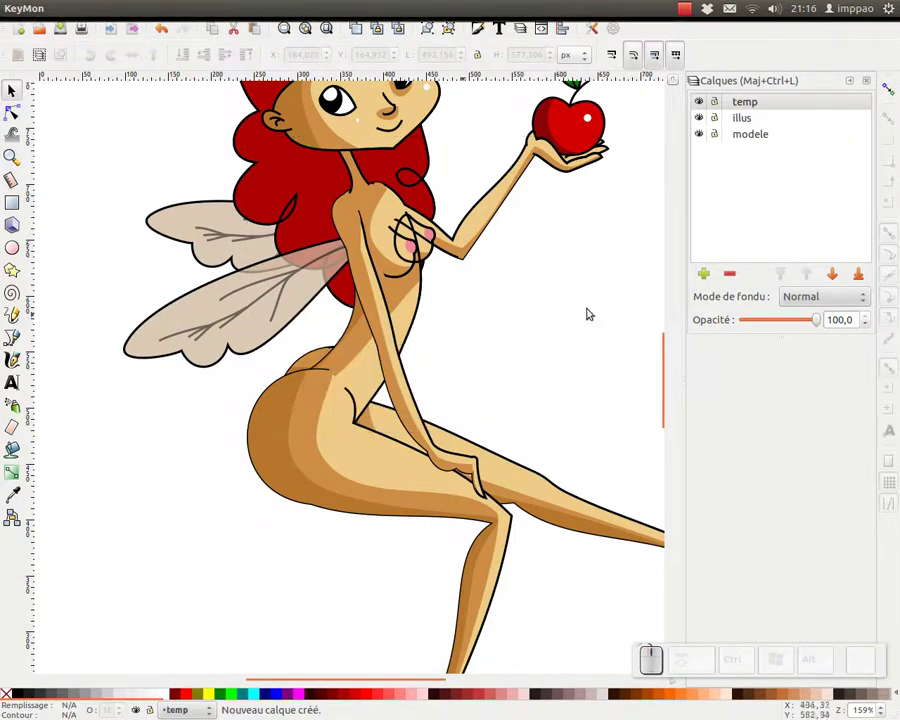
click(512, 463)
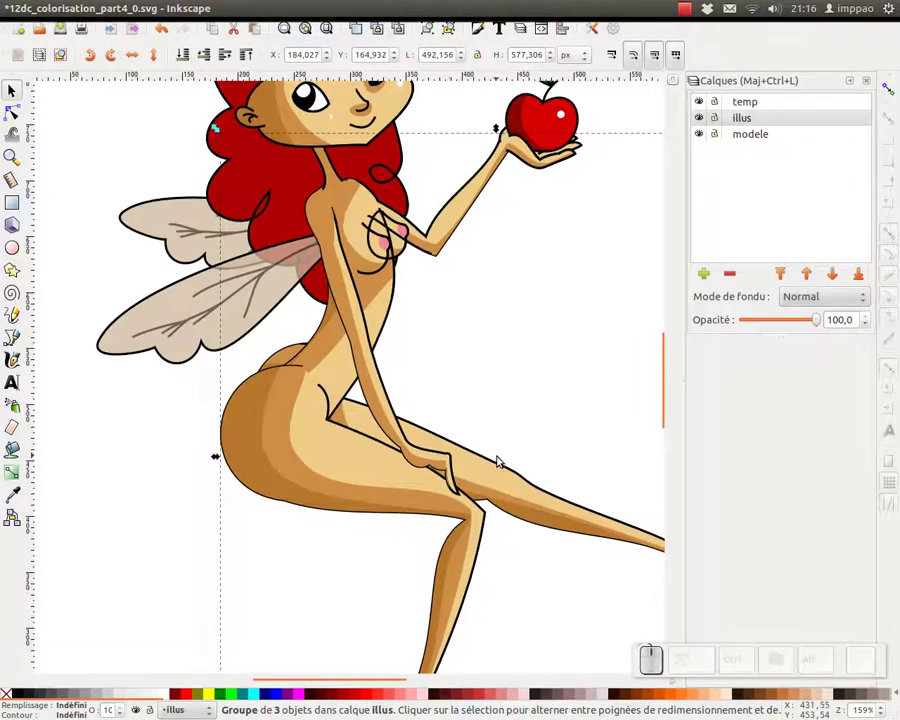
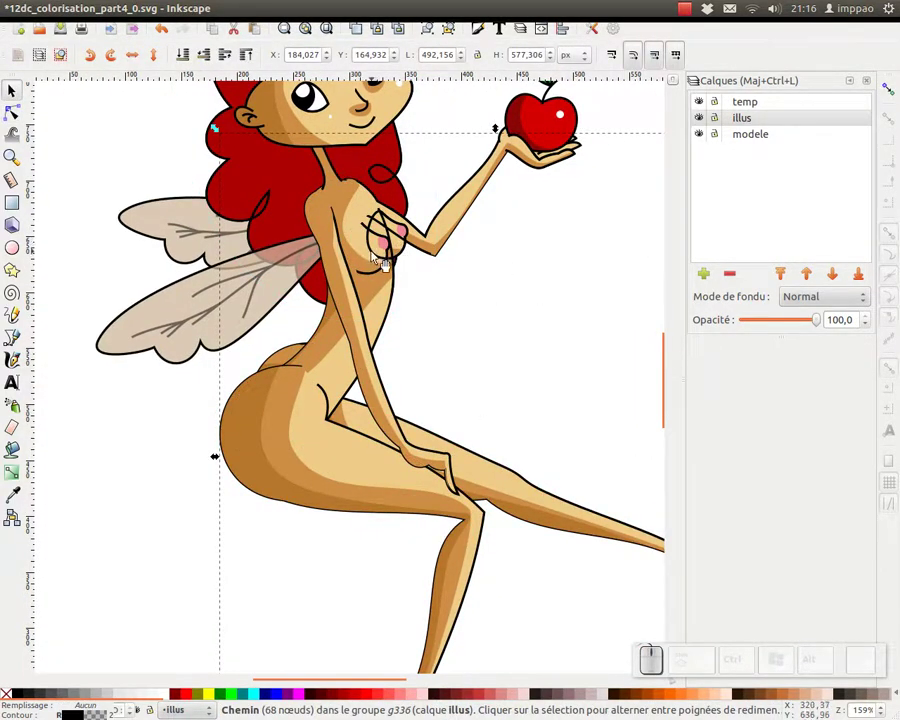
- Move the merged outline onto temp and toggle temp's visibility to compare against the fills
key(F2)
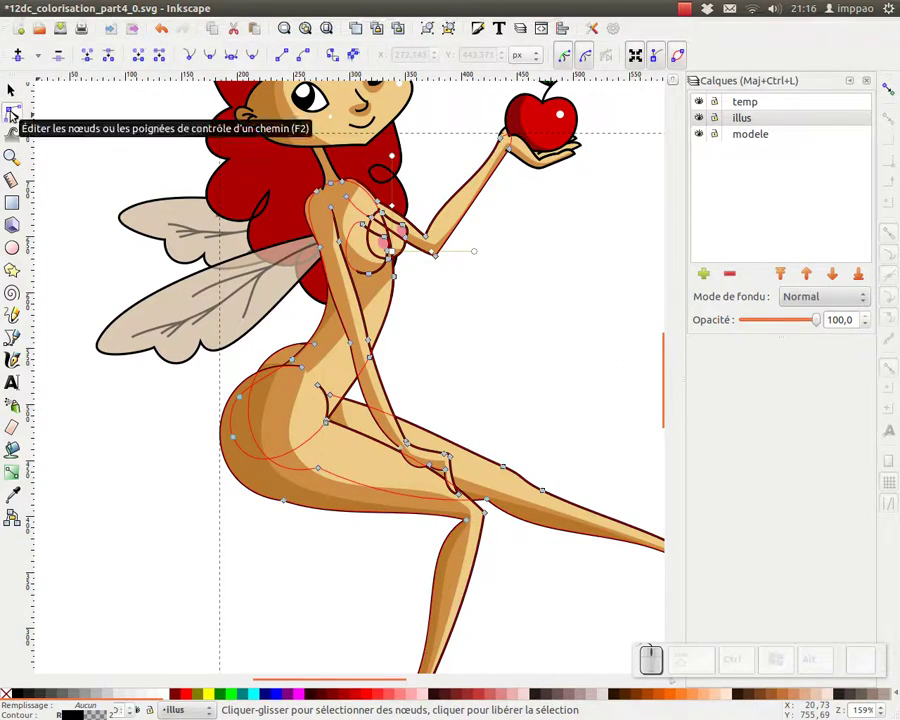
click(12, 88)
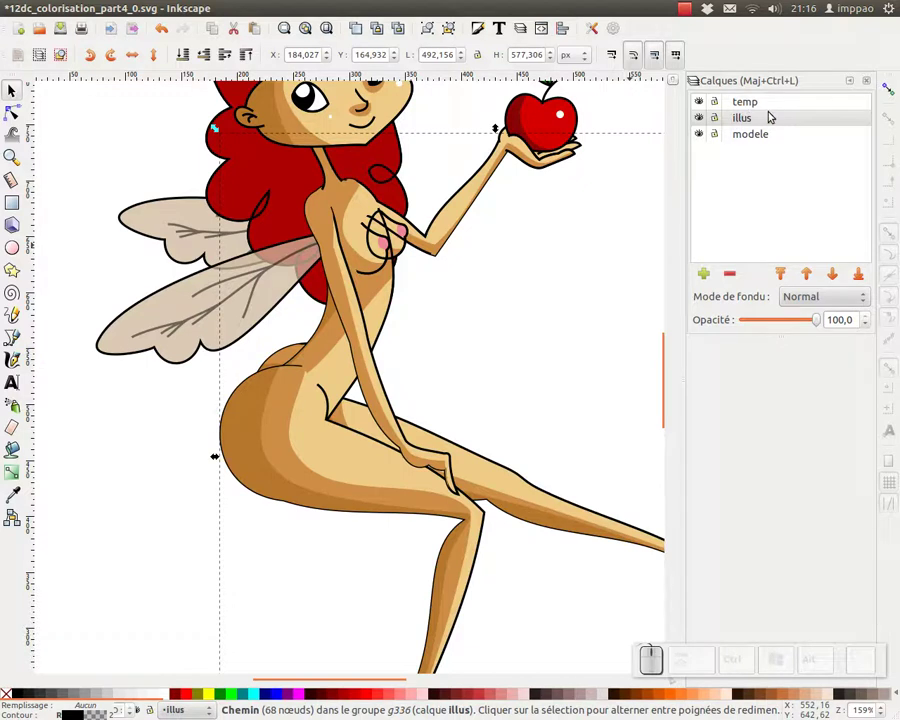
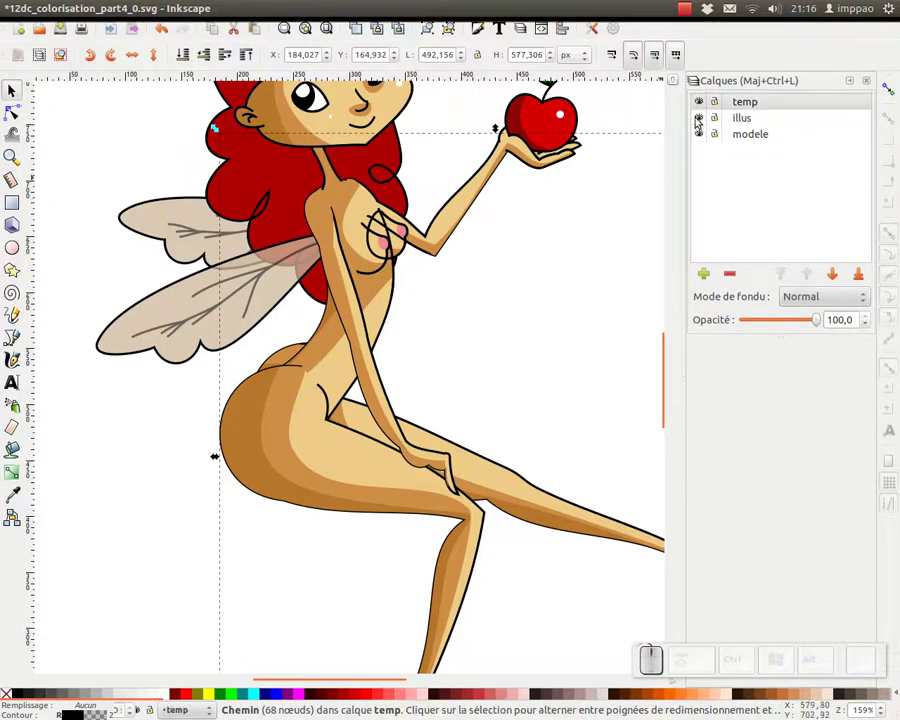
click(705, 104)
click(705, 104)
click(705, 104)
click(705, 102)
click(473, 315)
click(458, 288)
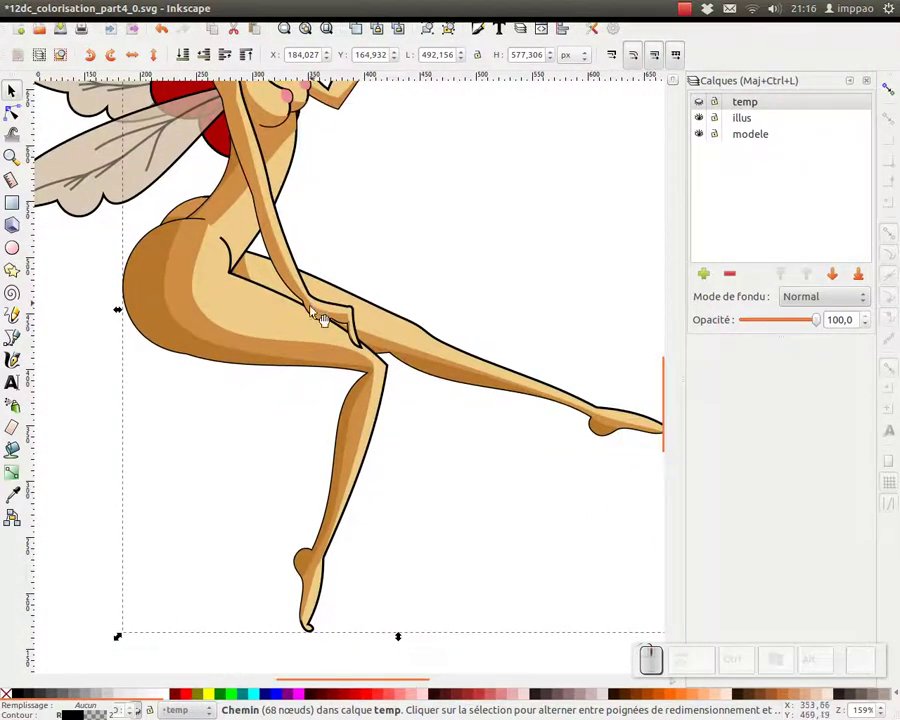
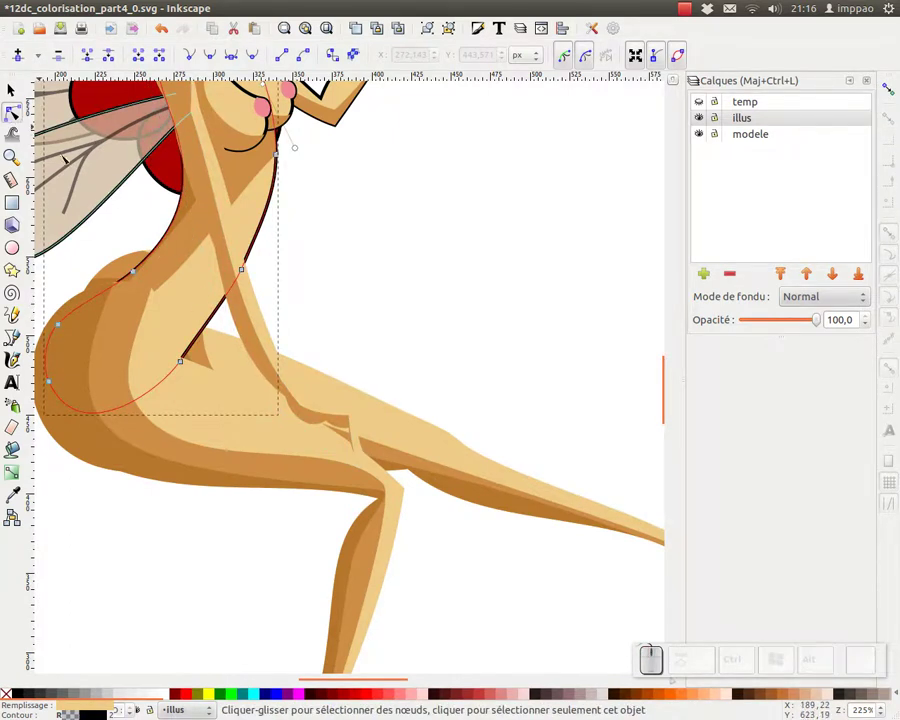
- Pick a node on the torso-and-hip skin fill shape to rework it
click(758, 657)
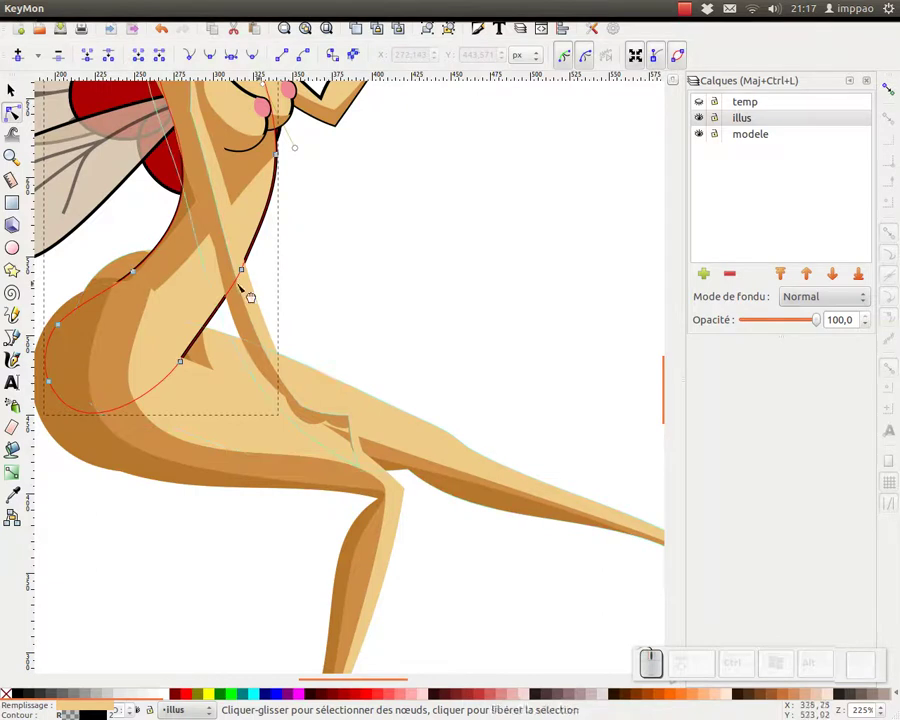
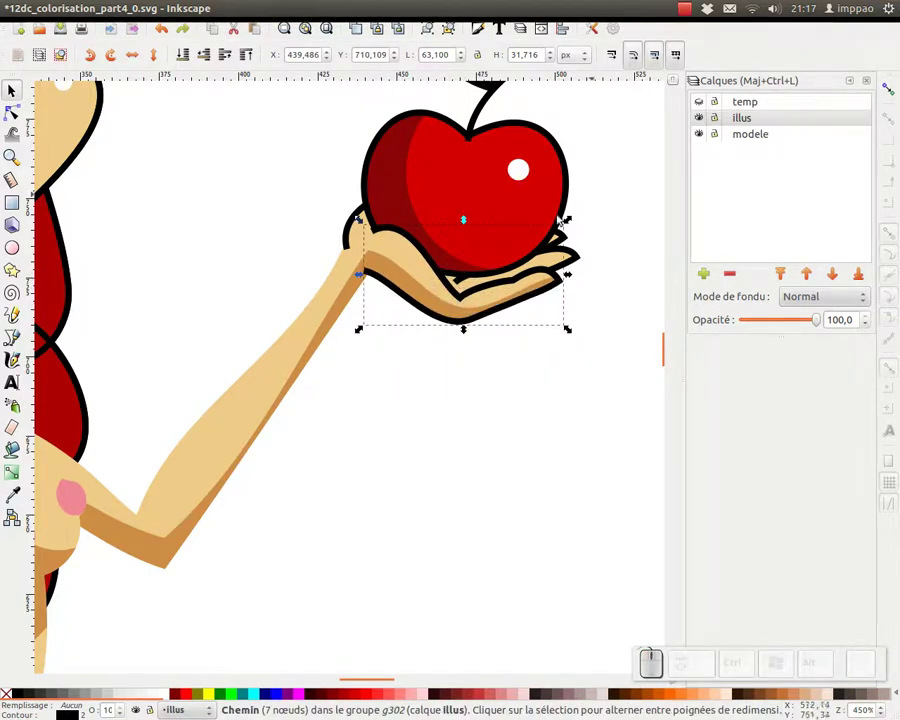
- Move the seven-node hand outline from illus onto the temp layer
key(shift+Page_Up)
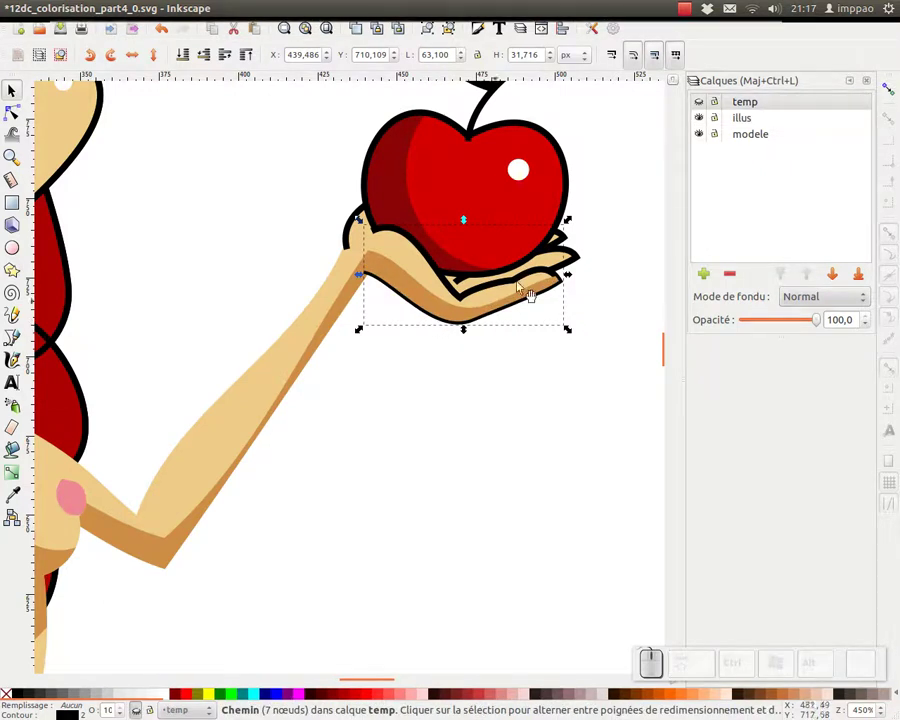
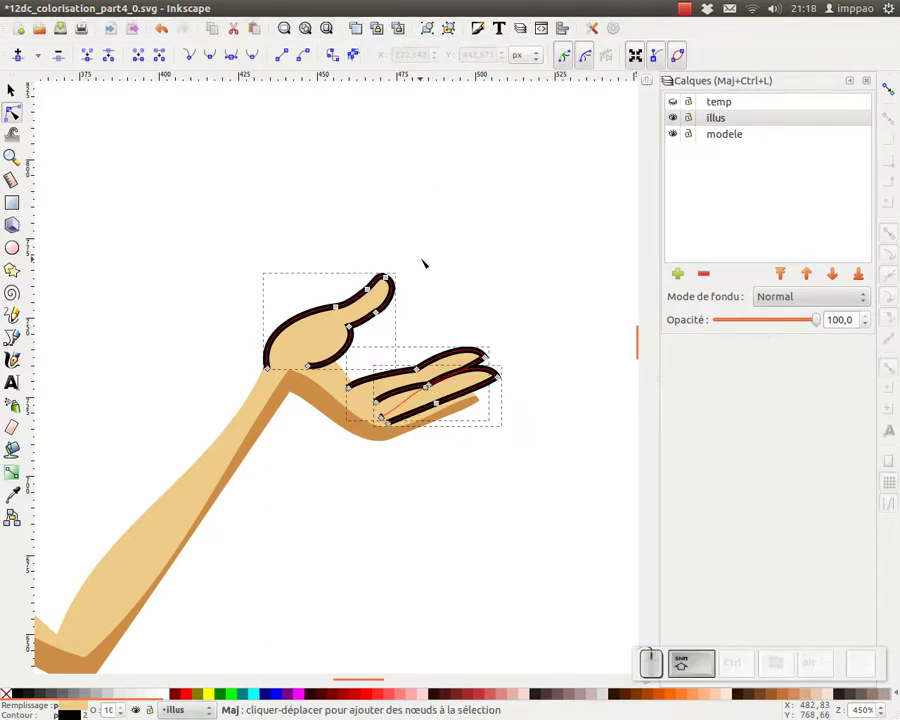
- Move the finger paths onto temp and hide the temp outline layer
key(shift+Page_Up)
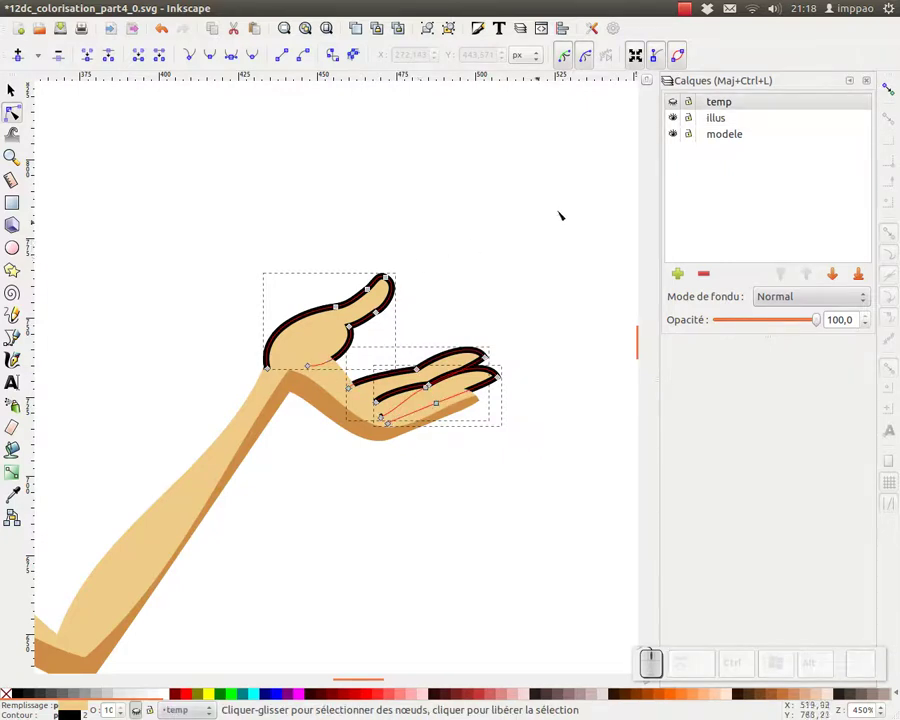
click(680, 118)
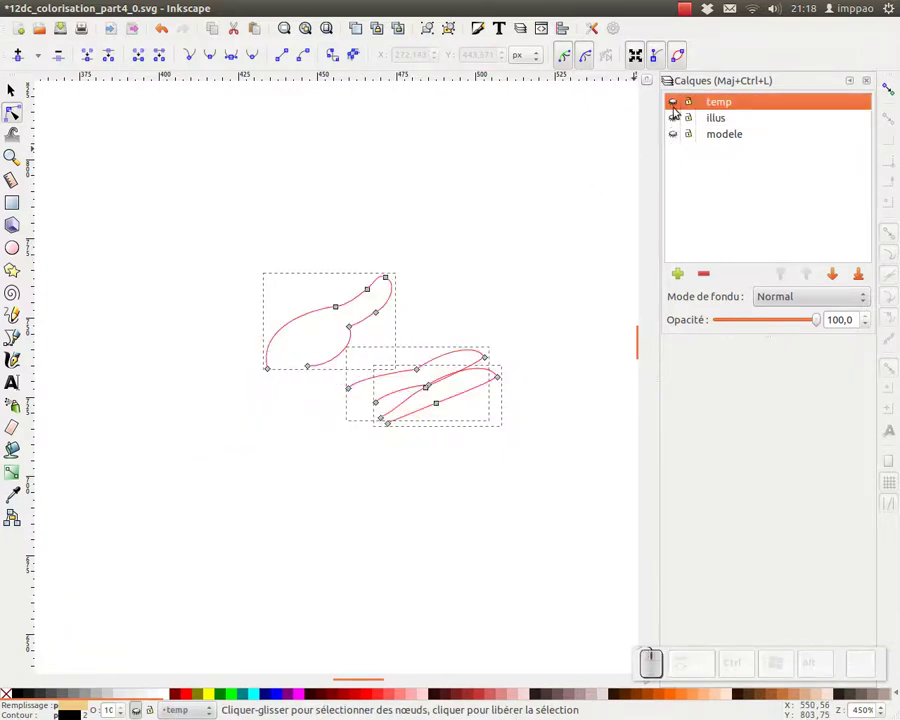
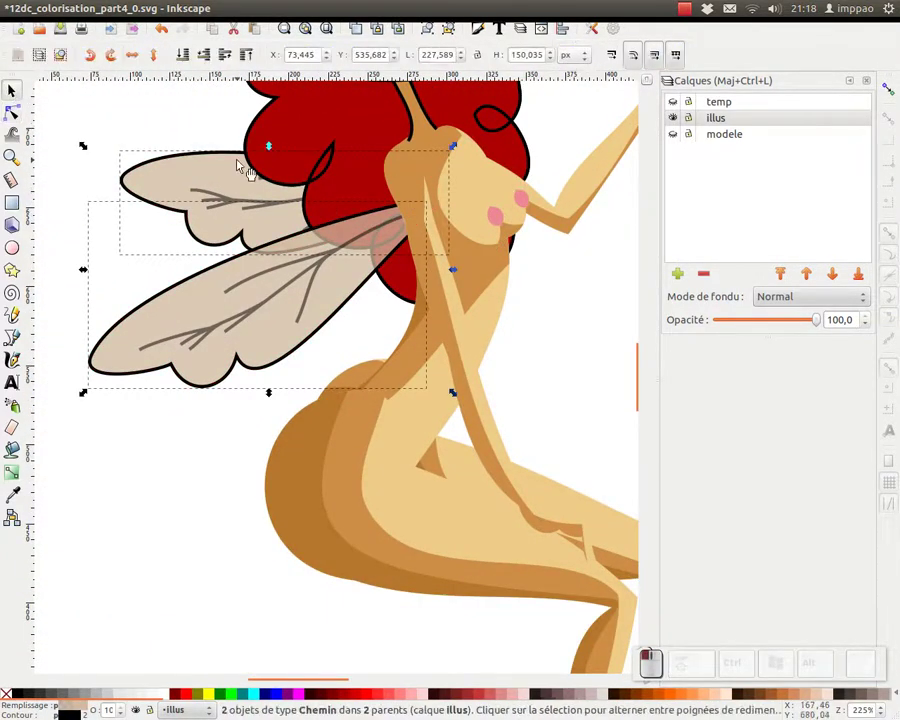
- Keep both wing shapes in illus beneath the vein lines, undoing their move to temp
key(shift+Page_Up)
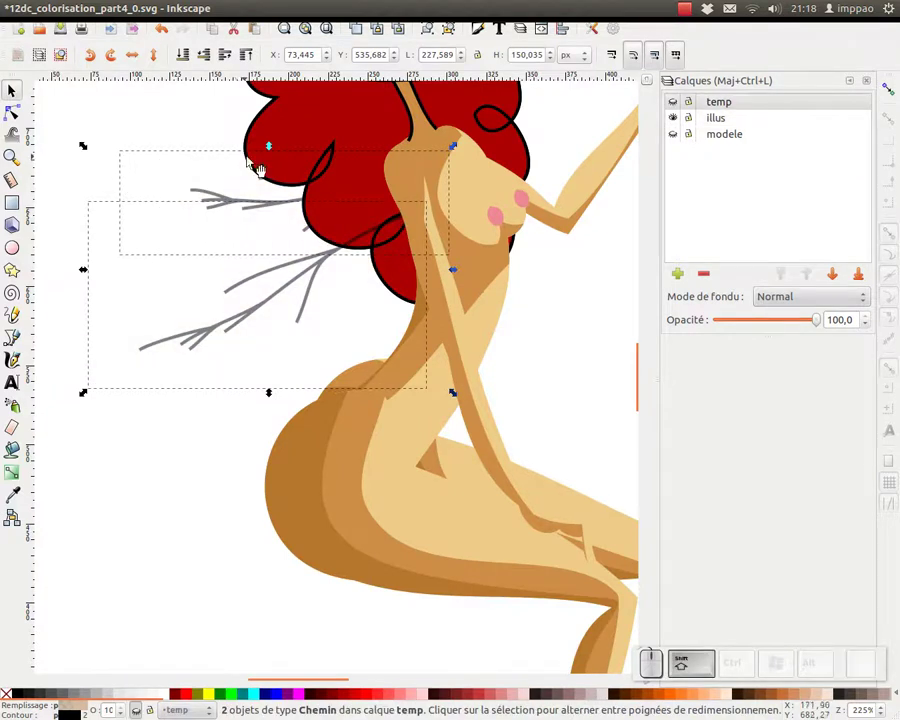
click(680, 103)
click(680, 103)
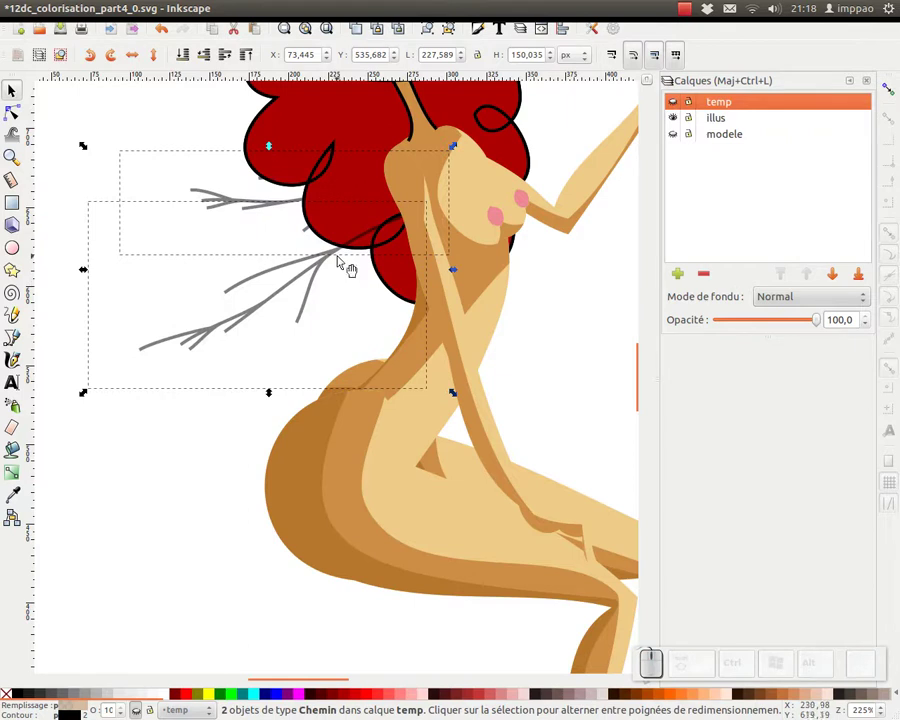
key(ctrl+z)
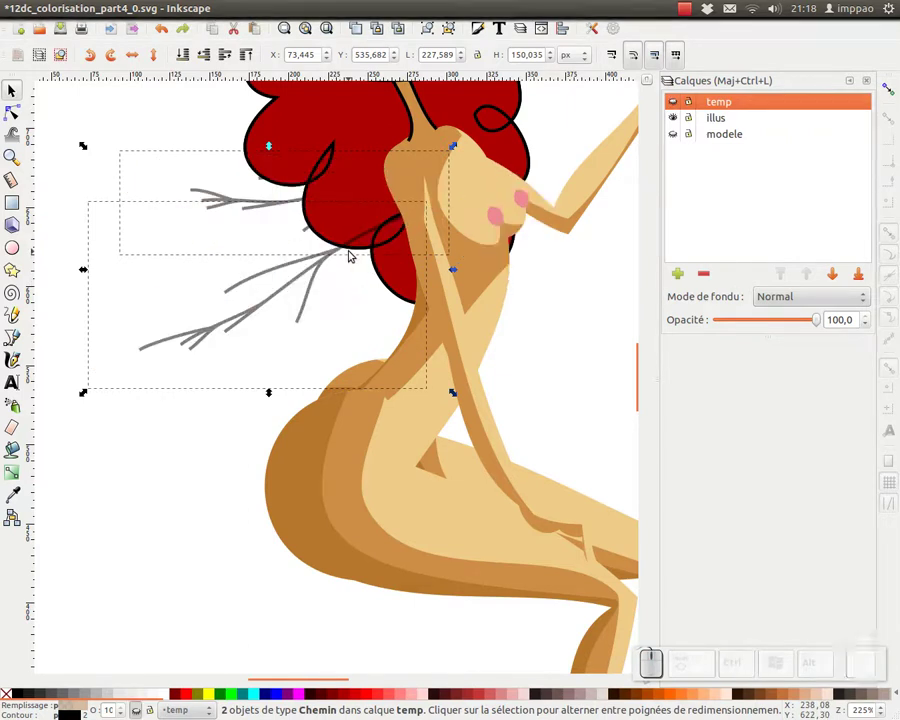
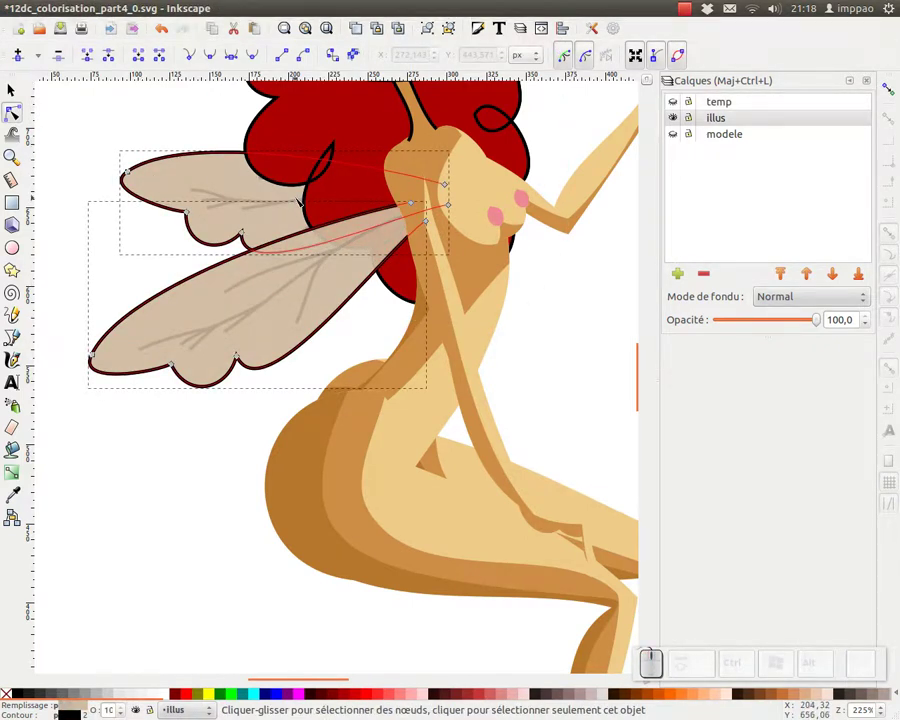
key(shift+Page_Up)
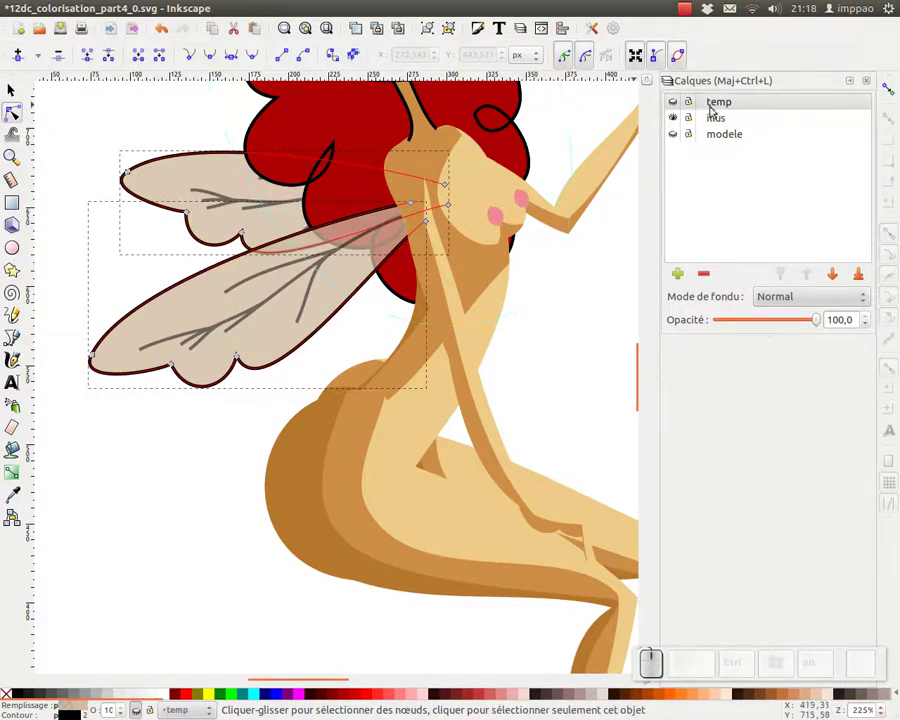
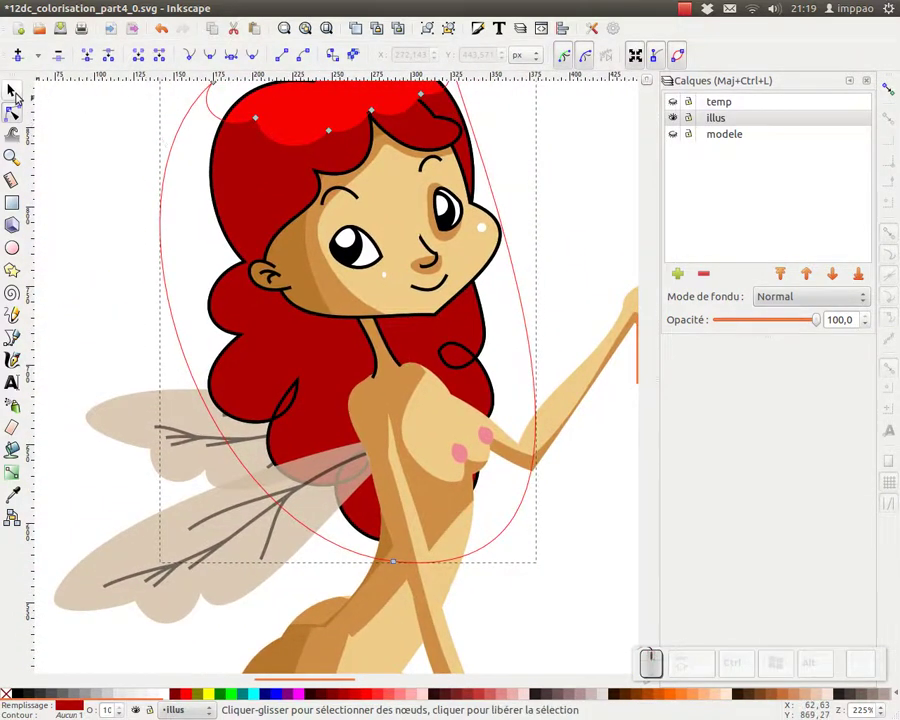
- Move the four-node neck outline onto temp and show the temp outline layer
click(18, 93)
click(237, 134)
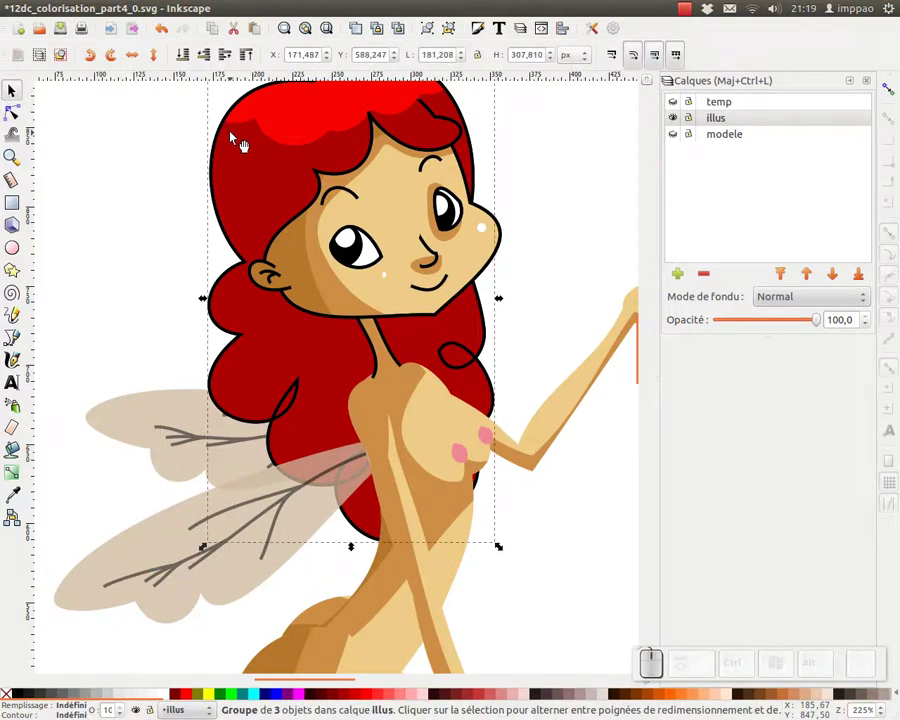
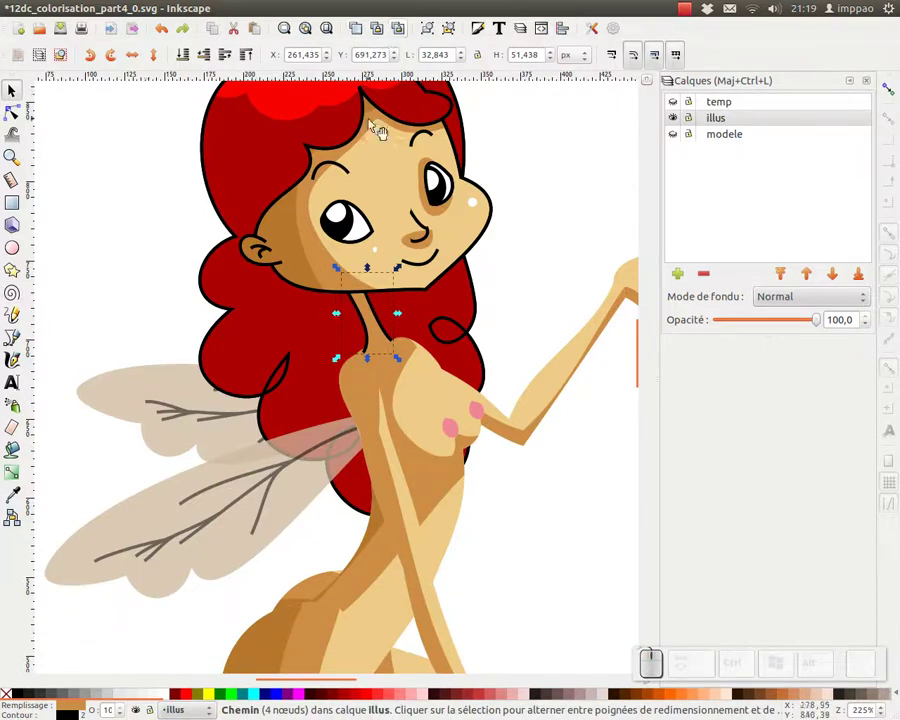
key(ctrl+d)
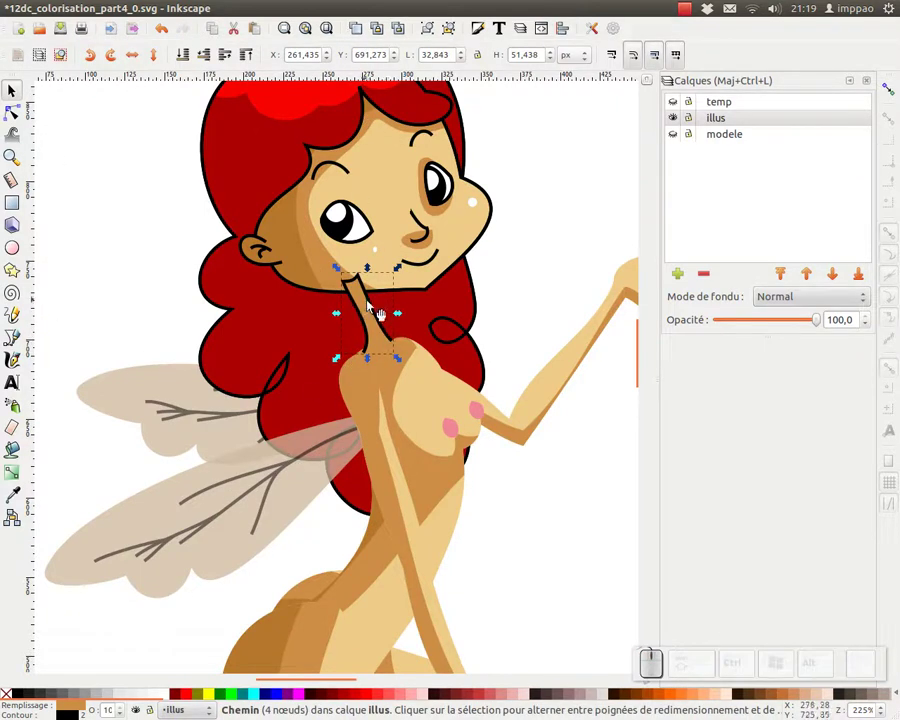
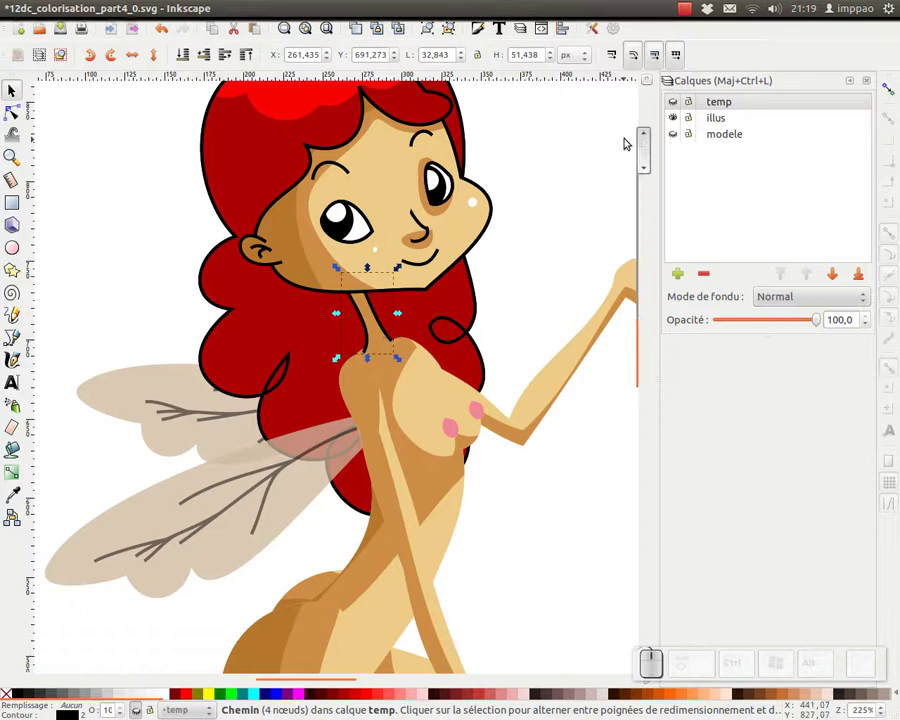
drag(680, 119, 655, 129)
click(607, 173)
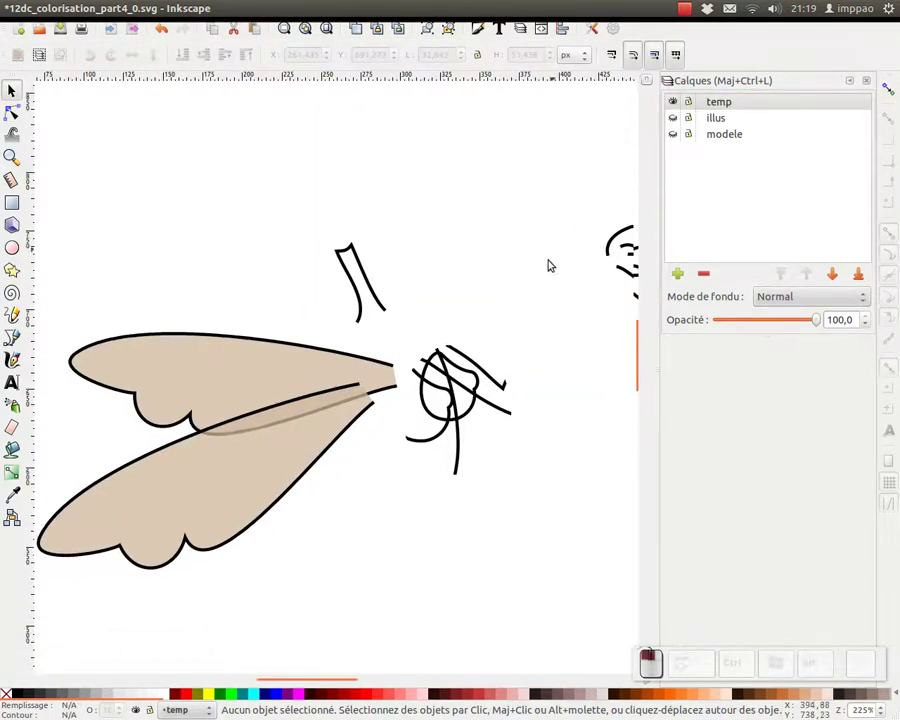
- Zoom and pan to view the whole fairy outline over the tan wing fills
key(KP_Subtract)
key(KP_Add)
drag(464, 382, 412, 325)
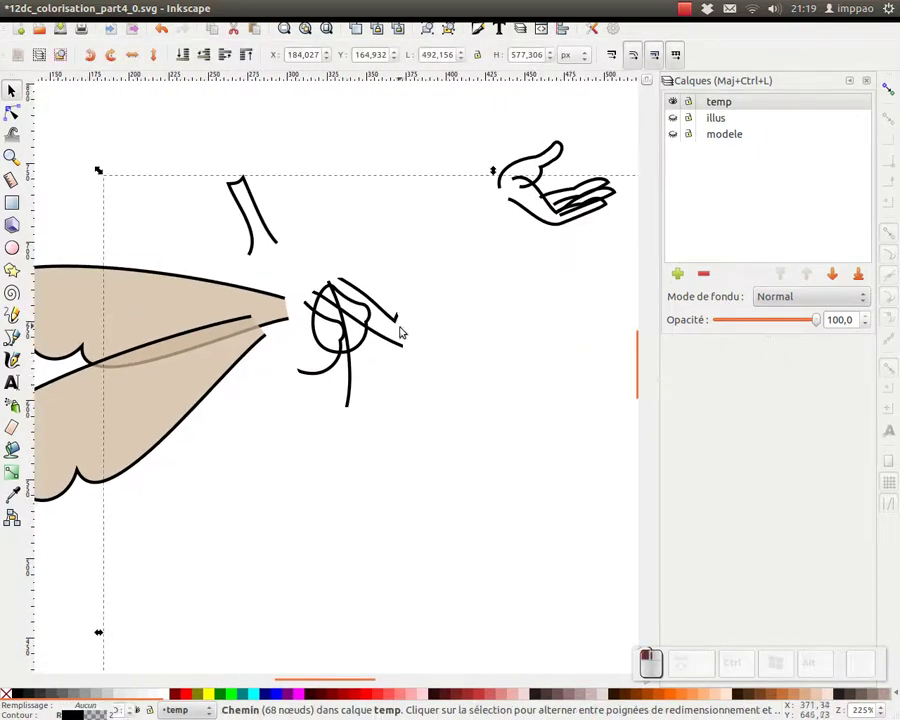
key(KP_Subtract)
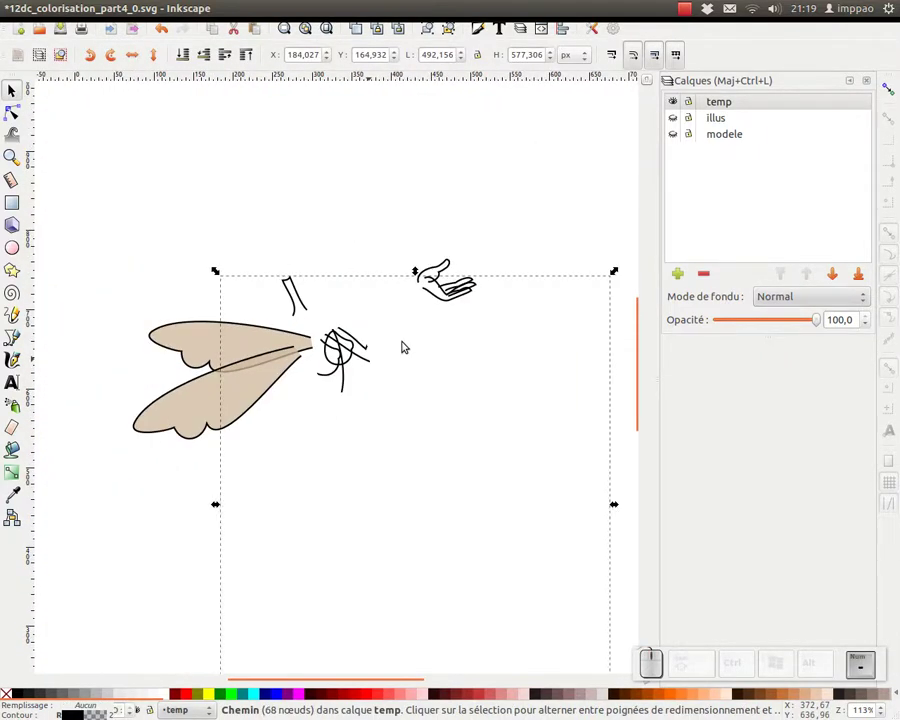
drag(410, 345, 27, 675)
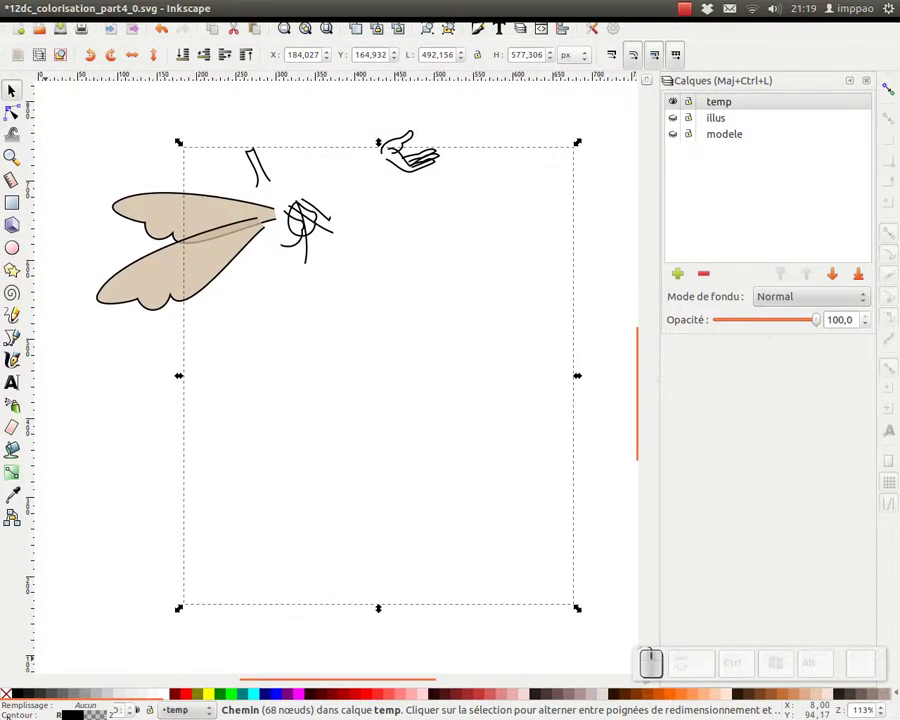
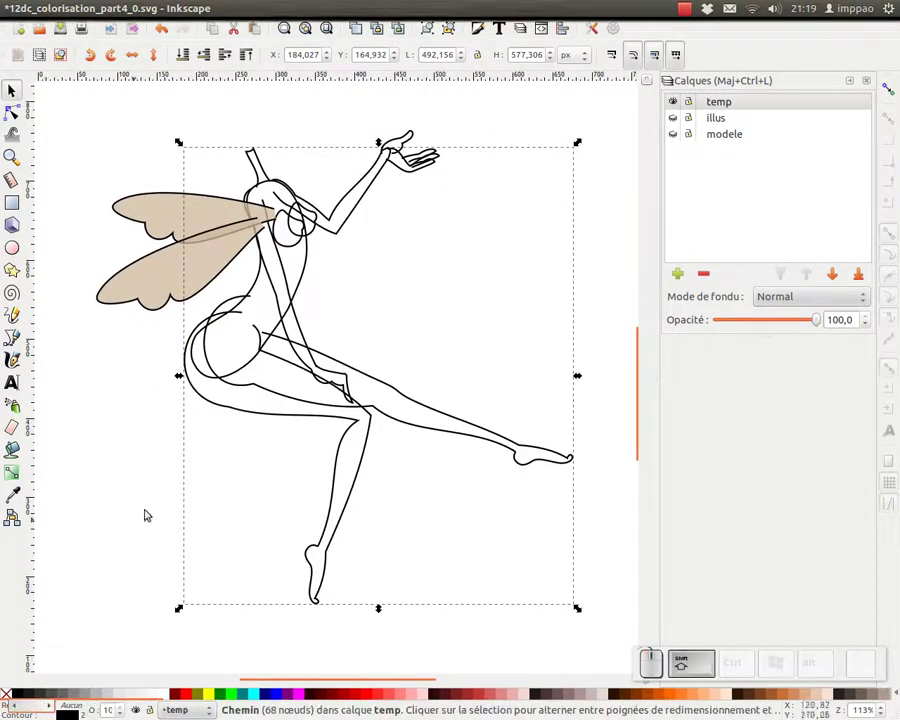
drag(450, 199, 695, 112)
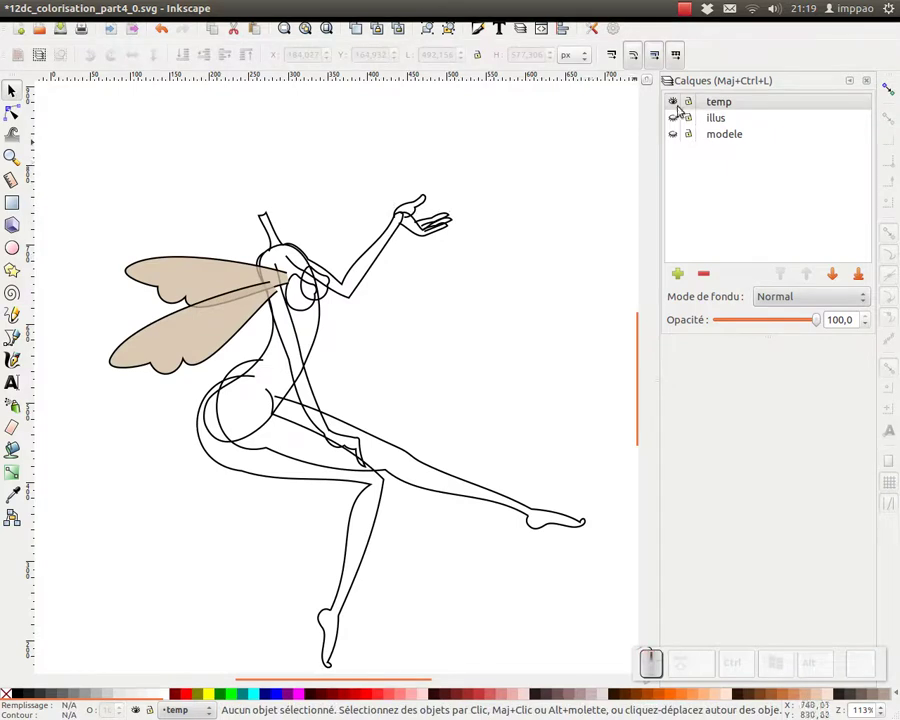
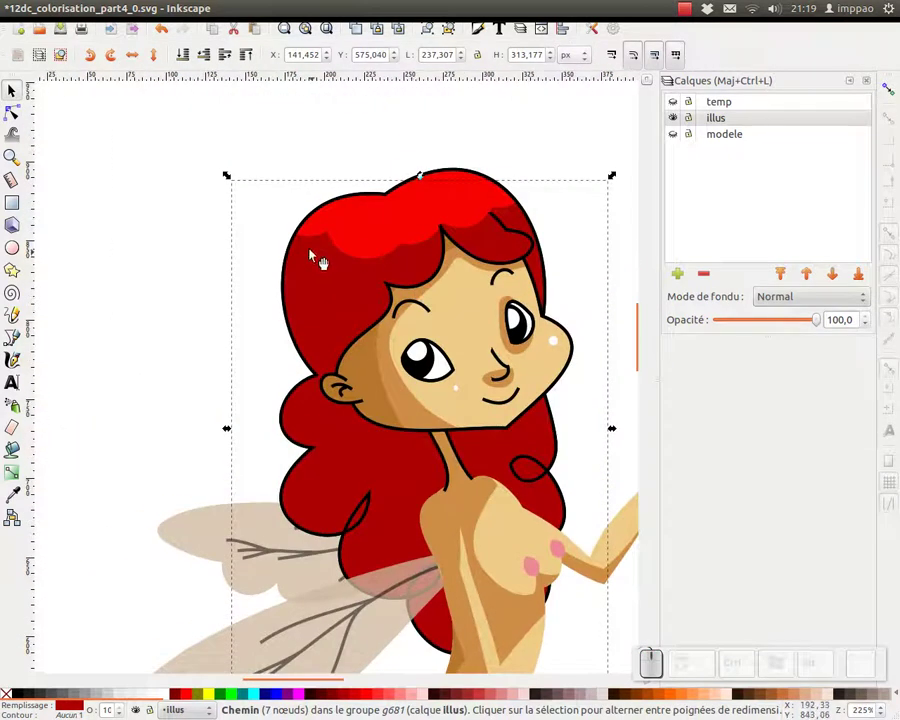
- Select down into the fairy's hair group to reach the darker red shading sub-group
click(314, 370)
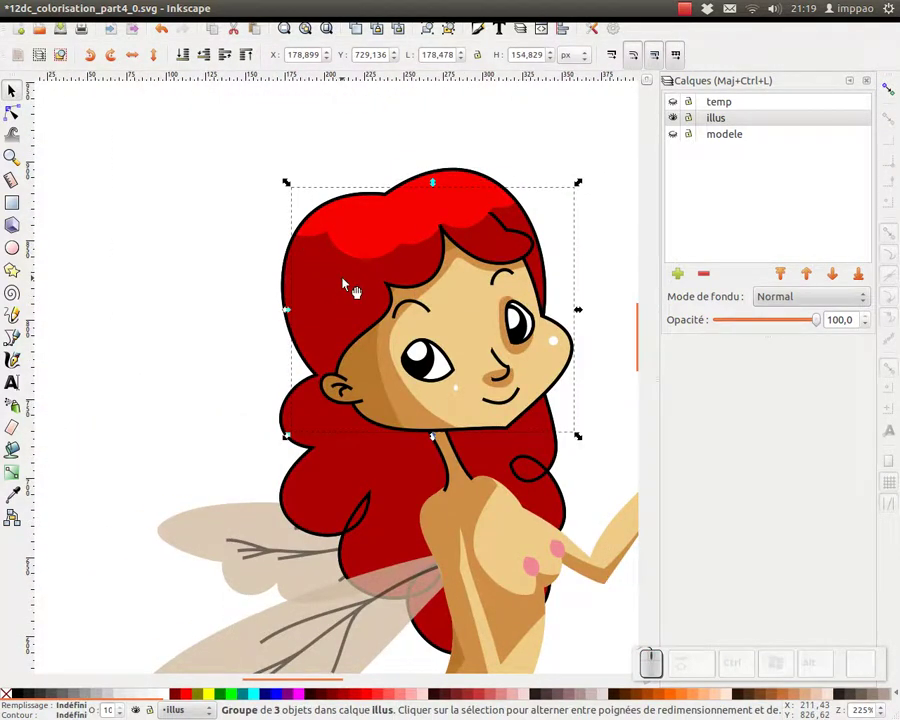
click(314, 370)
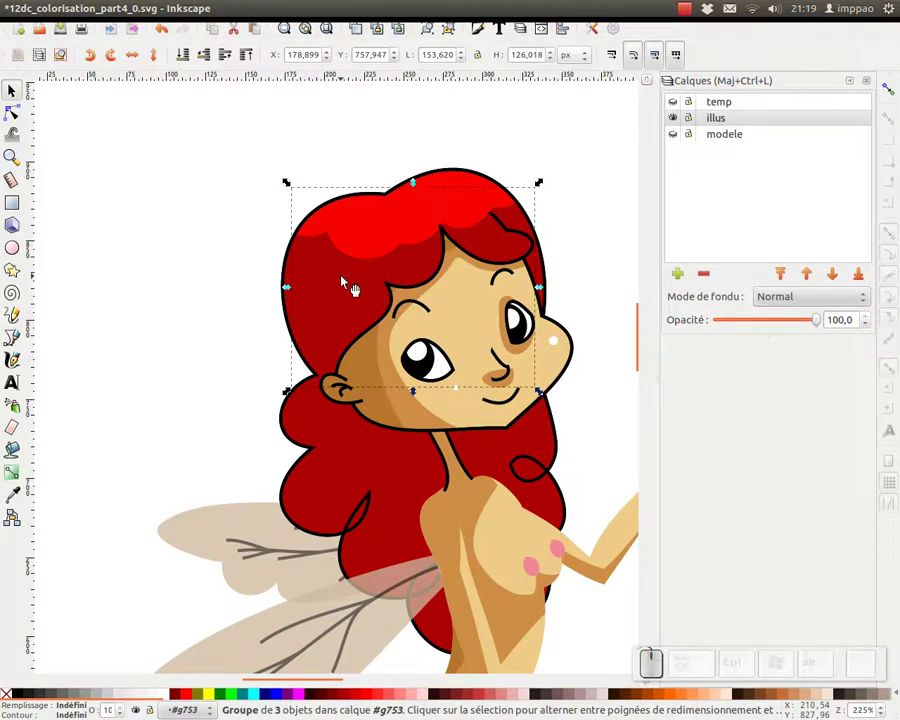
drag(314, 370, 352, 289)
click(314, 370)
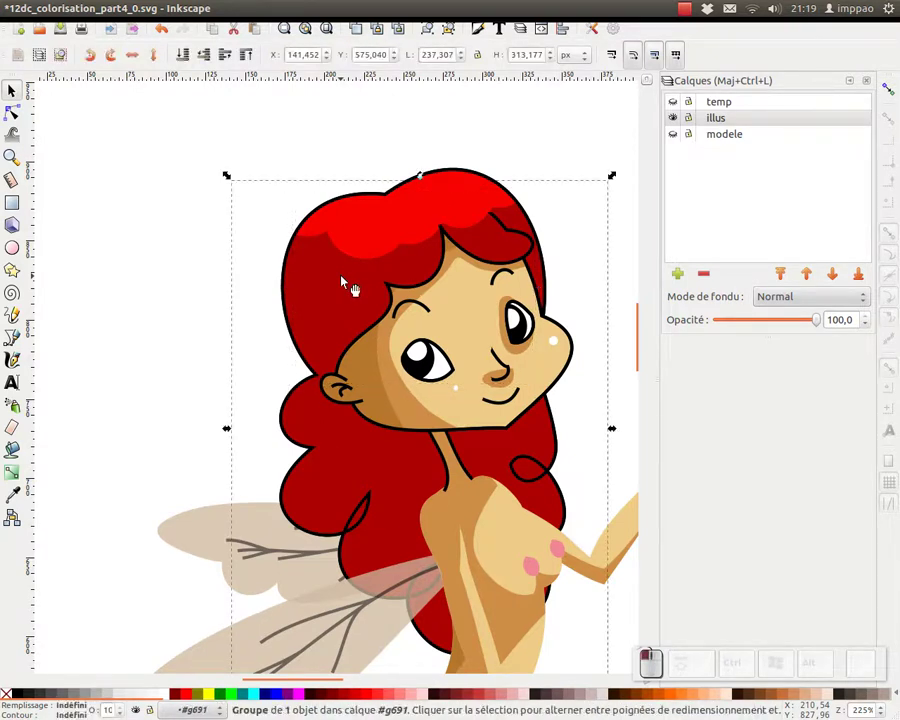
- In Object Properties mark the hair shading group as hidden and apply it with Set
right_click(314, 370)
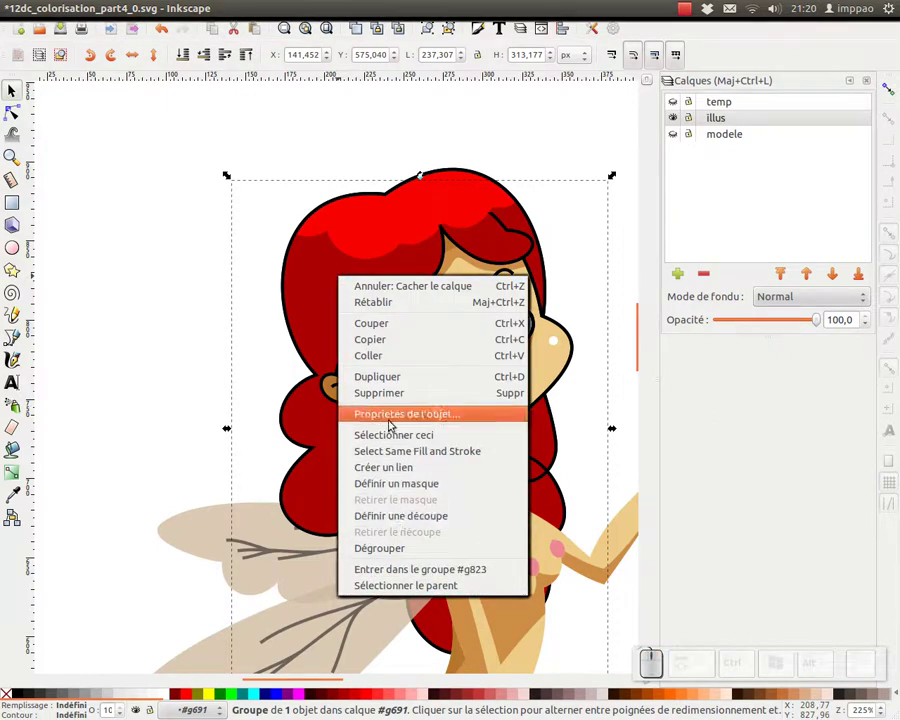
click(314, 370)
click(314, 370)
key(ctrl+z)
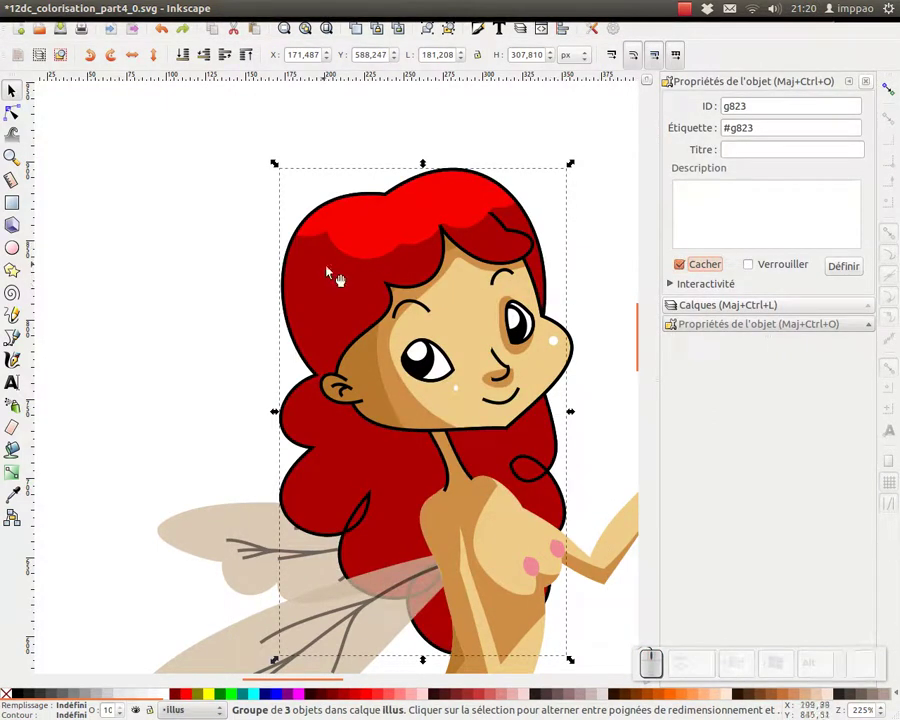
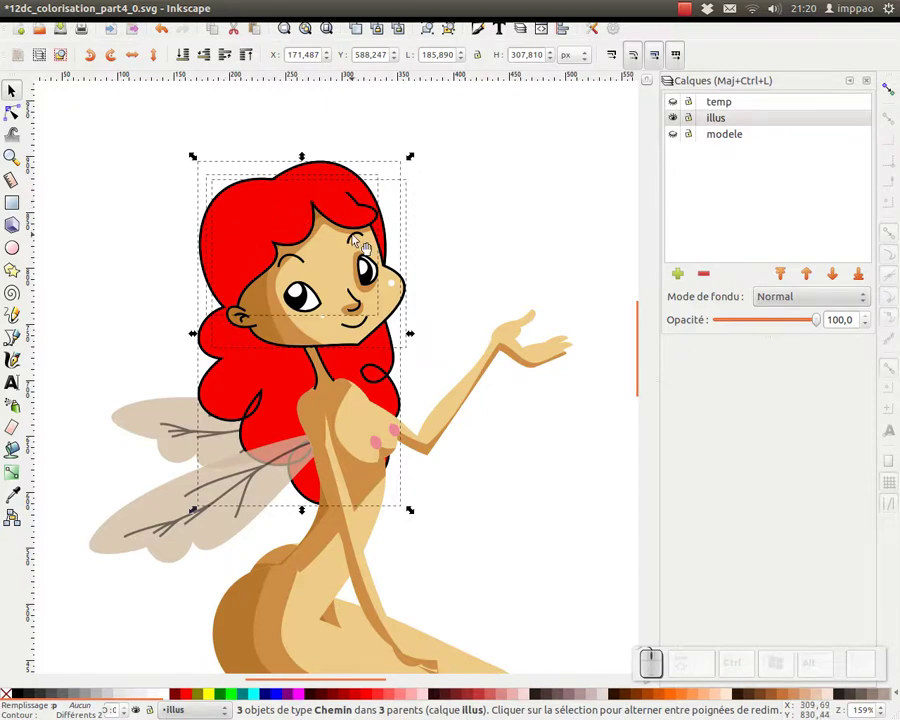
- Move the three hair and face outline paths onto the temp layer and toggle layer visibility to compare
key(shift+Page_Up)
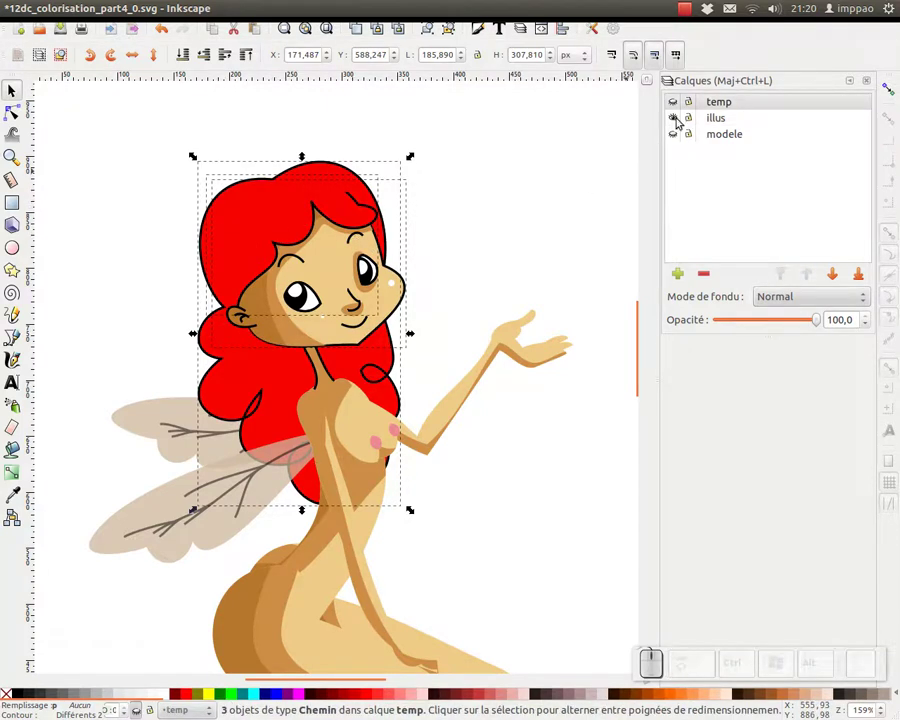
drag(681, 102, 602, 170)
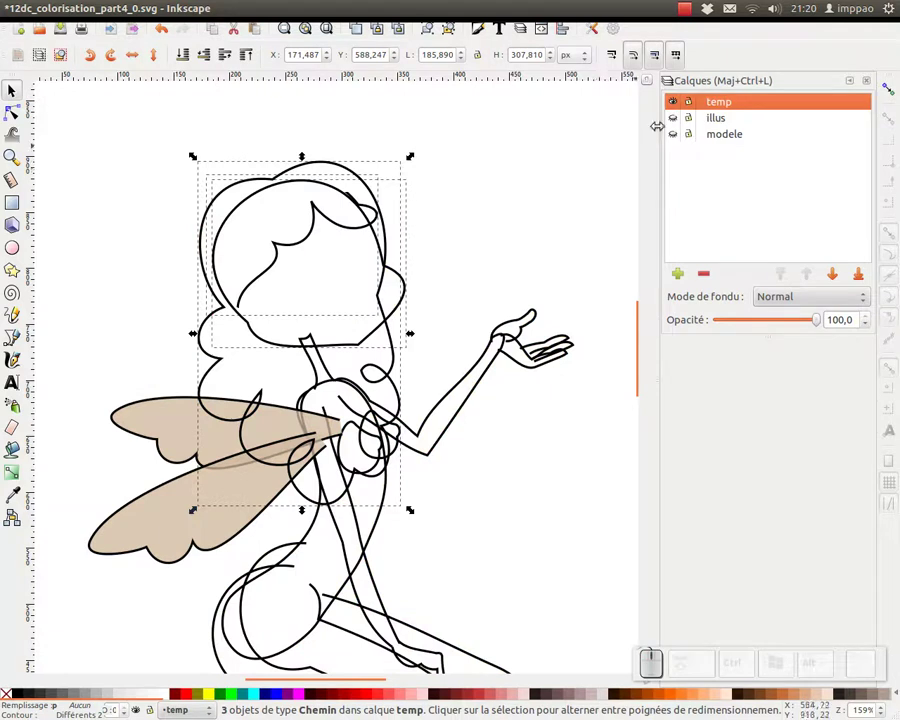
drag(679, 103, 480, 234)
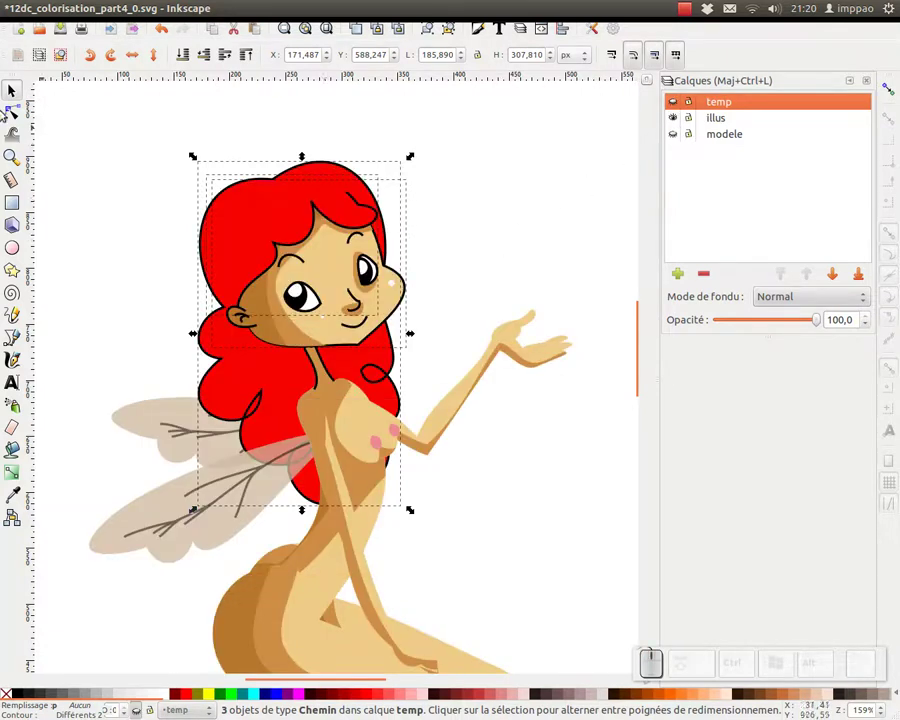
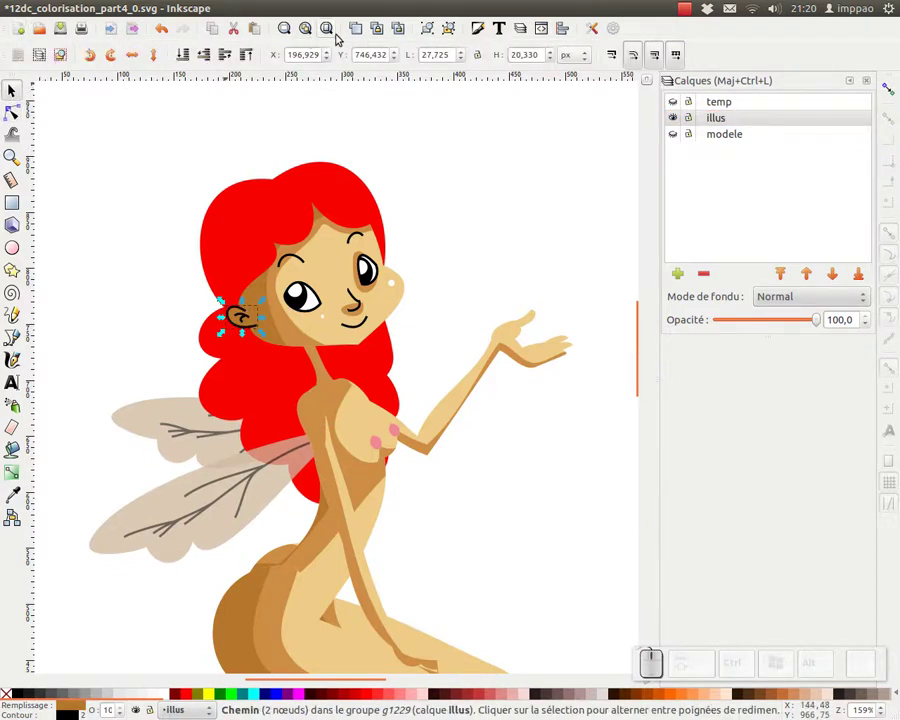
- Move the fairy's ear stroke path up onto the temp outline layer
click(362, 29)
key(shift+Page_Up)
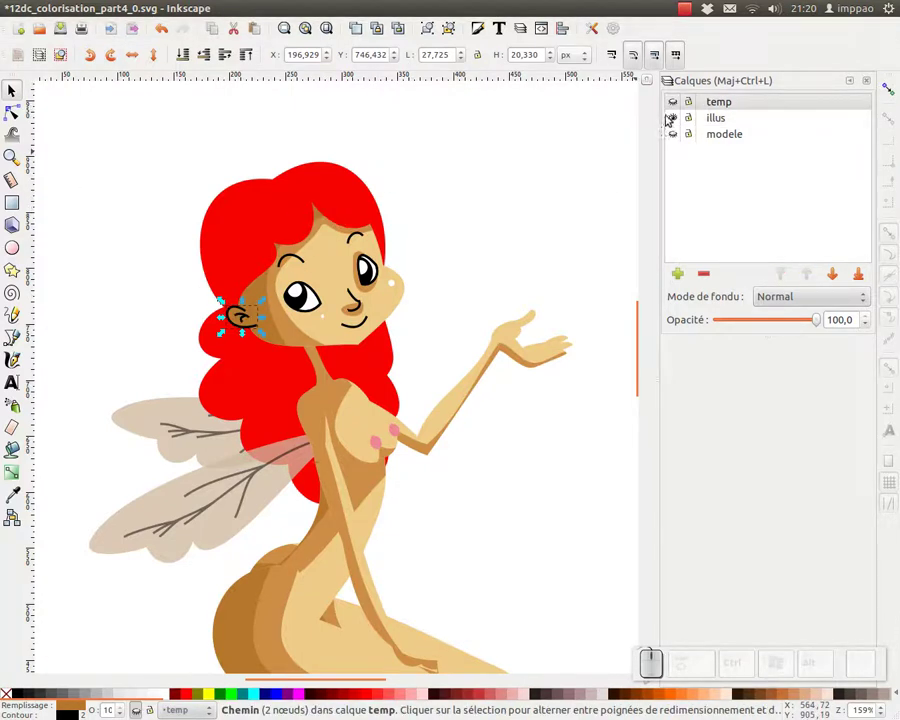
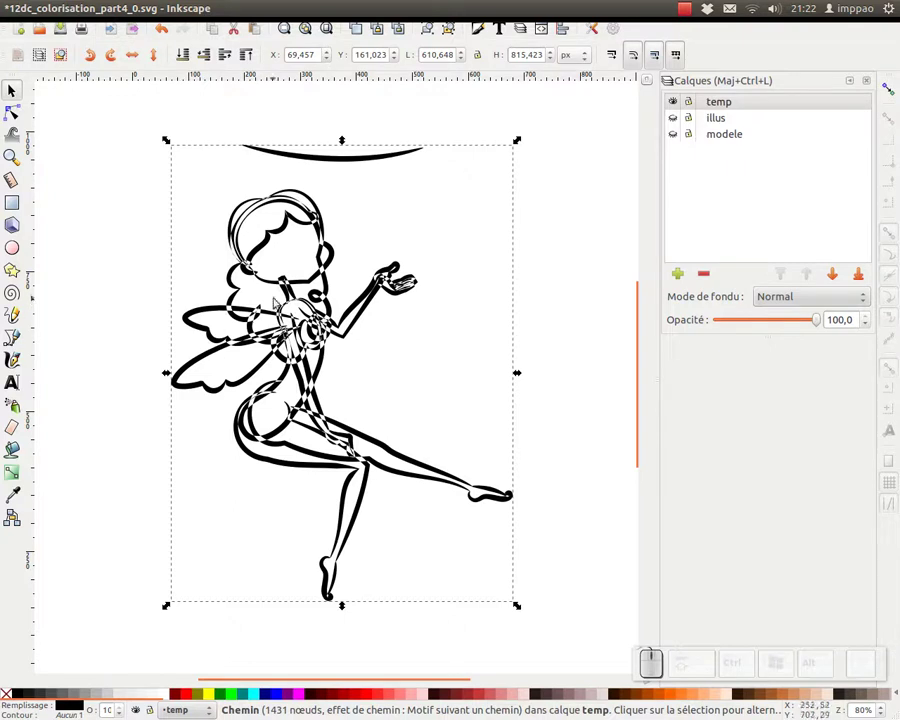
- Zoom out, edit the fairy outline's nodes to delete strays, and turn off the path outline overlay
key(KP_Subtract)
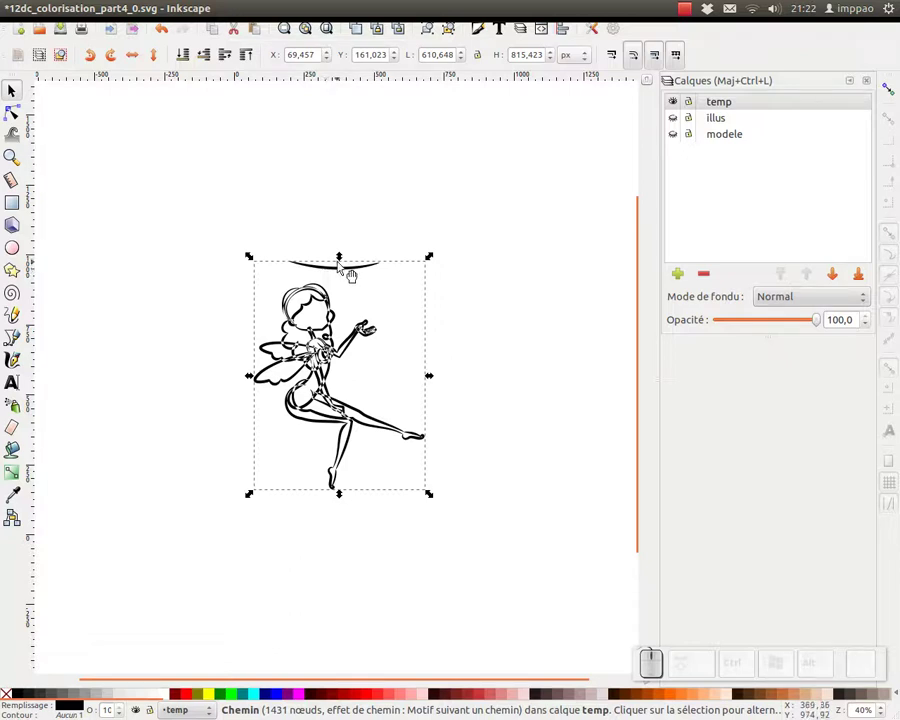
key(KP_Subtract)
drag(365, 259, 93, 131)
click(15, 110)
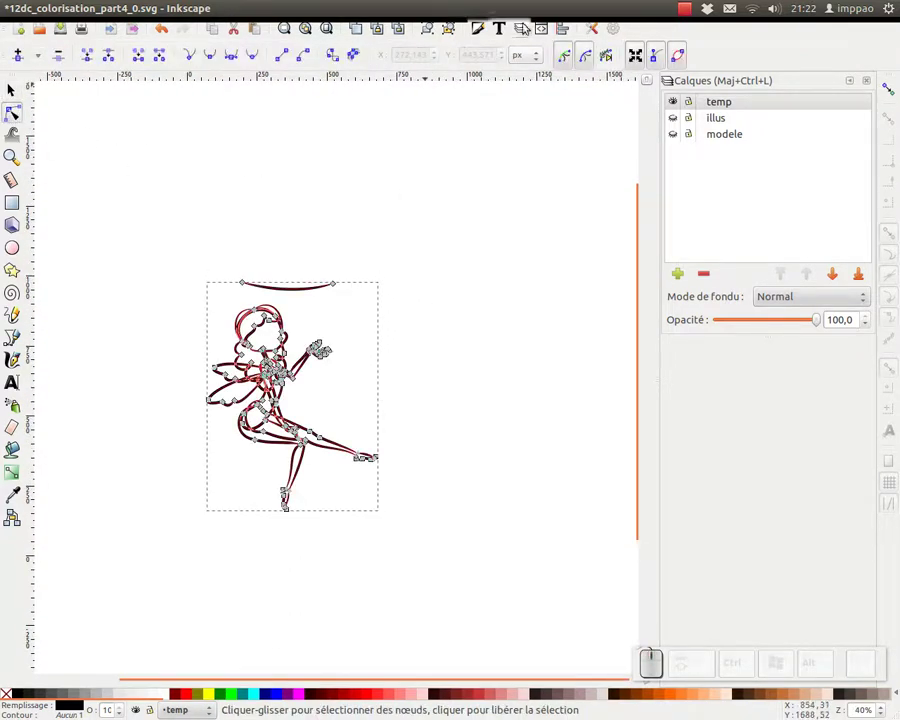
click(613, 56)
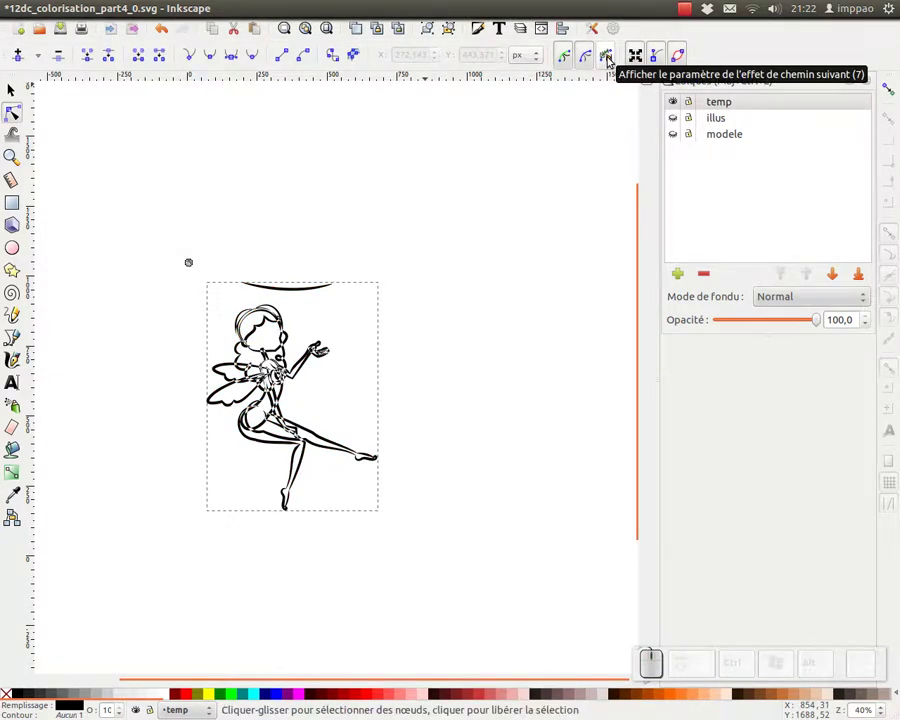
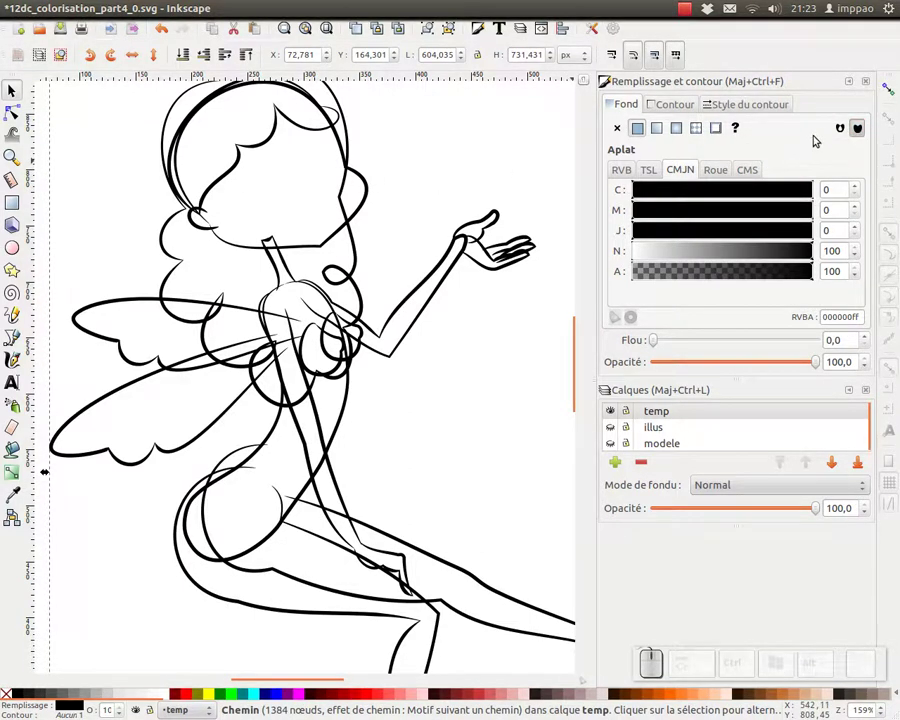
- Set the outline's fill rule to evenodd, deselect everything and zoom in on the fairy
click(845, 127)
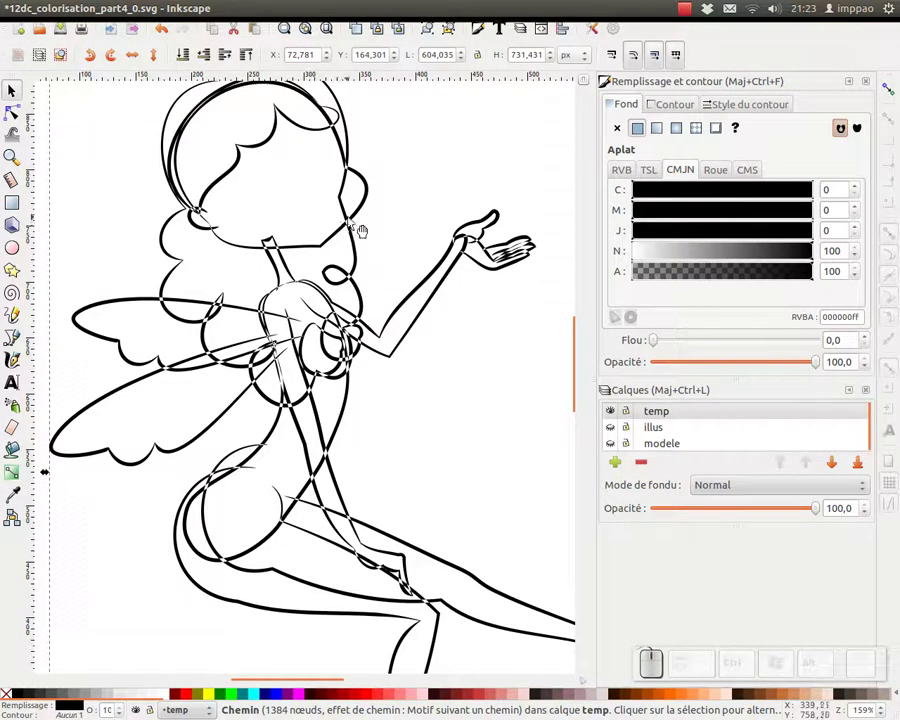
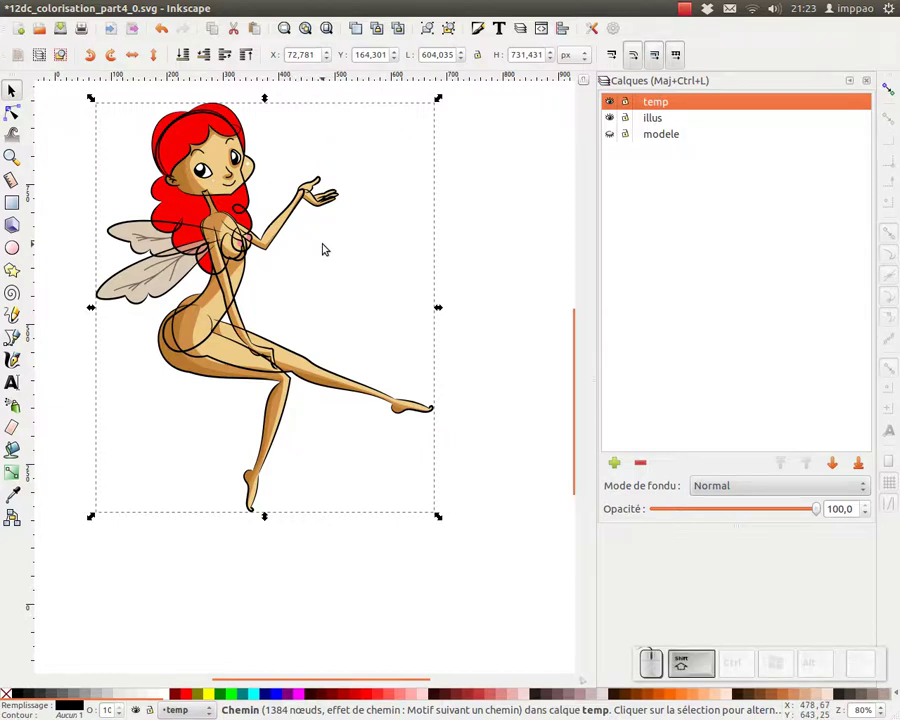
key(shift+Page_Down)
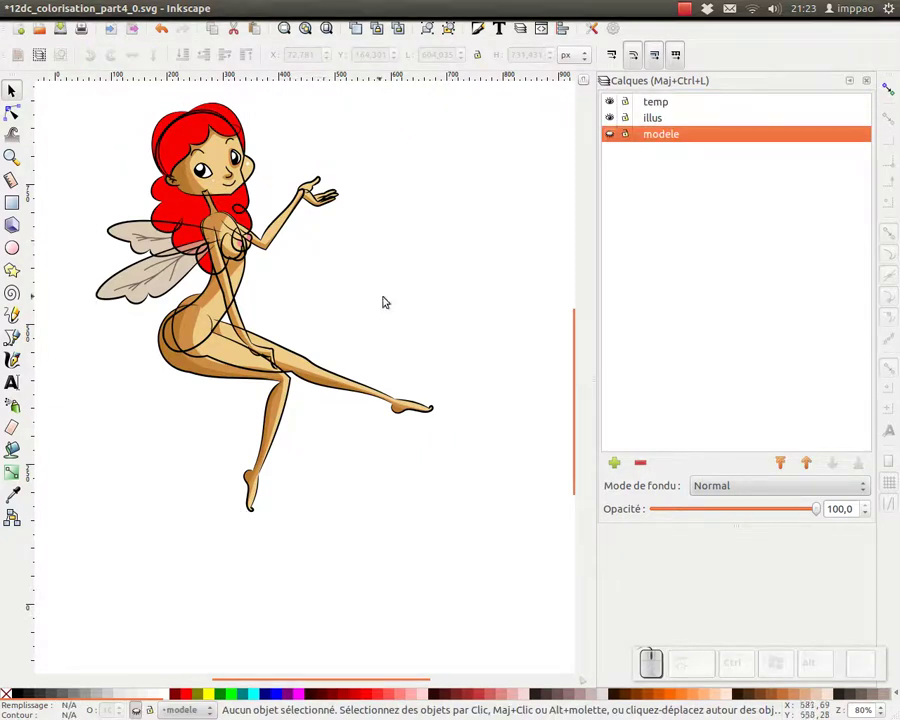
click(486, 221)
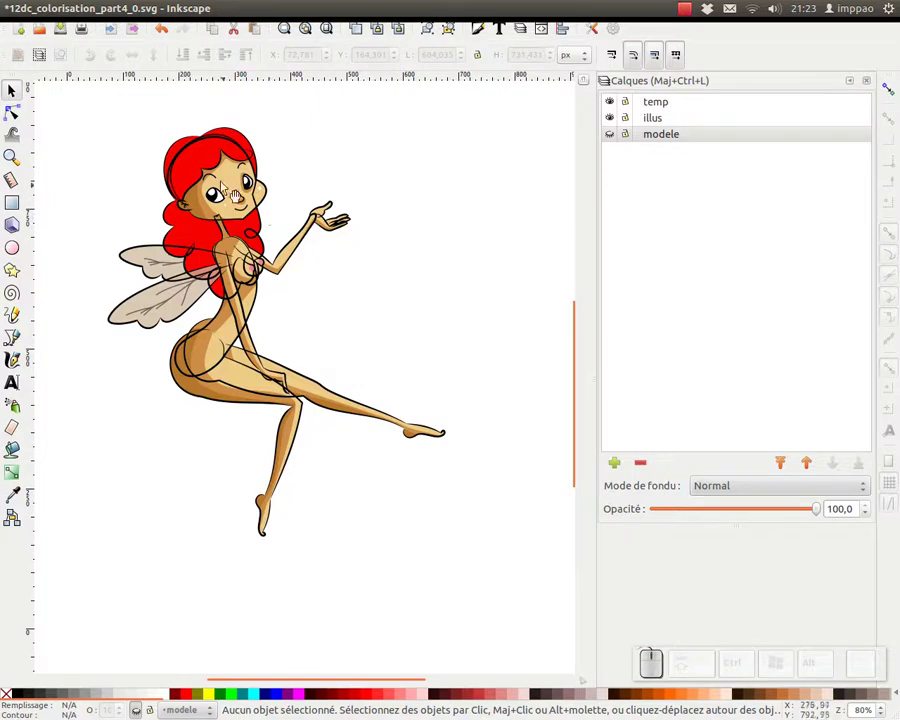
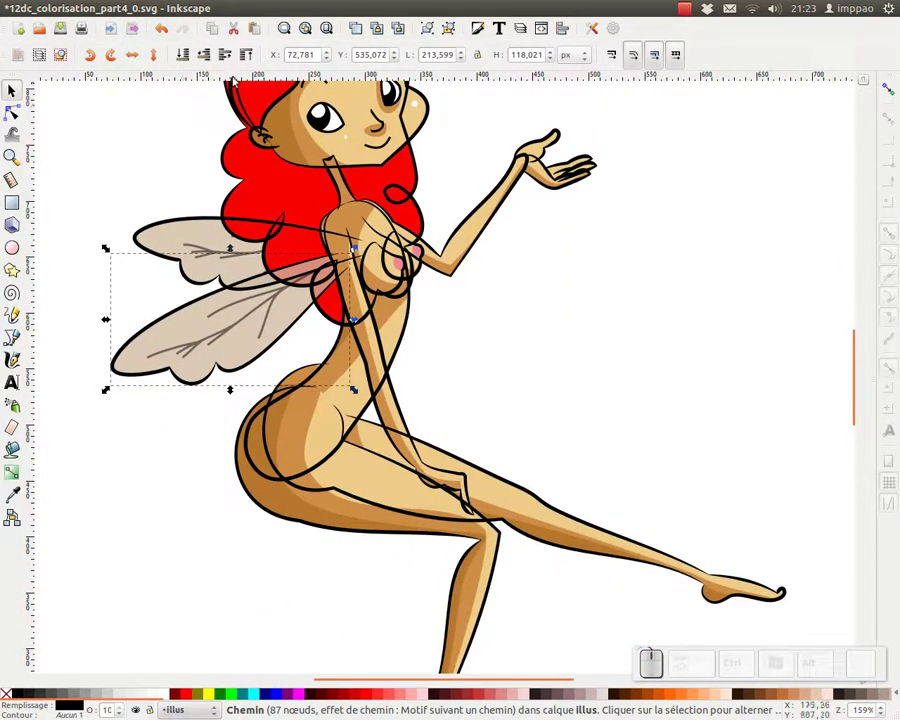
- Break the wing outline apart and send the upper wing piece down one level
click(247, 123)
click(247, 123)
click(247, 123)
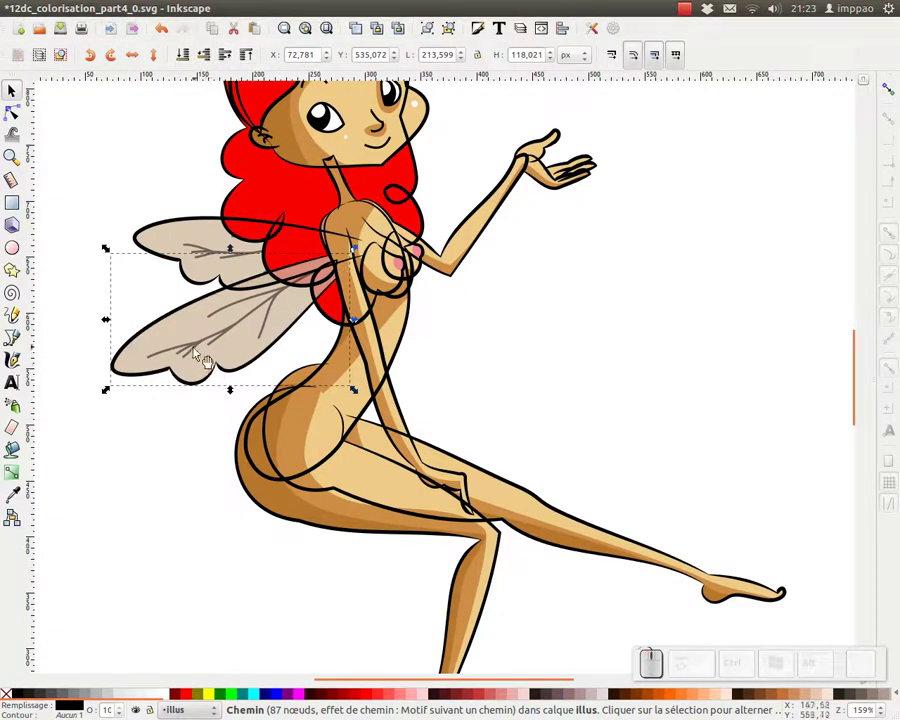
click(247, 123)
key(ctrl+g)
click(247, 123)
click(247, 123)
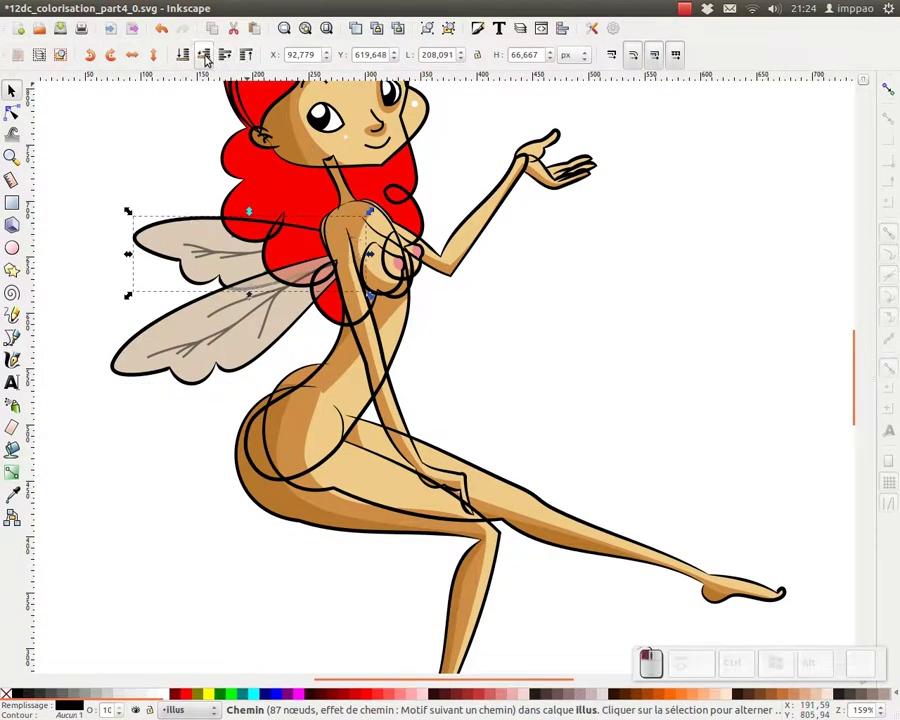
click(247, 123)
- Select the upper and lower leg outlines and combine them into one path
click(198, 246)
key(ctrl+g)
click(247, 119)
click(313, 354)
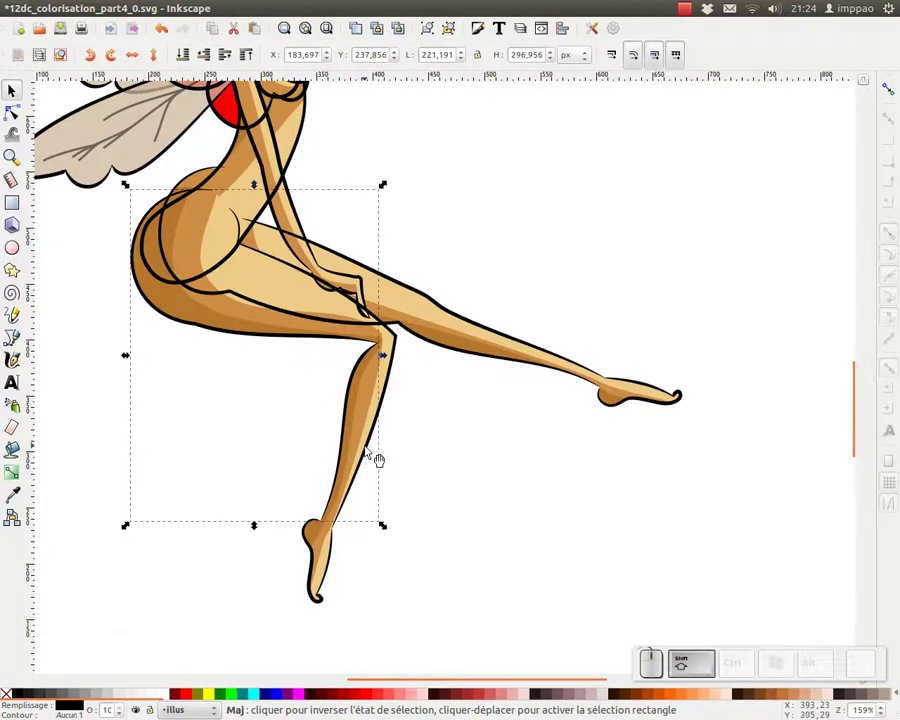
click(377, 458)
click(345, 568)
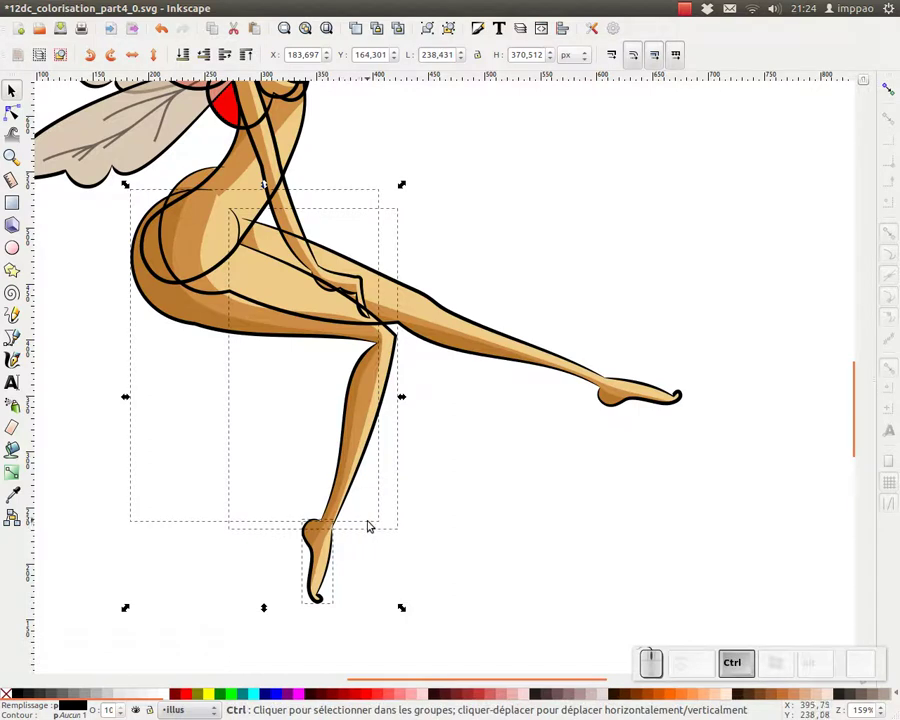
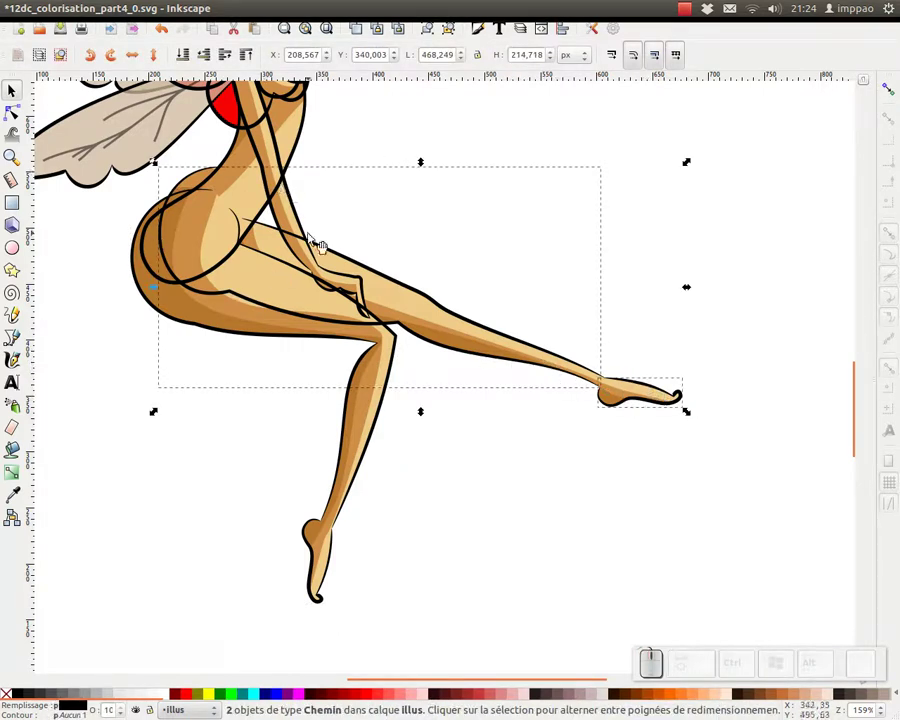
key(ctrl+k)
- Combine the remaining body outline pieces into one path and lower it one level
click(188, 58)
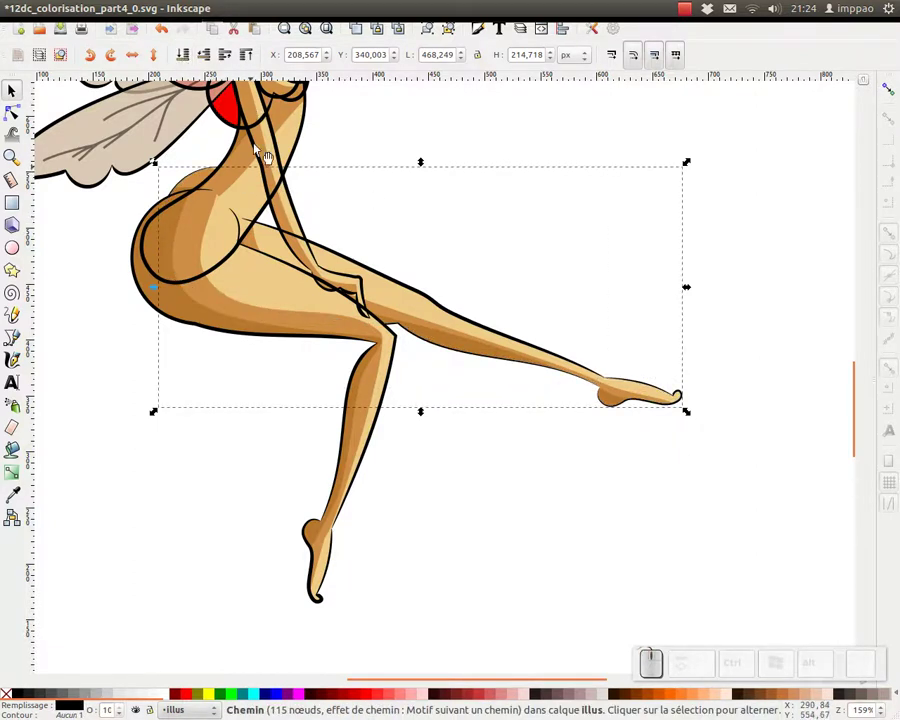
click(232, 55)
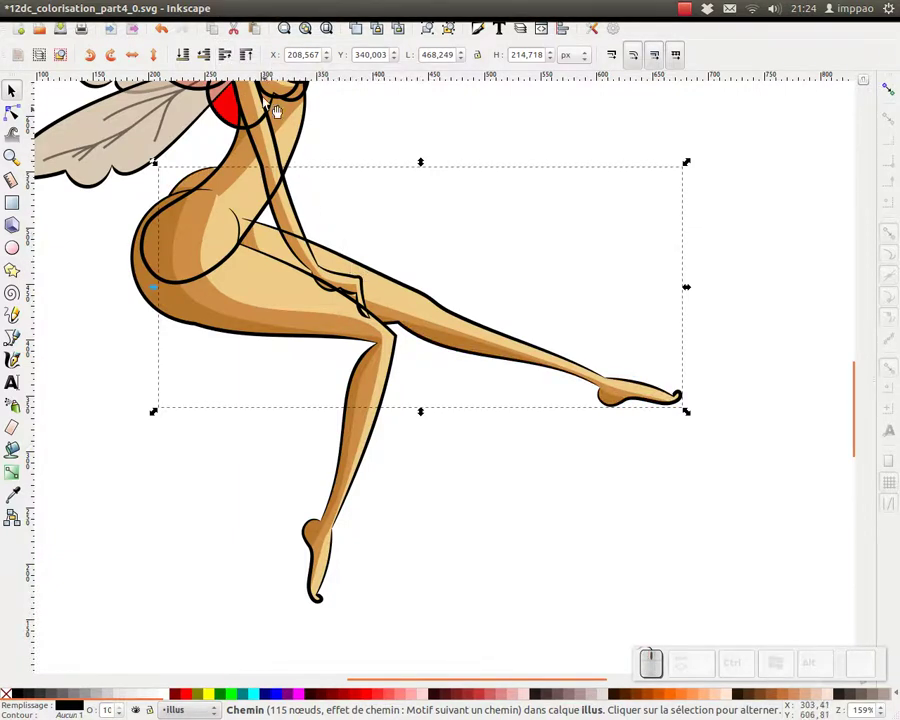
drag(212, 57, 459, 297)
click(426, 302)
key(ctrl+k)
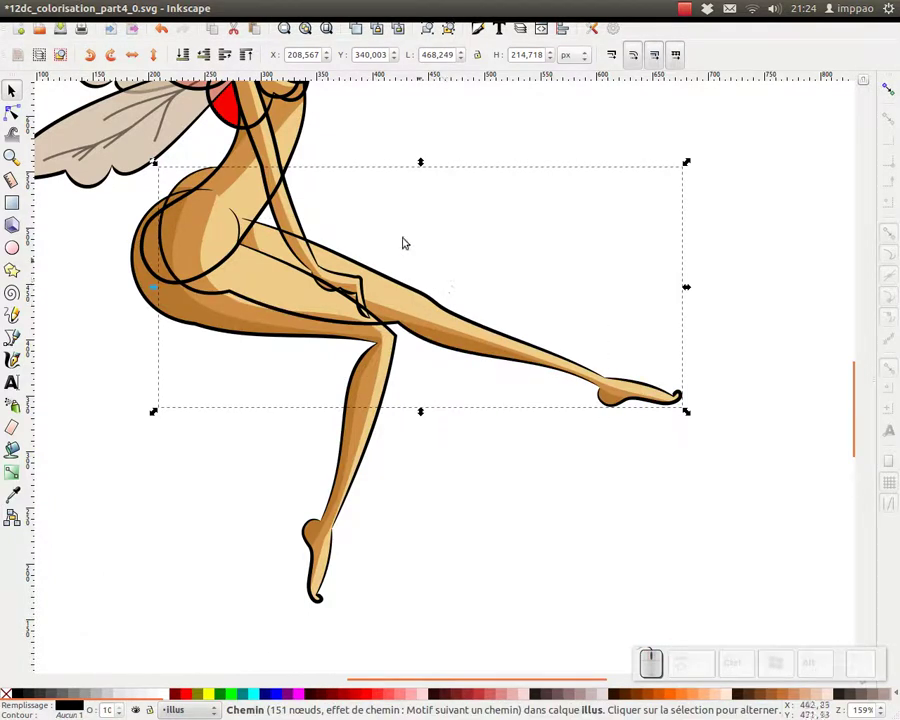
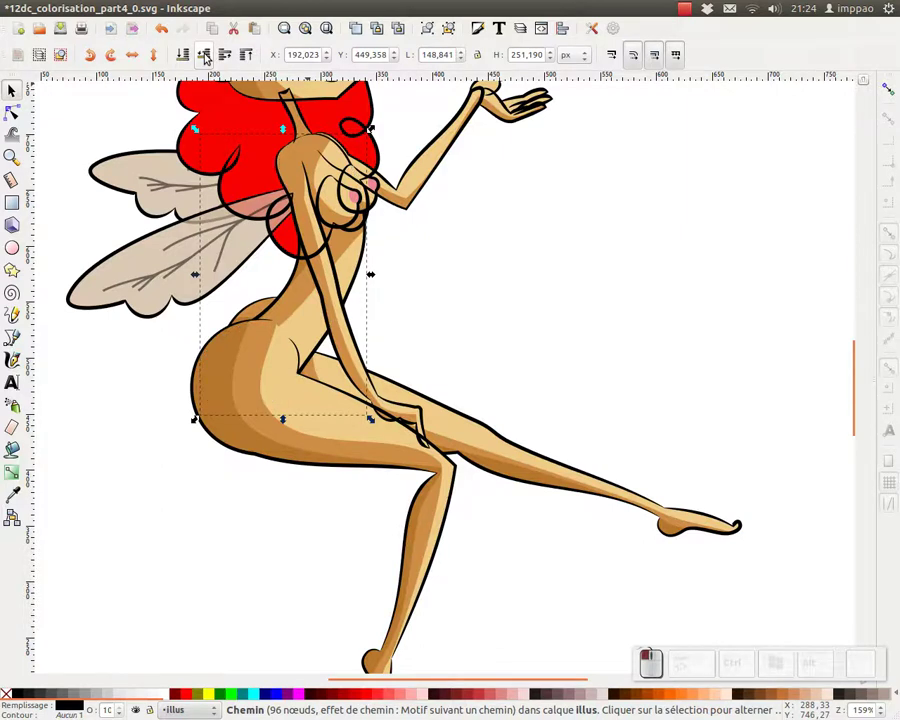
click(208, 53)
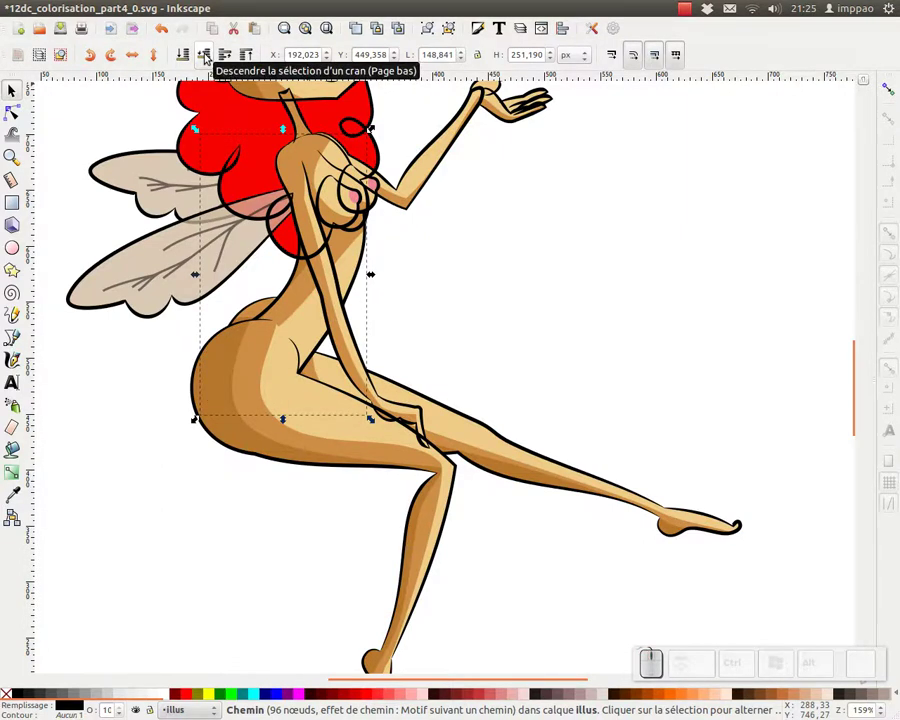
- Briefly move the two-object skin shading group, undo it and deselect, leaving the fairy whole
click(309, 323)
key(ctrl+g)
drag(357, 276, 602, 303)
key(ctrl+z)
click(521, 235)
key(KP_Subtract)
click(318, 381)
click(332, 327)
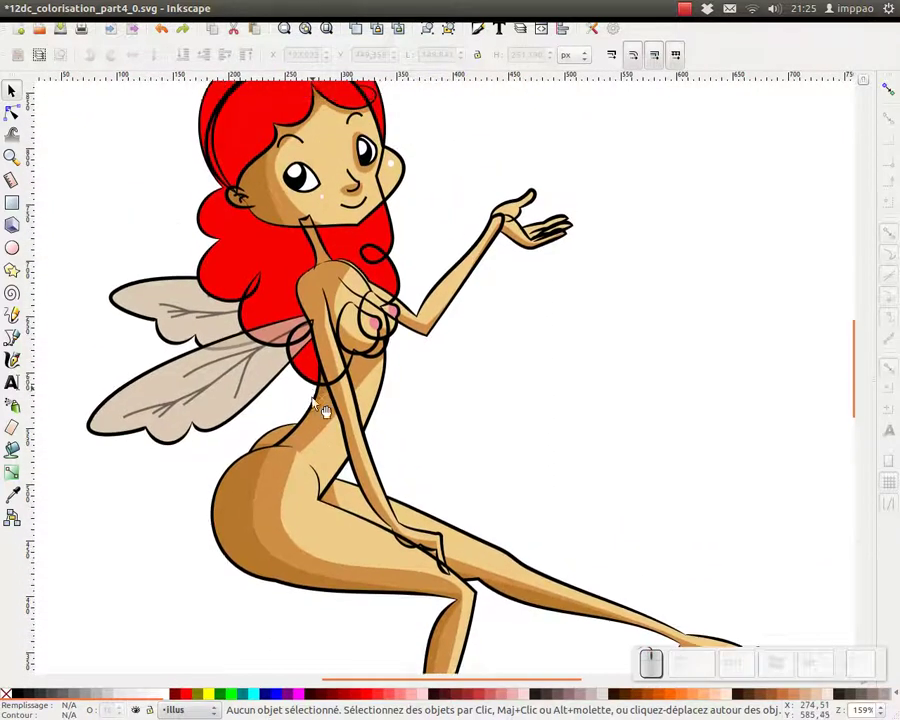
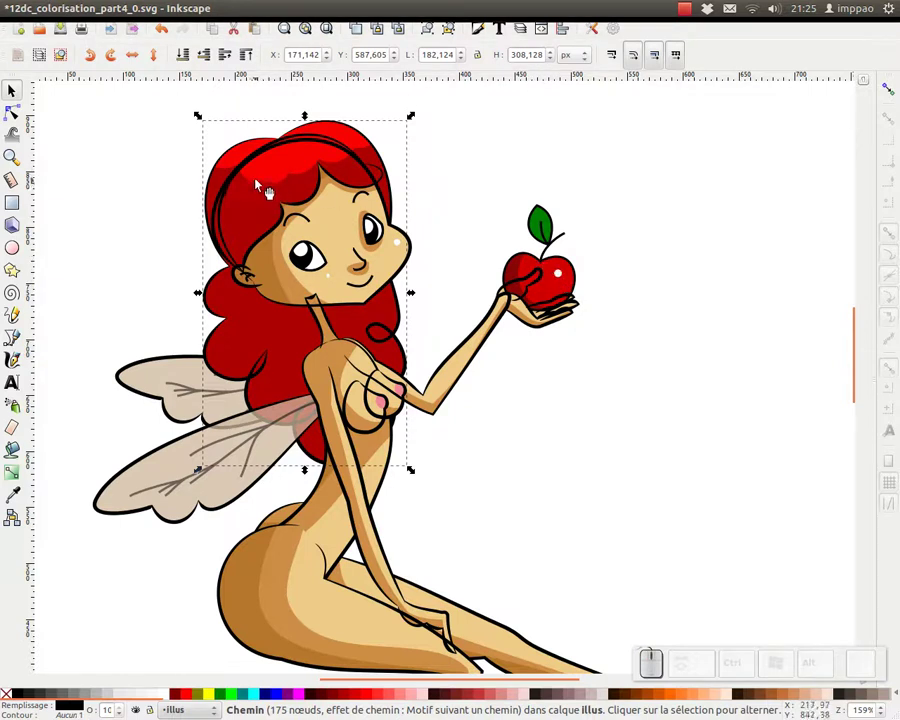
- Zoom to the head and shoulders, select the neck outline and raise it one step in stacking
click(113, 219)
click(260, 271)
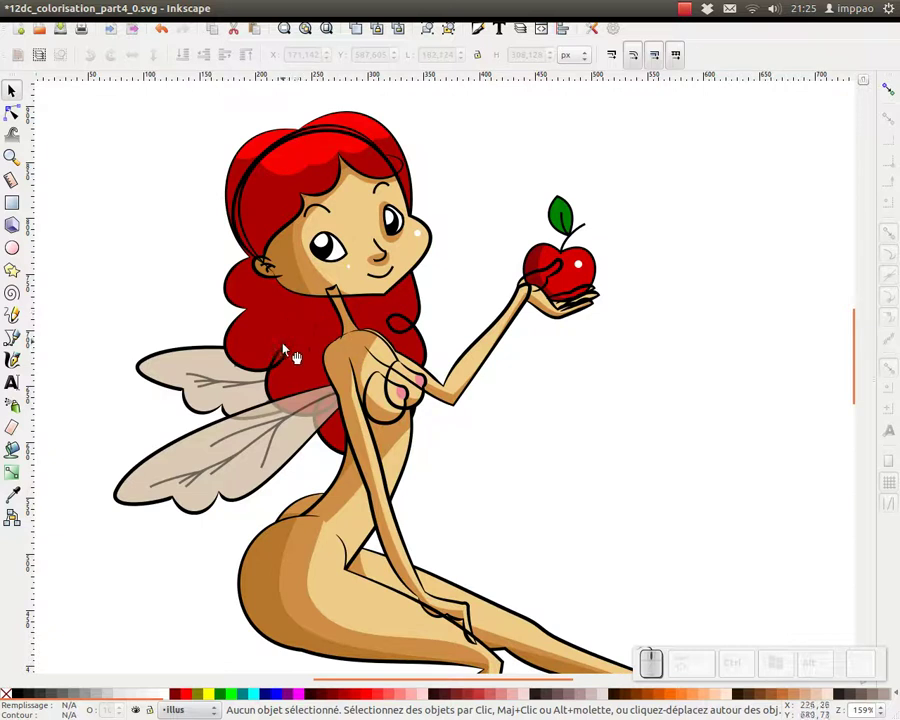
click(290, 358)
click(254, 208)
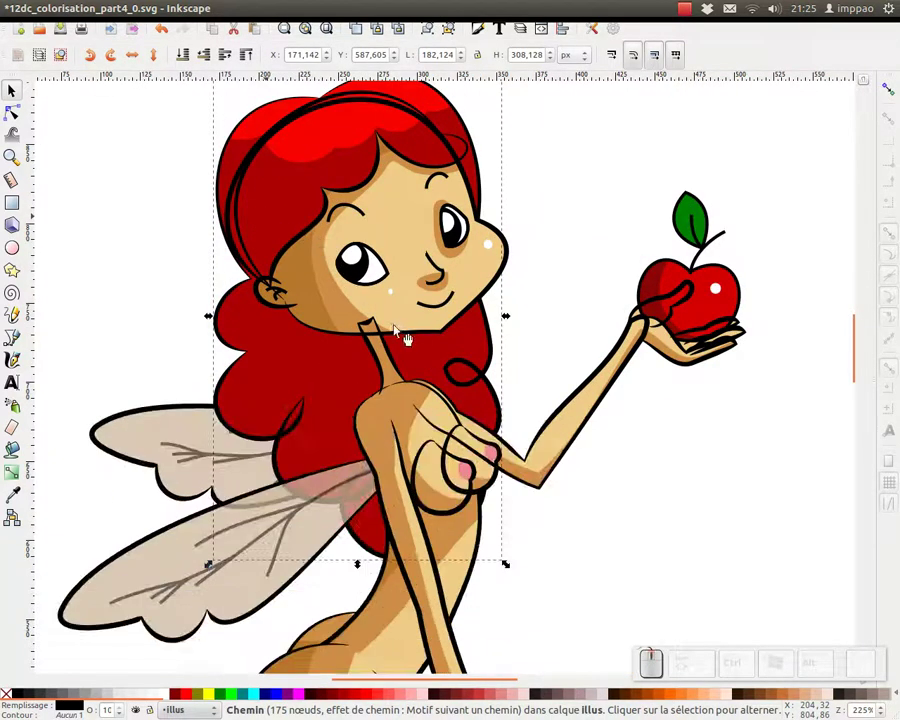
click(250, 274)
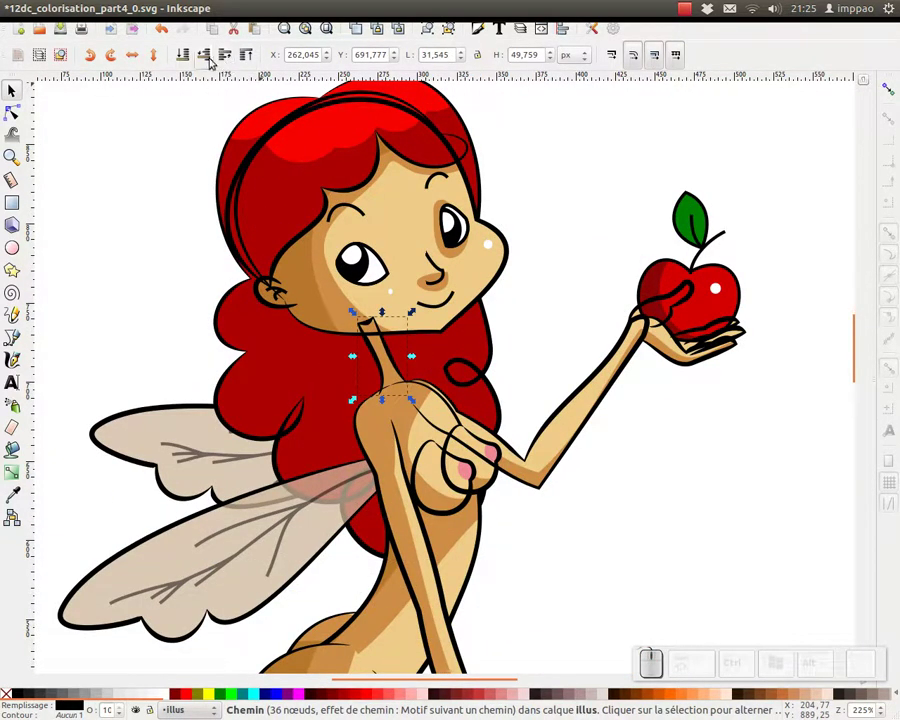
click(250, 274)
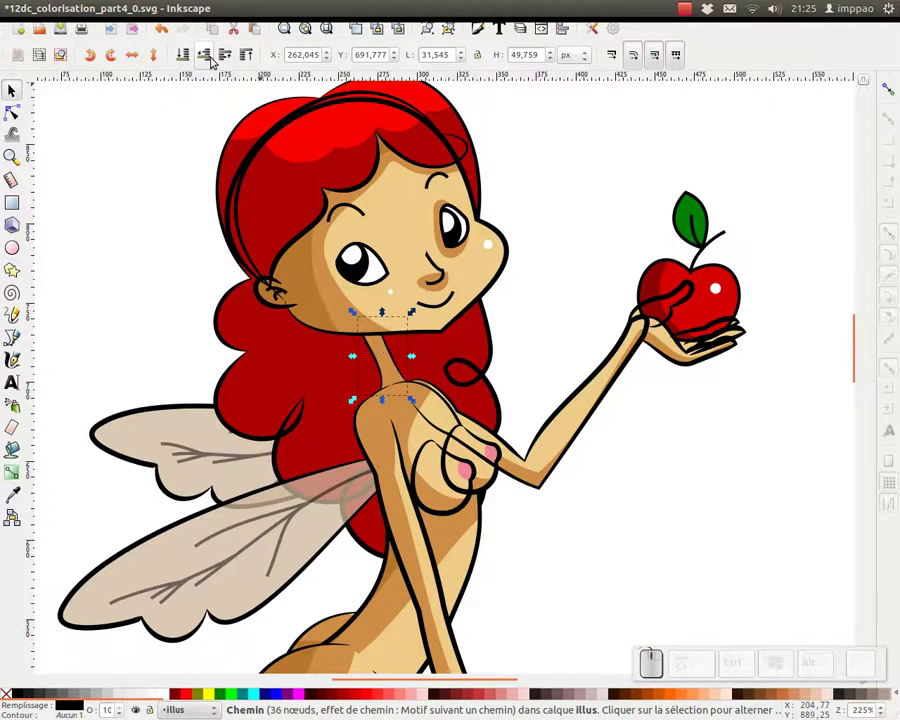
click(250, 274)
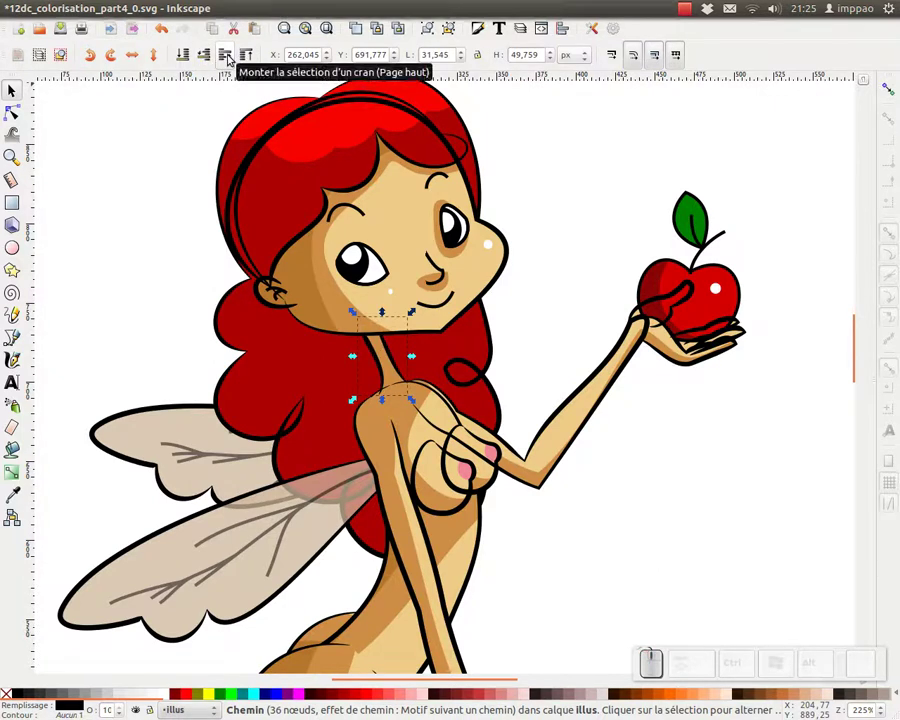
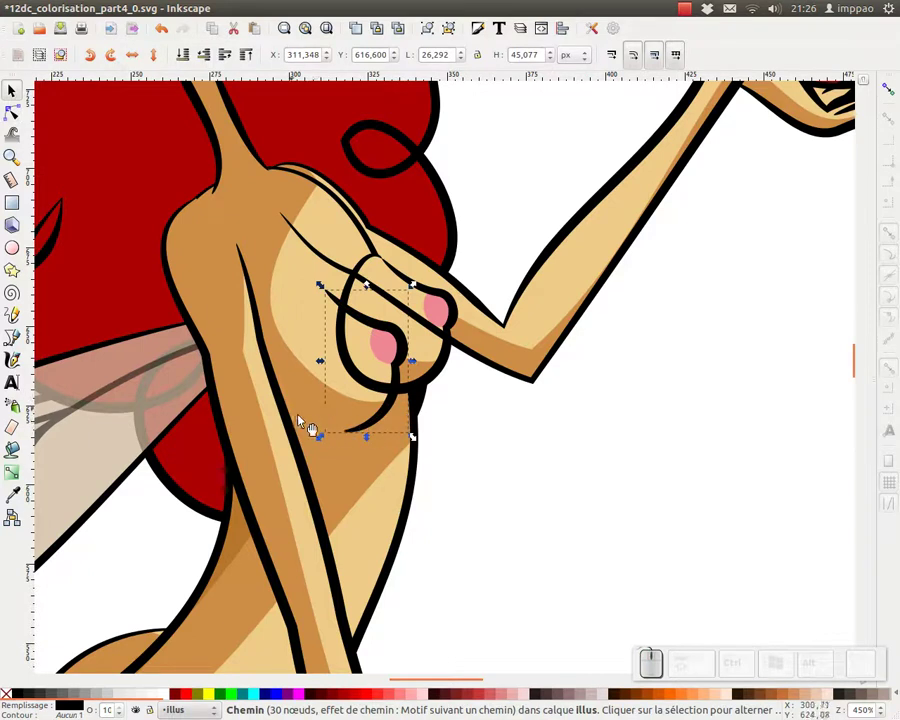
- Start node-editing the chest outline and grab a curve segment to reshape it
key(ctrl+z)
click(21, 113)
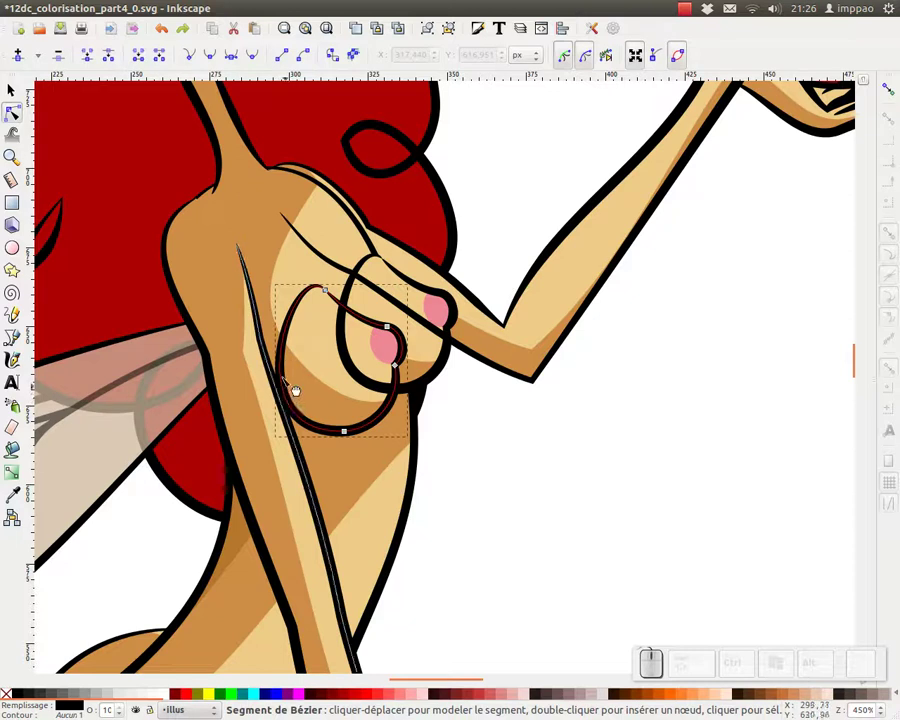
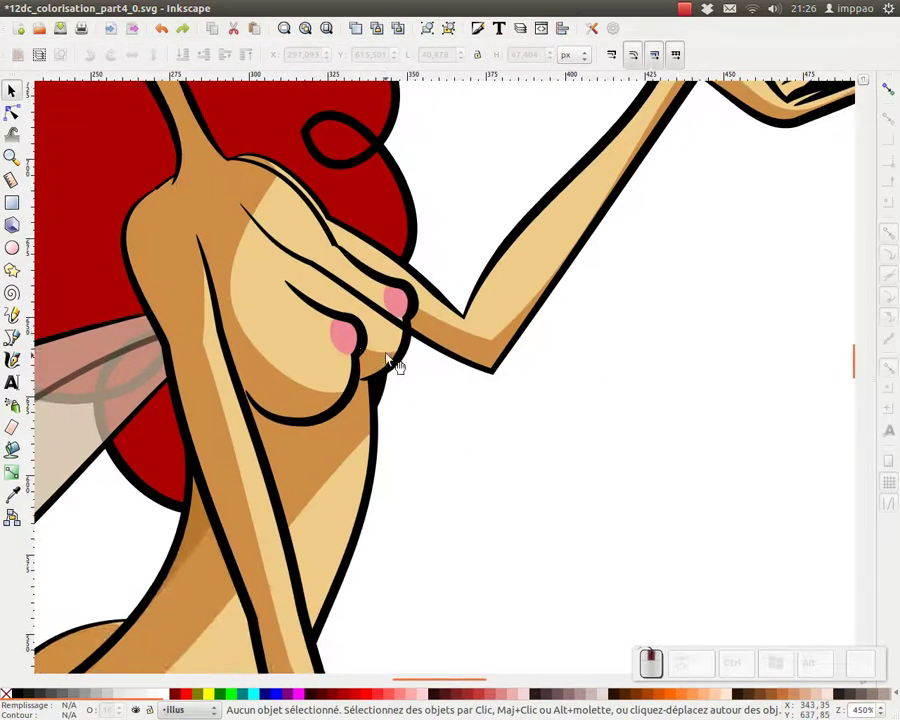
drag(395, 354, 354, 226)
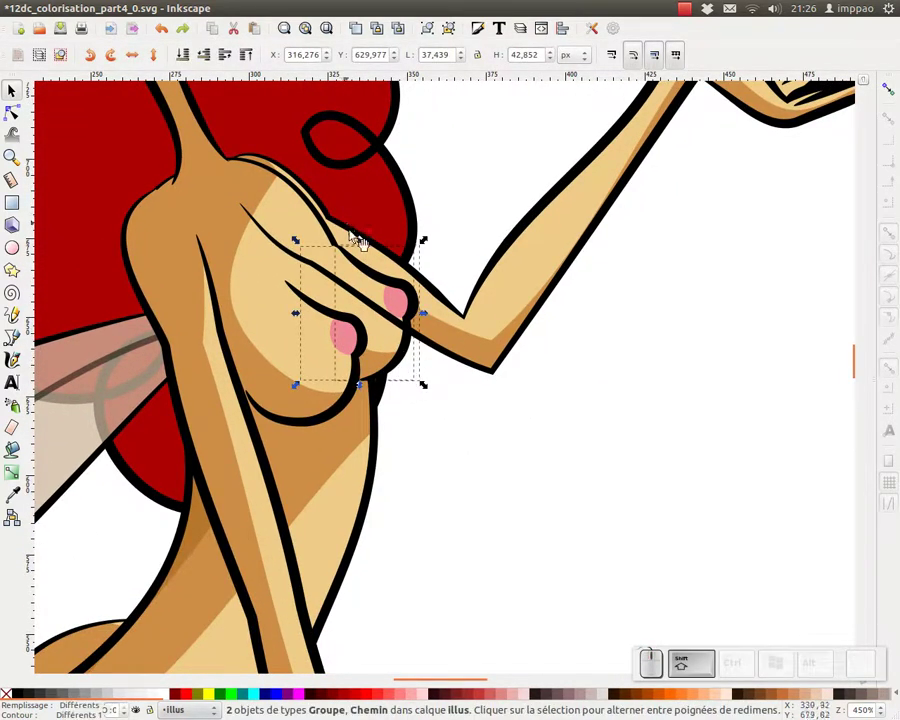
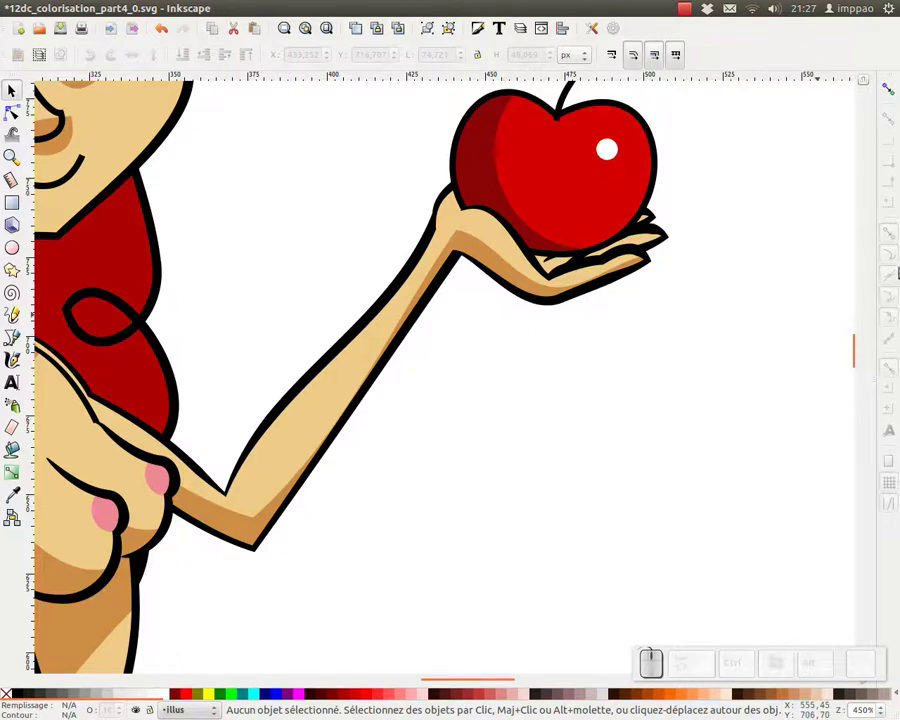
- Inspect the hand at the apple, select the arm group, and undo an accidental move
middle_click(604, 253)
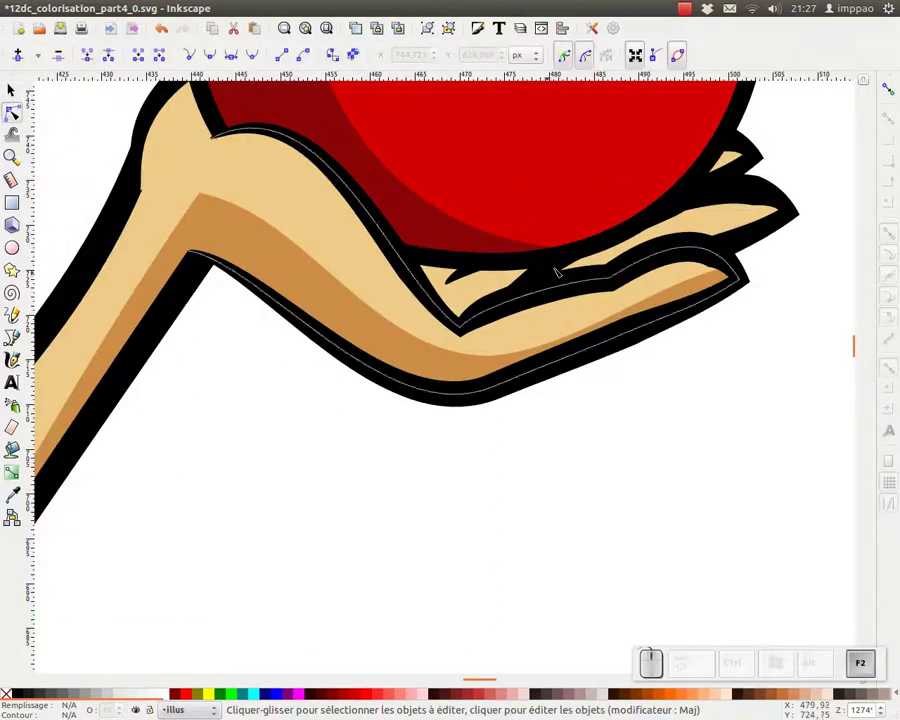
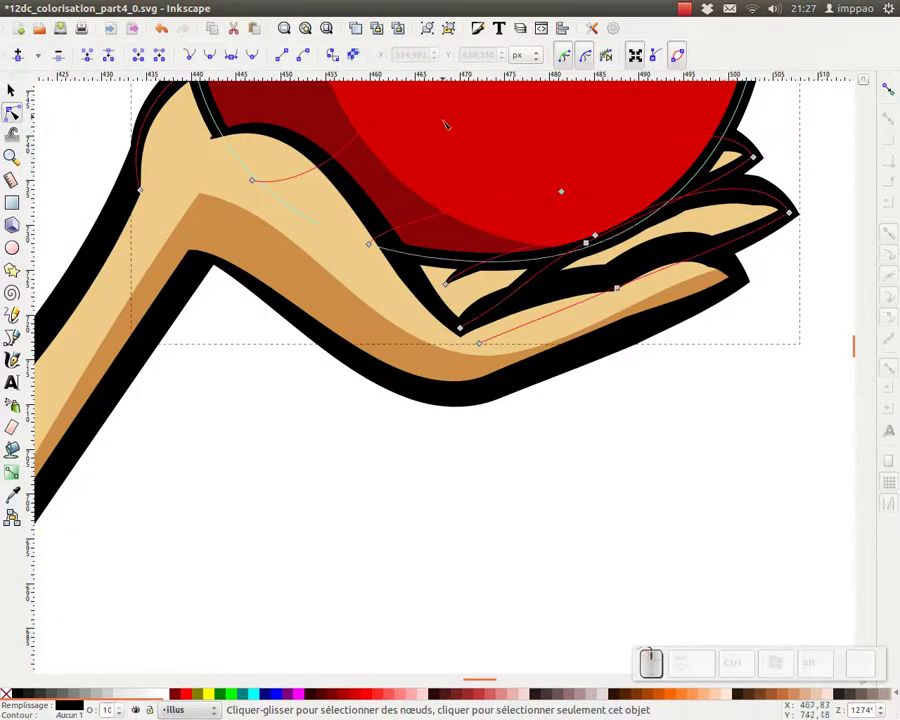
key(F1)
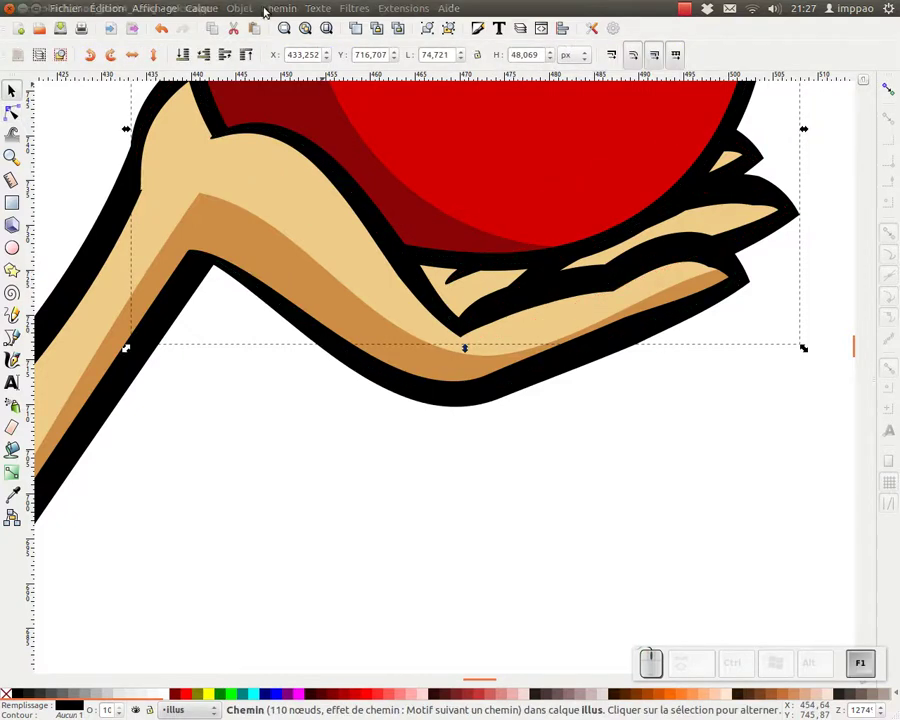
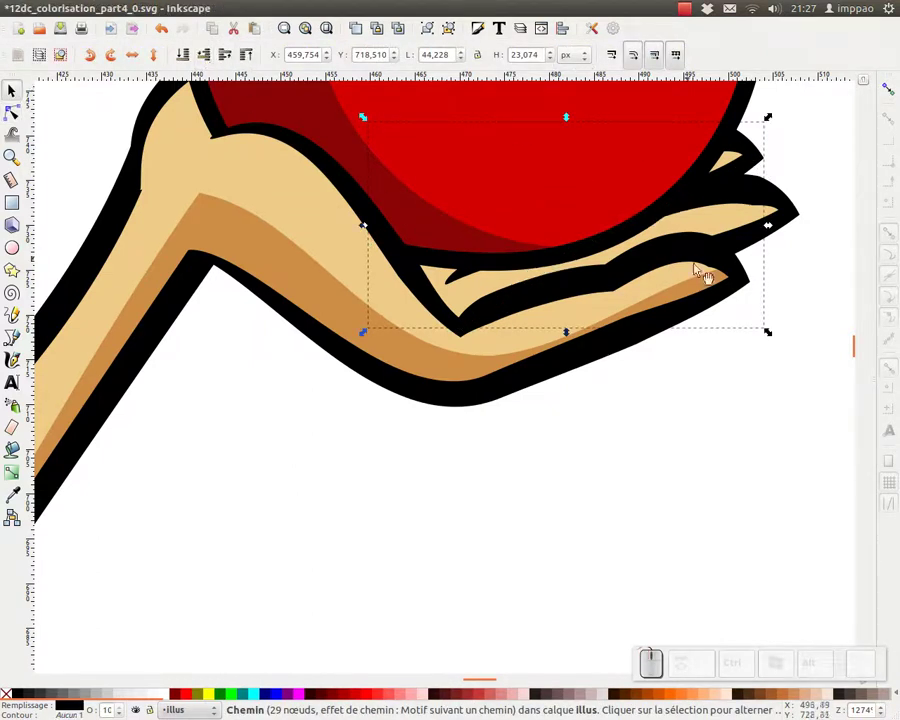
key(KP_Subtract)
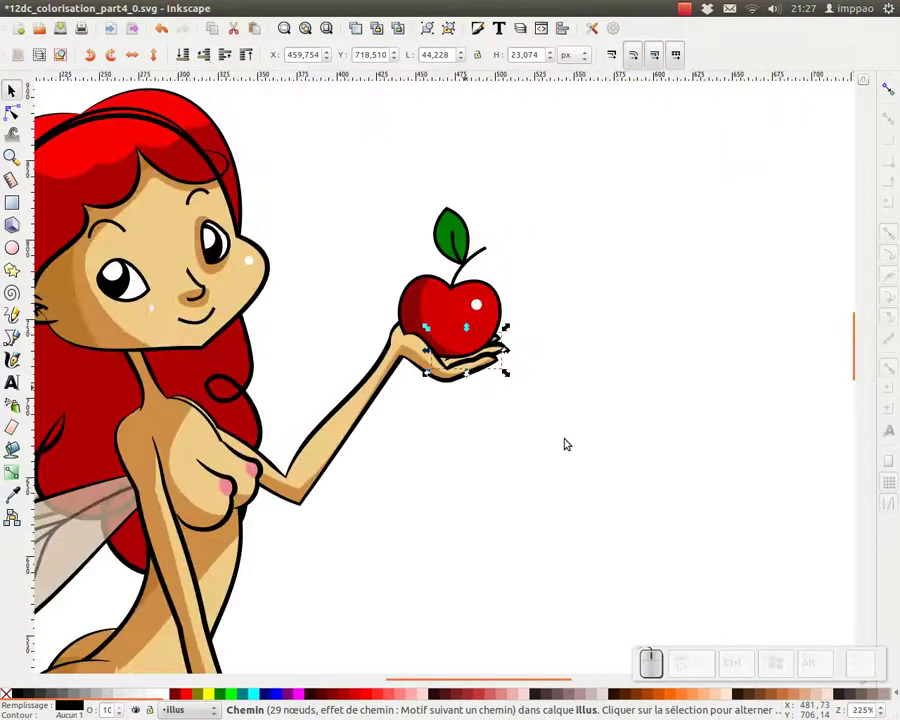
click(555, 465)
drag(455, 293, 608, 218)
key(ctrl+z)
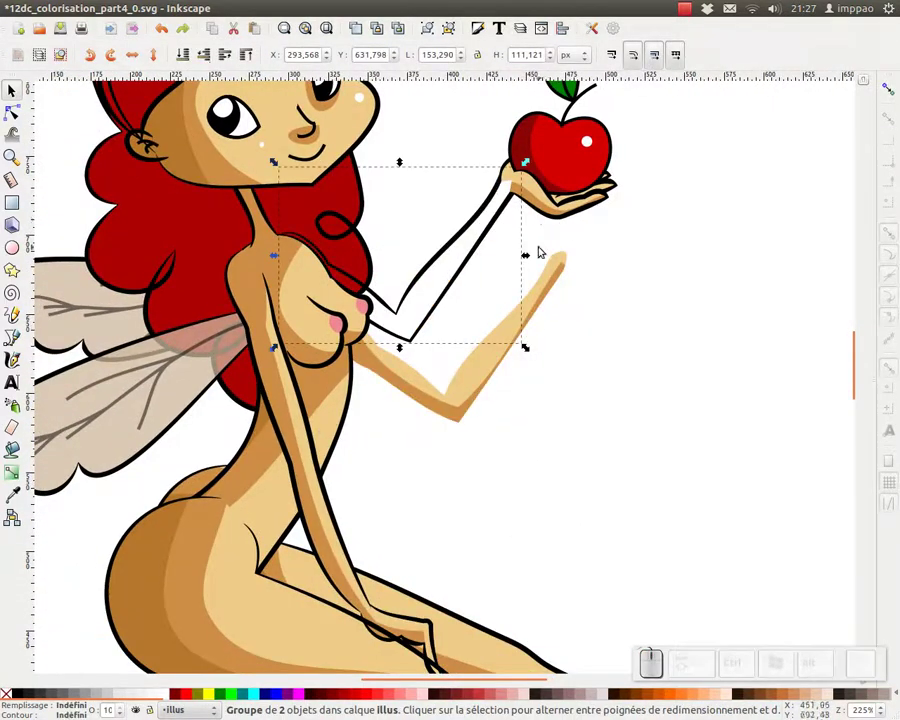
- Select the hand outline with its fill and restack them against the apple
scroll(up, 3)
click(538, 179)
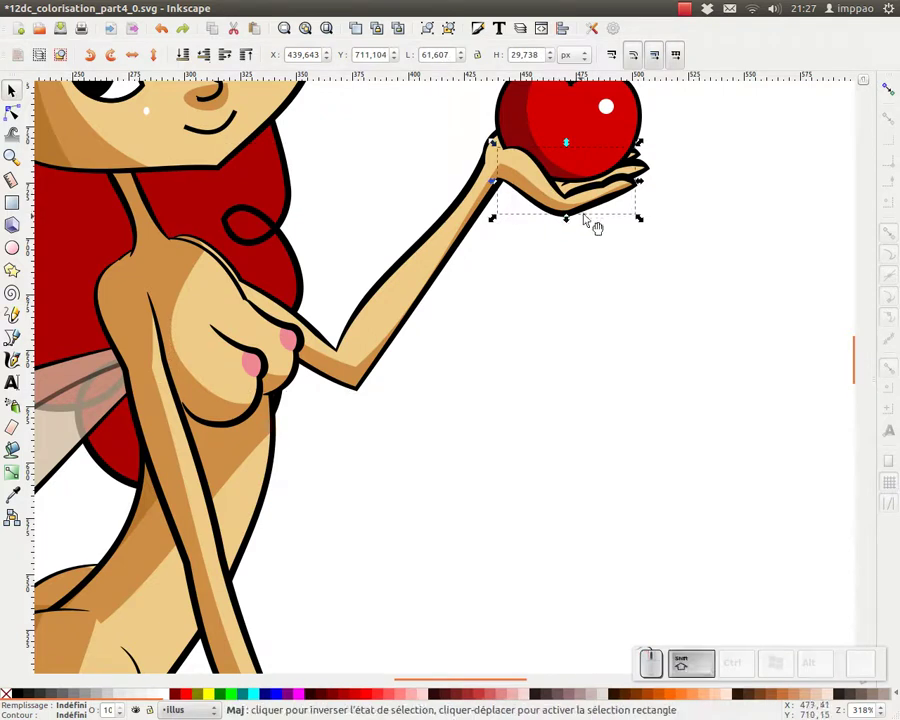
click(596, 220)
key(ctrl+g)
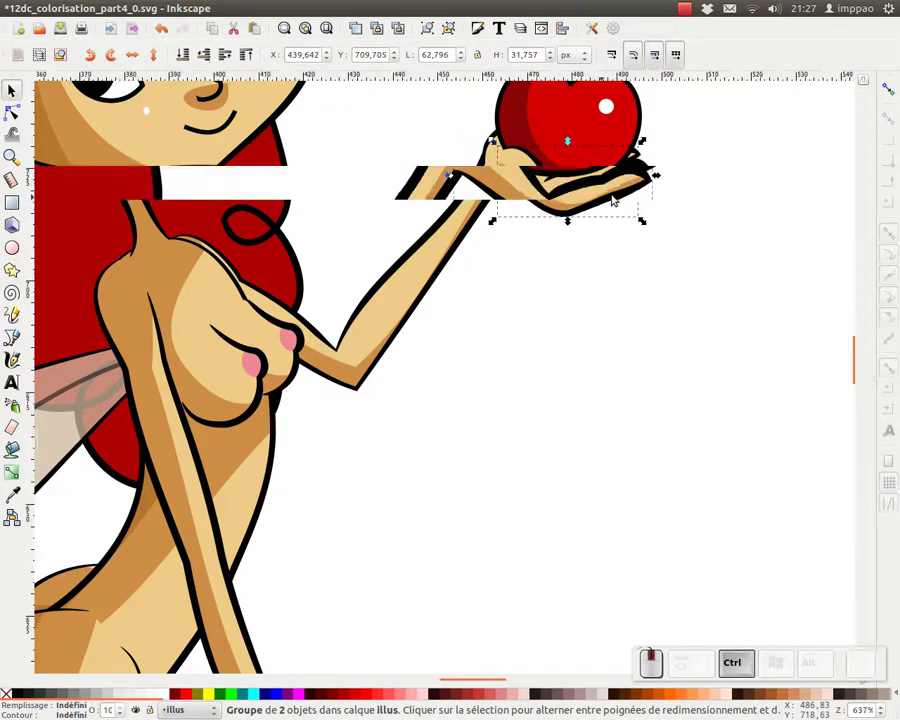
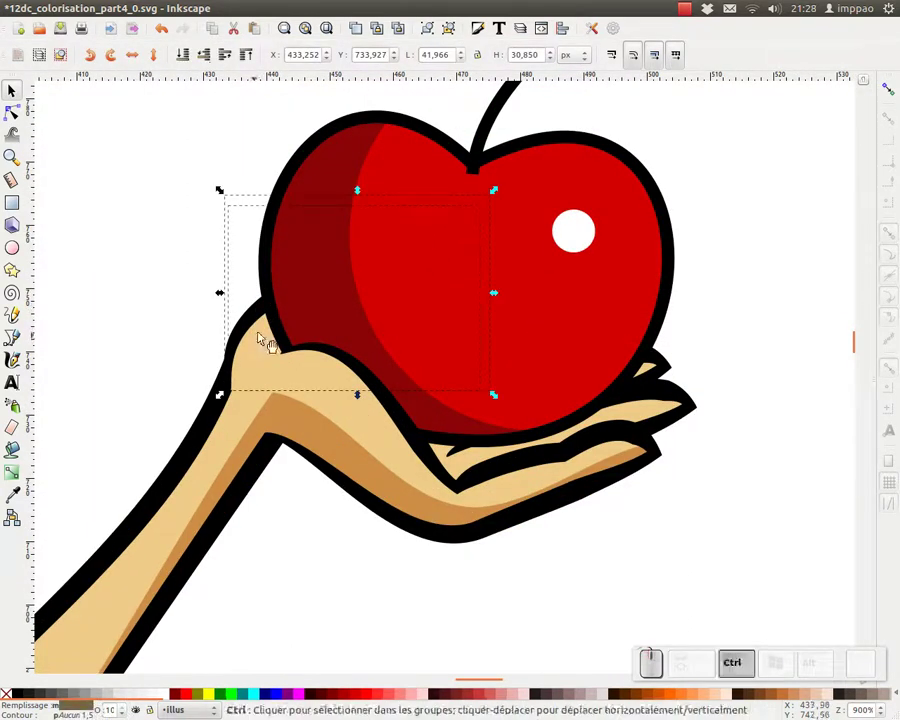
key(ctrl+g)
key(KP_Subtract)
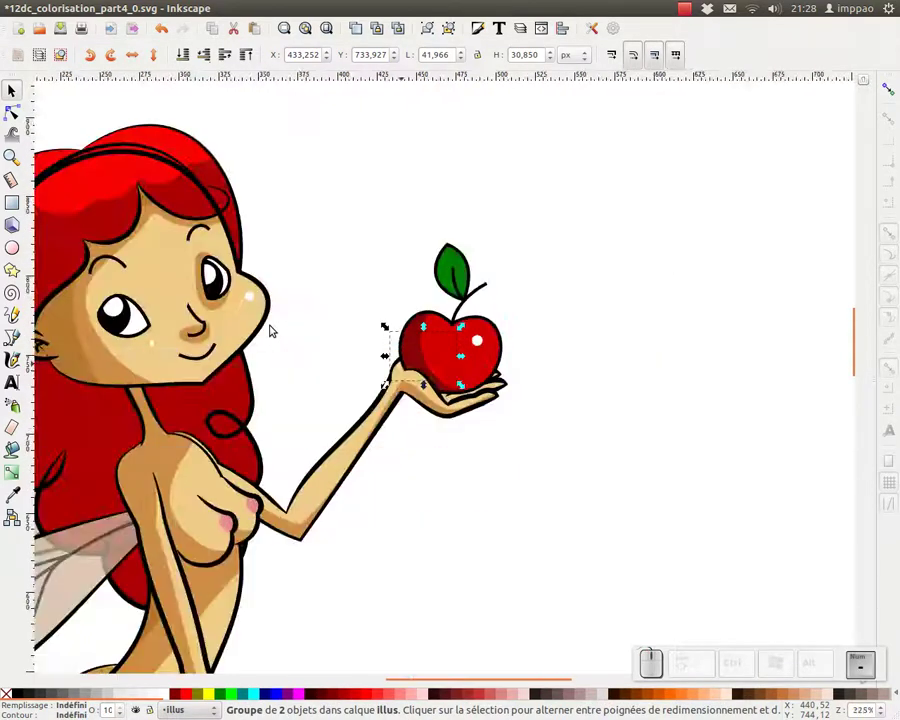
drag(267, 346, 495, 336)
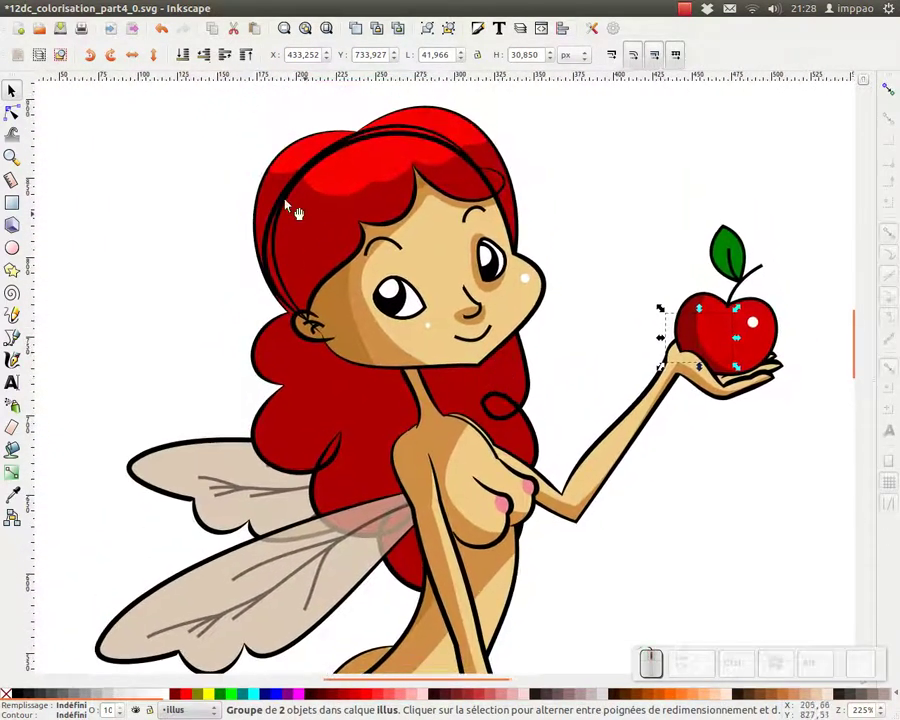
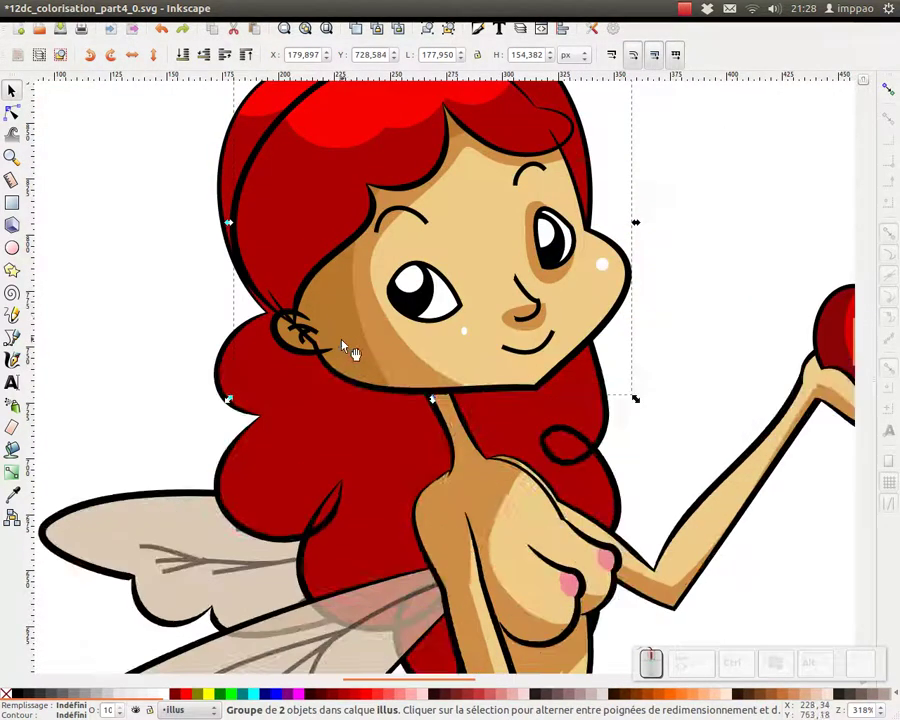
- Ungroup the fairy's head group into its three grouped pieces
click(309, 338)
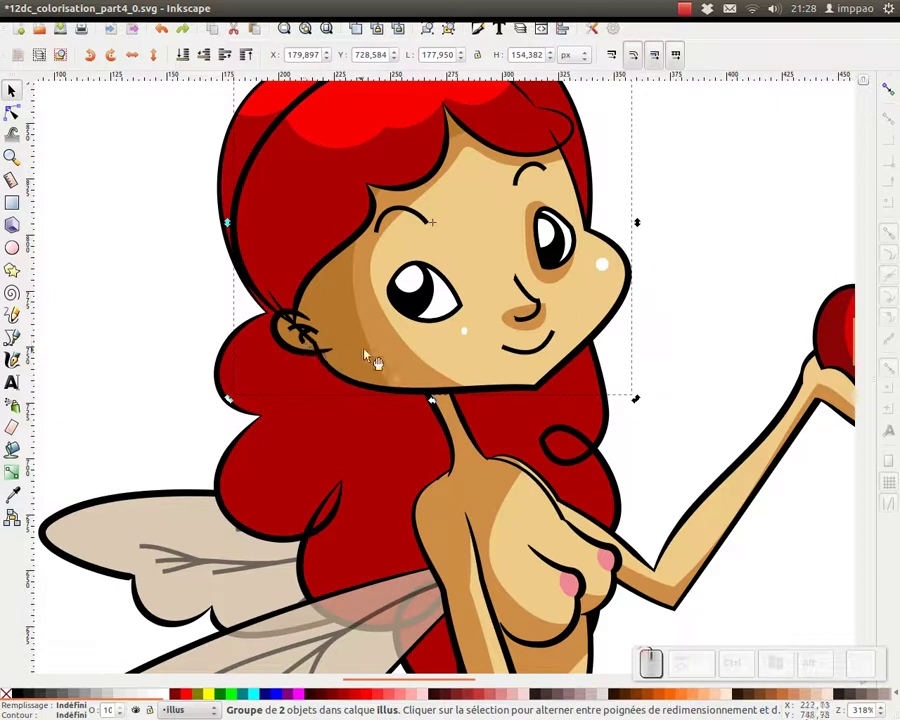
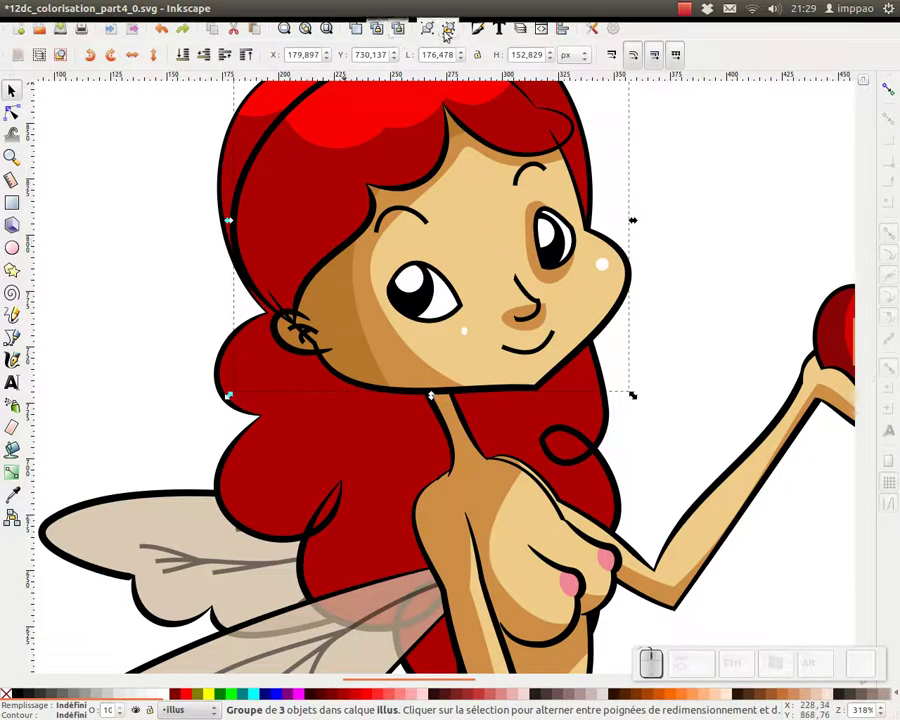
click(458, 28)
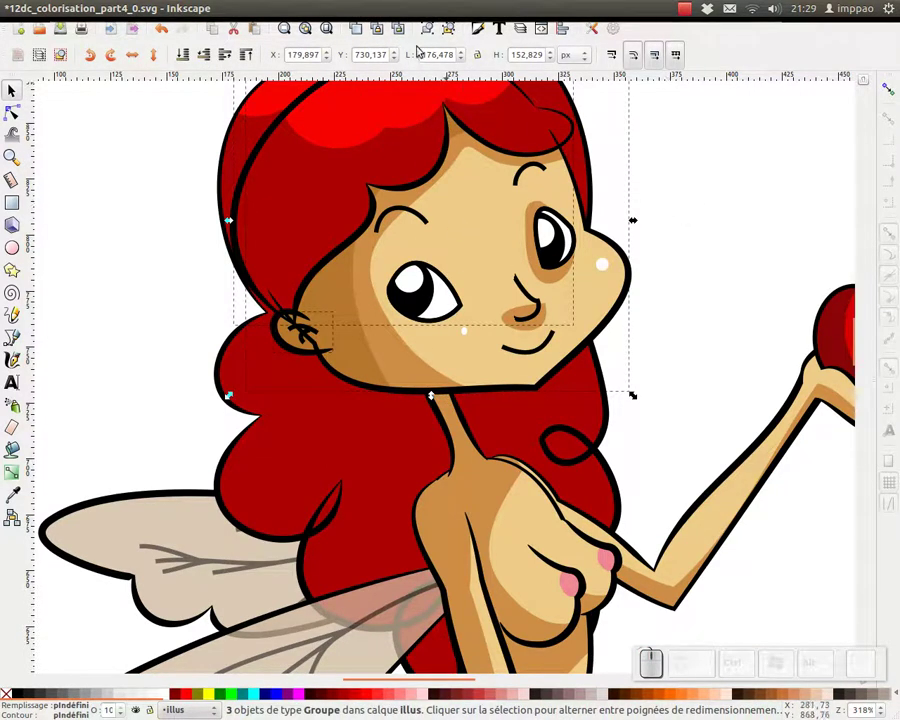
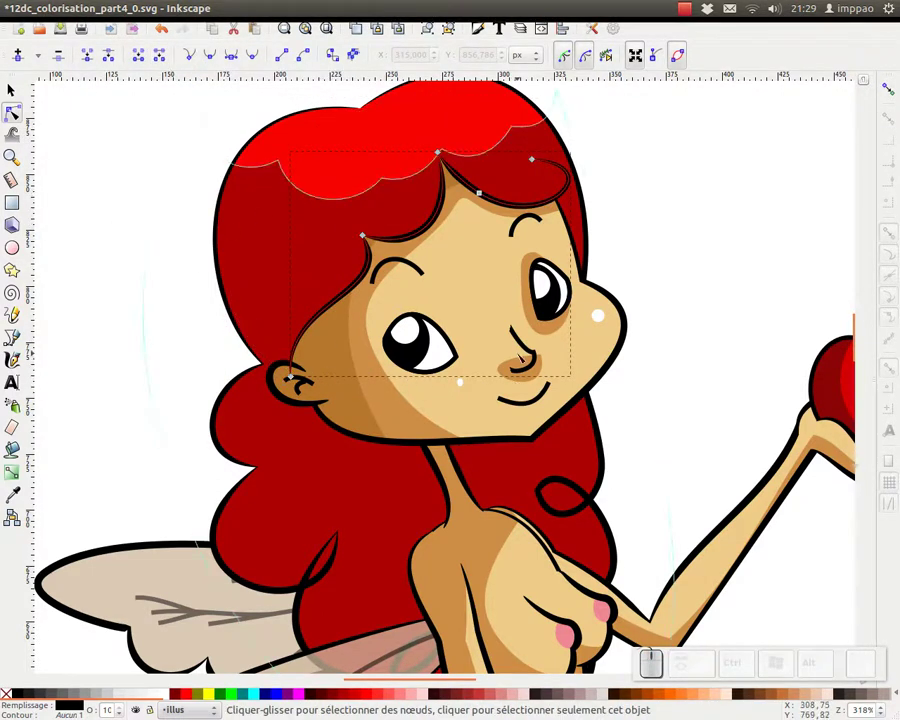
- Zoom out to the whole fairy and reshape the hand outline resting on the knee
key(KP_Subtract)
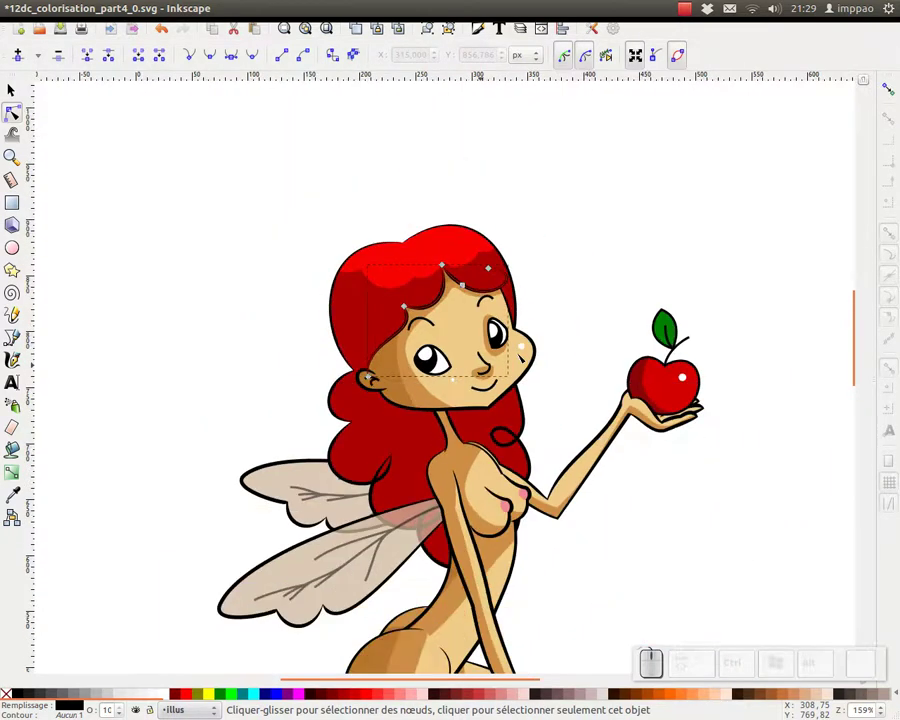
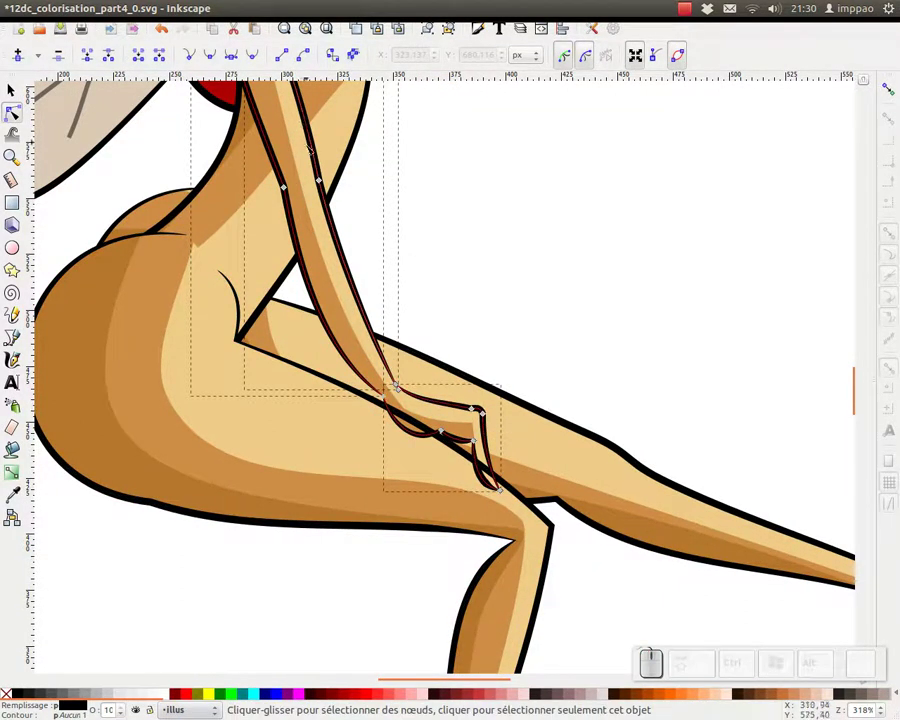
key(ctrl+k)
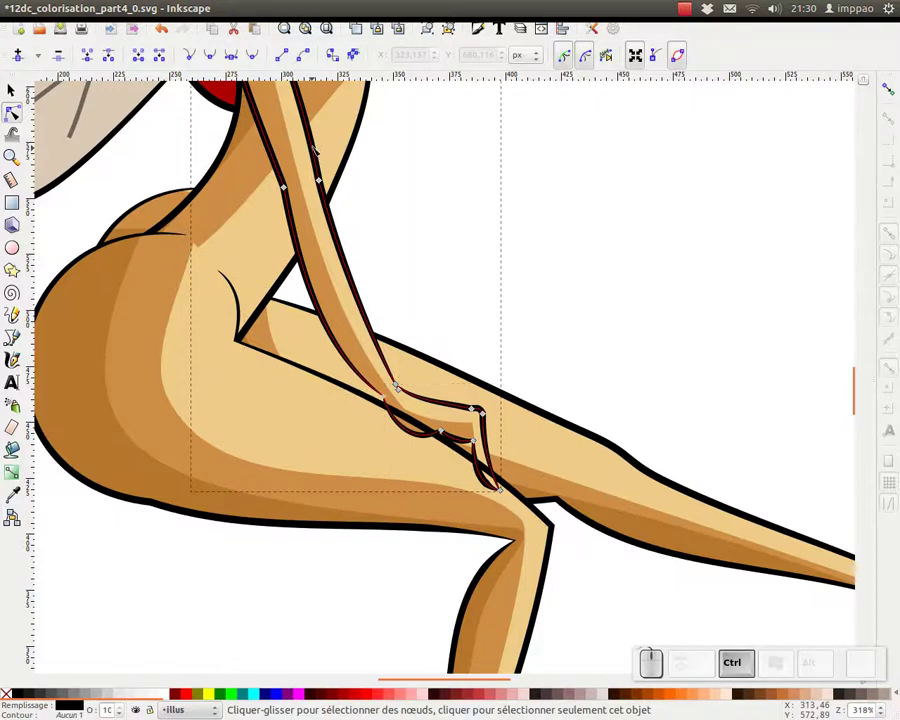